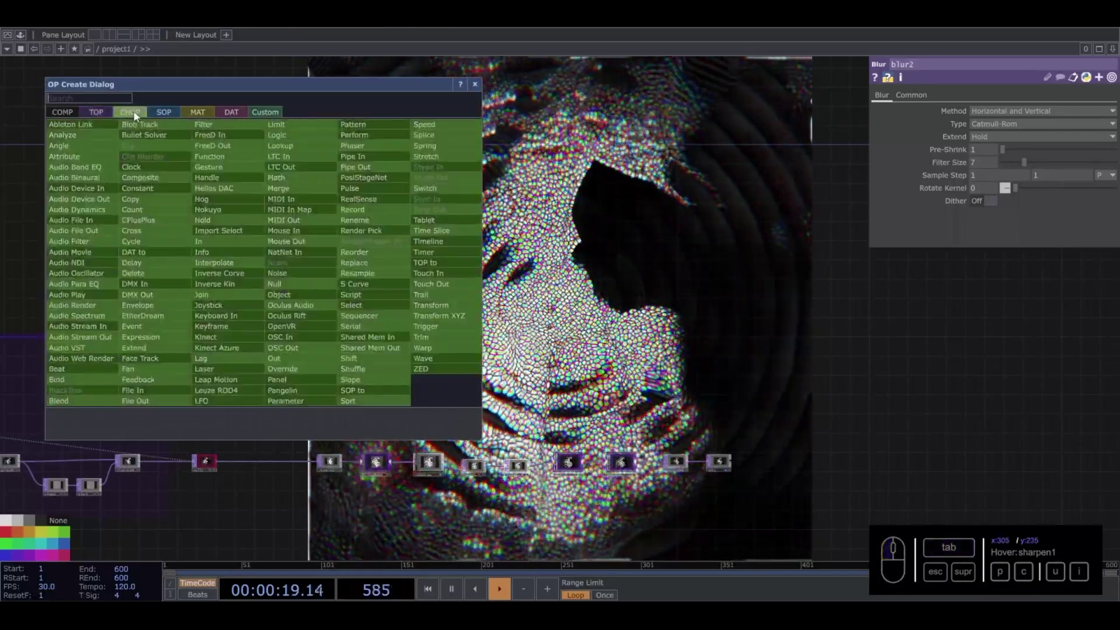
- Add an Audio File In CHOP and wire it into an Audio Device Out CHOP at volume 0.262
left_click(97, 223)
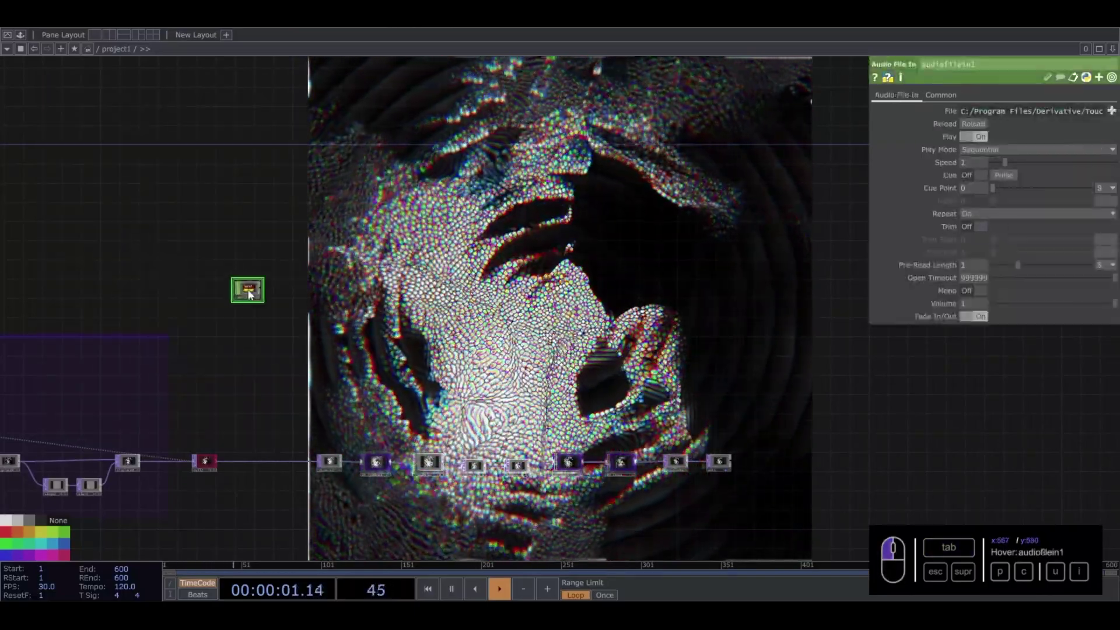
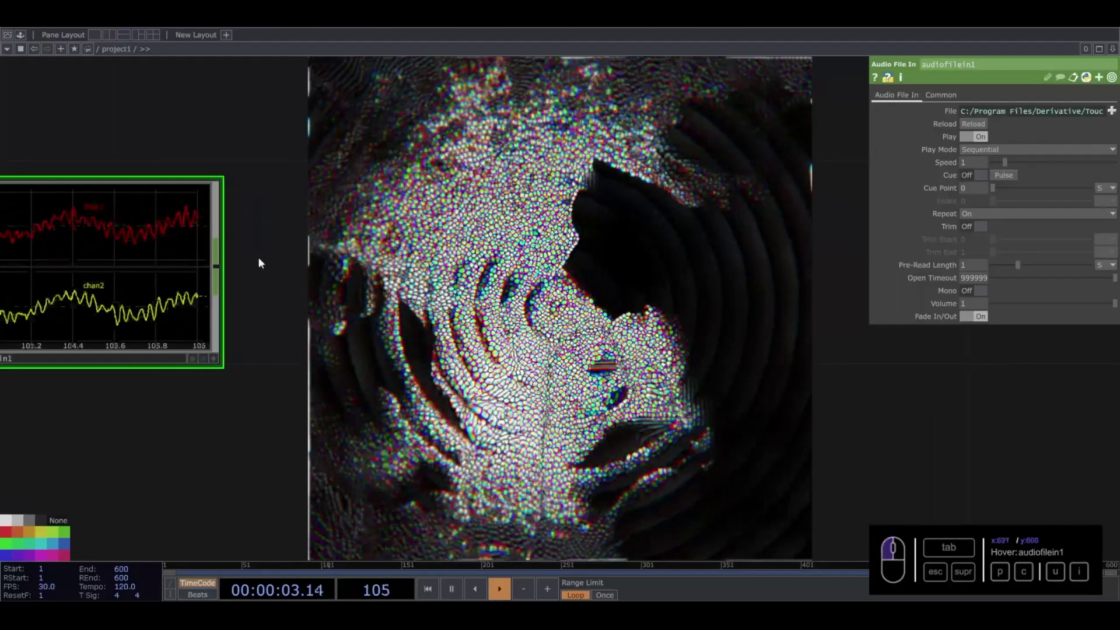
left_click(223, 266)
key("Tab")
double_click(337, 406)
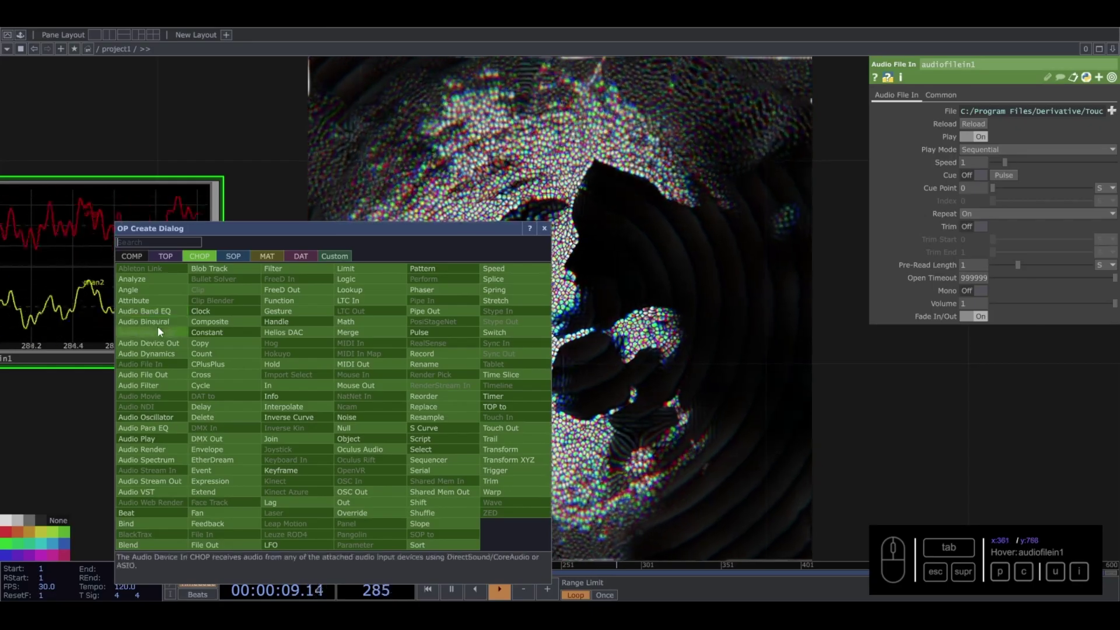
left_click(159, 347)
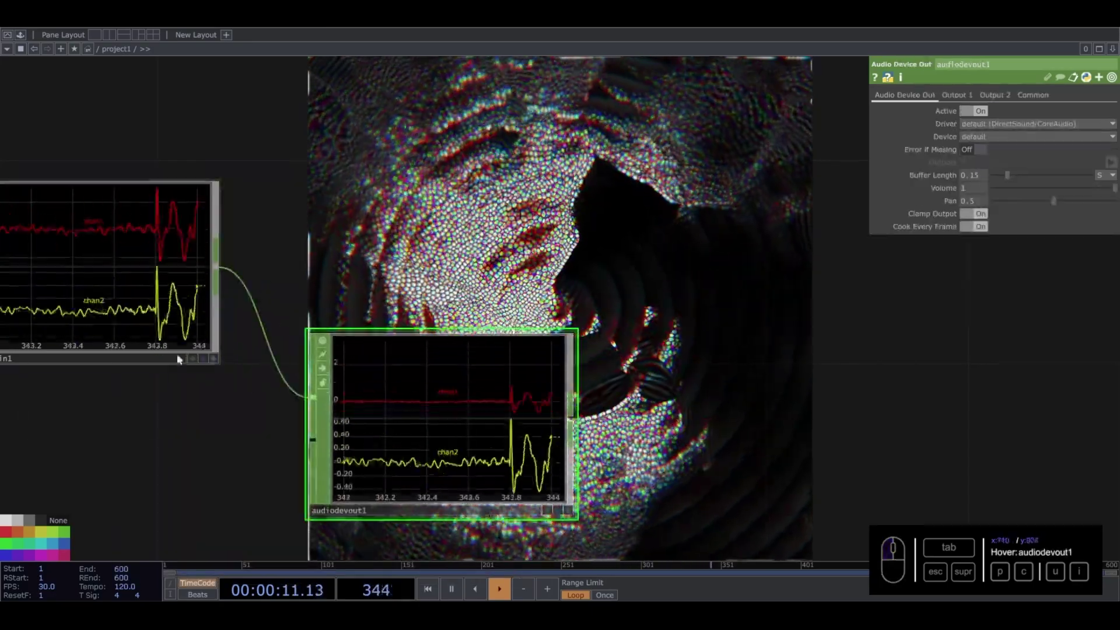
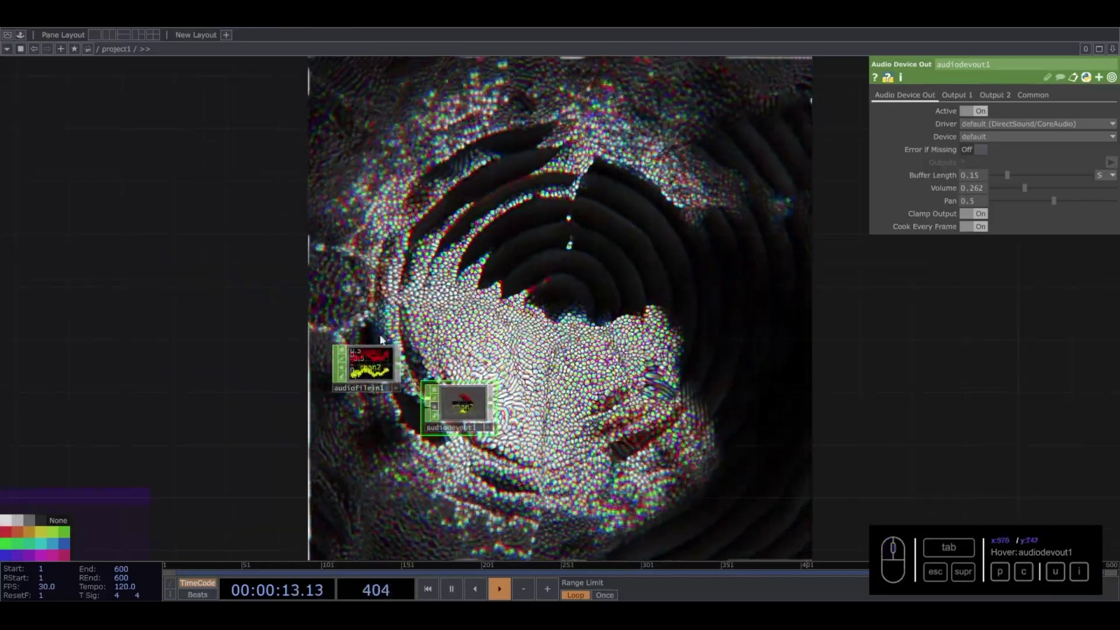
- Reposition audiofilein1 and browse the Palette's Tools category for the audioAnalysis component
left_click_drag(373, 371, 111, 35)
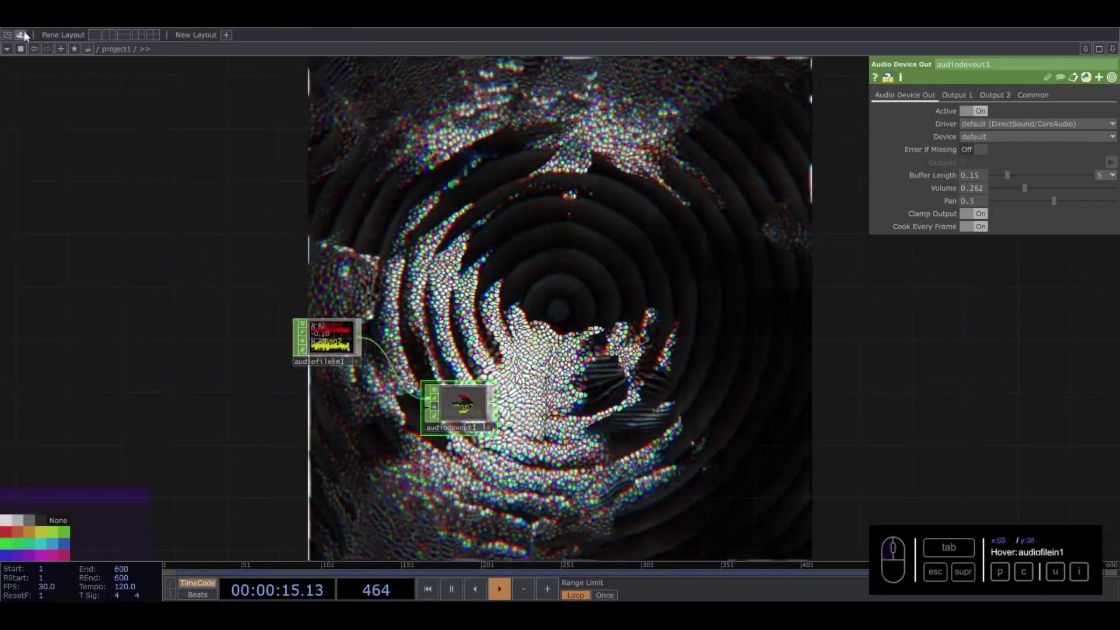
left_click(28, 34)
left_click_drag(42, 89, 48, 117)
left_click(44, 181)
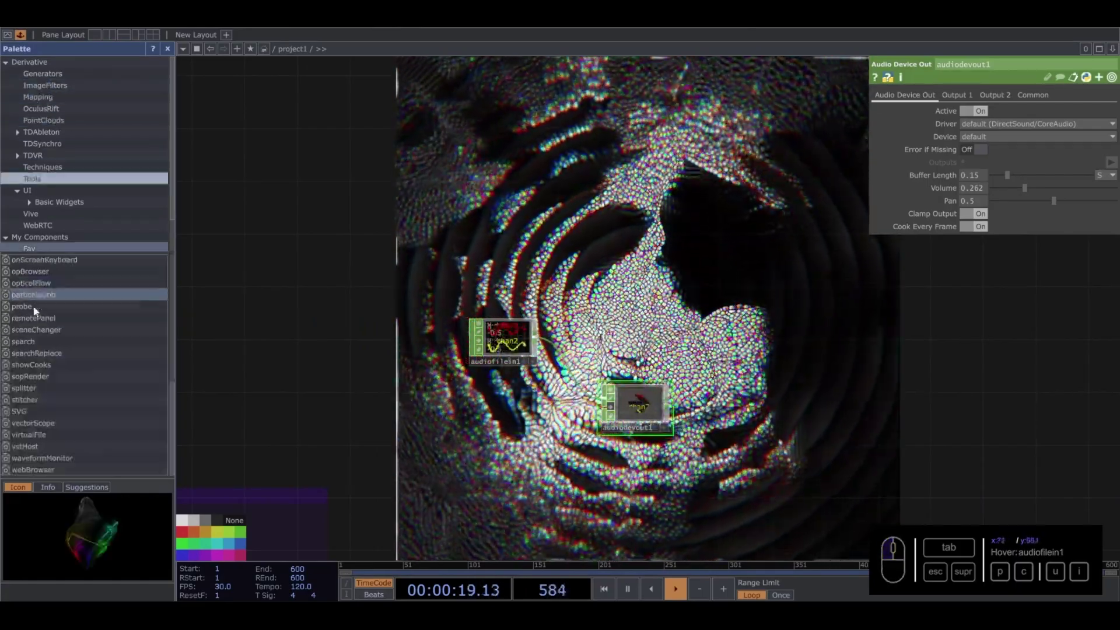
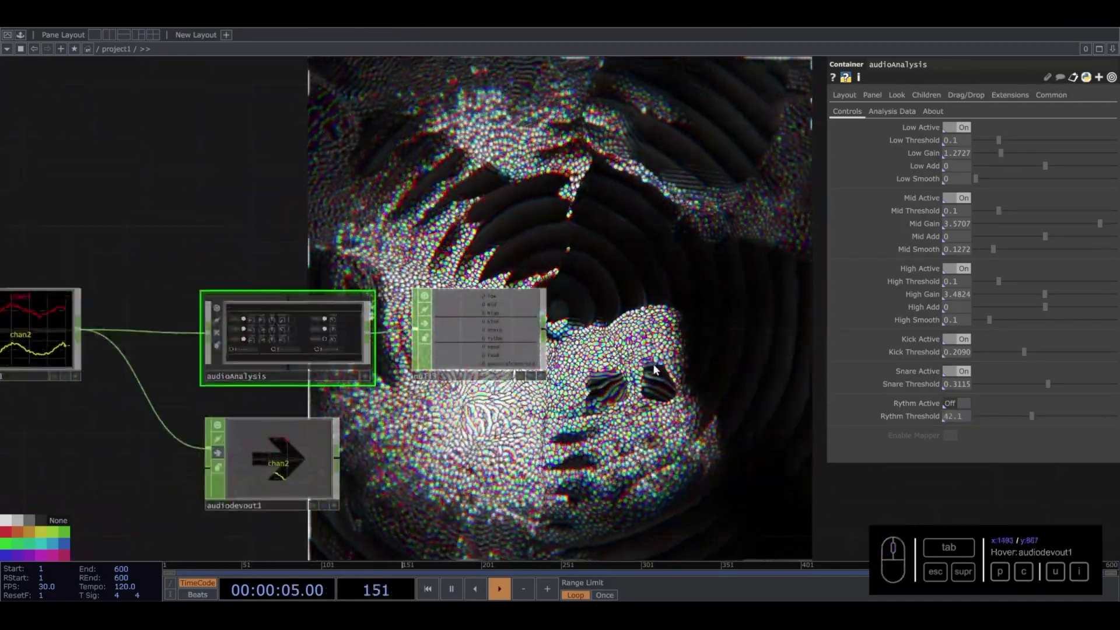
- Pan the network from the analysis output over to the reaction-diffusion image section
middle_click(656, 370)
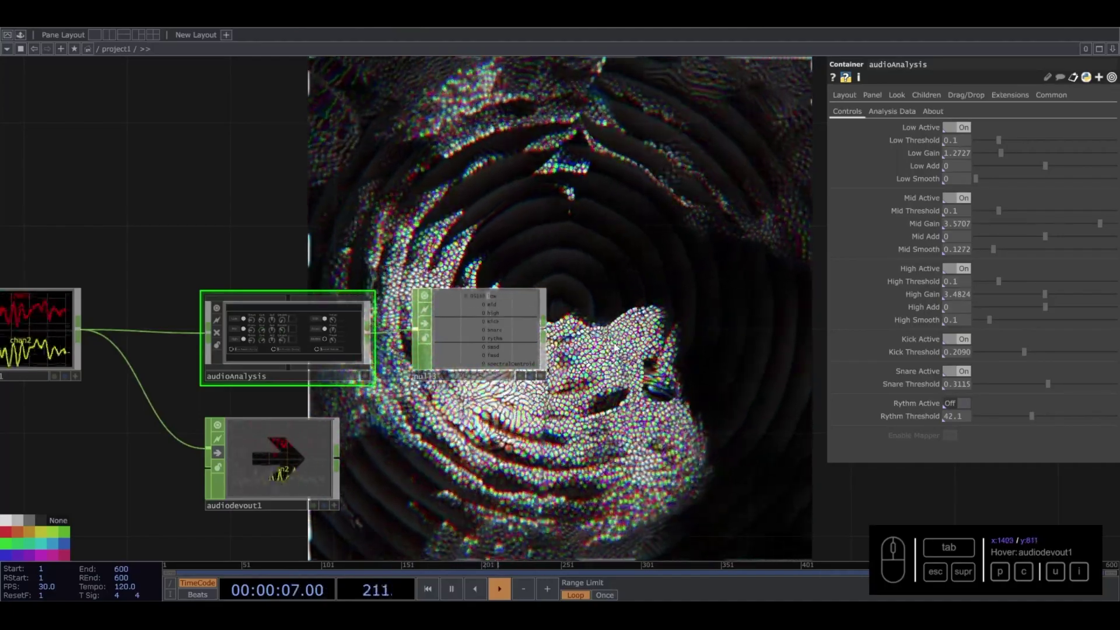
left_click_drag(610, 349, 536, 305)
left_click_drag(562, 313, 327, 341)
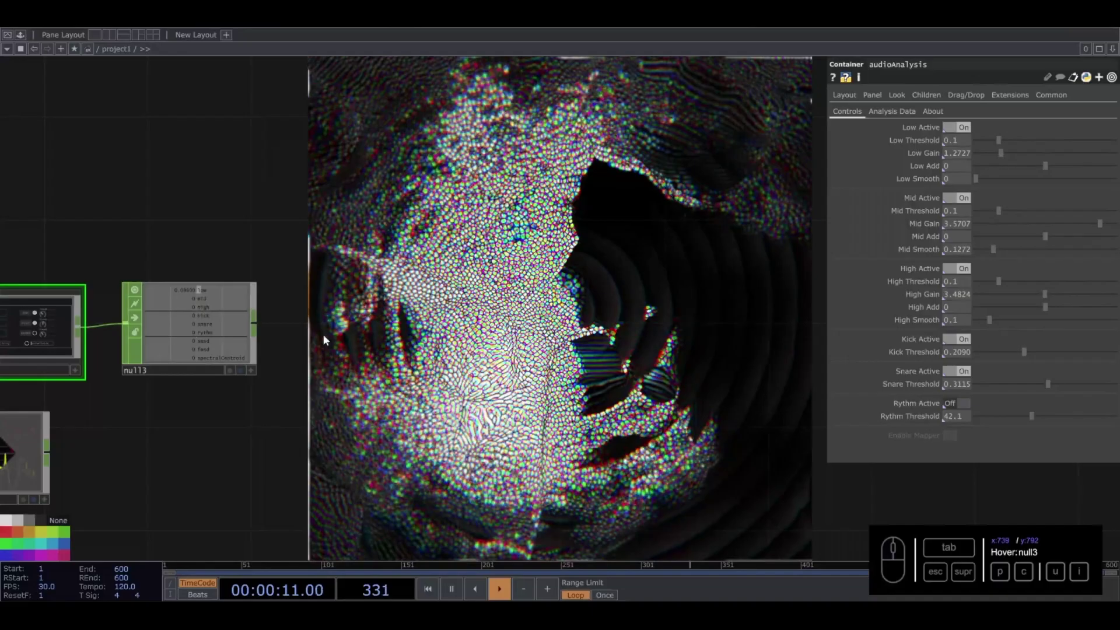
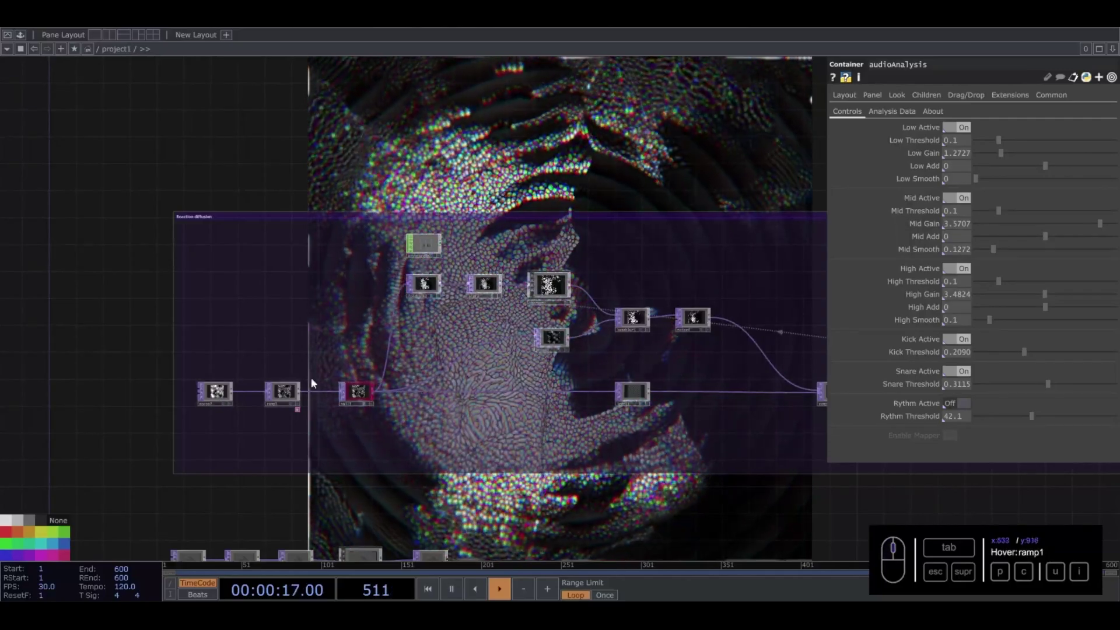
- Pan the network across to the image chain beside the analysis null
left_click_drag(276, 392, 979, 241)
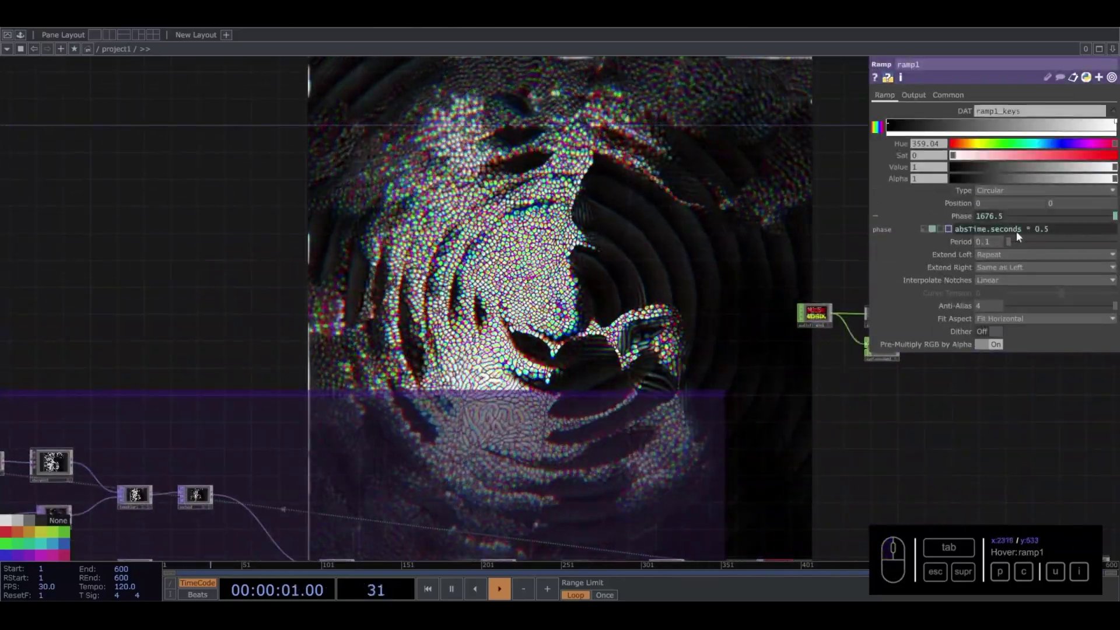
middle_click(1043, 237)
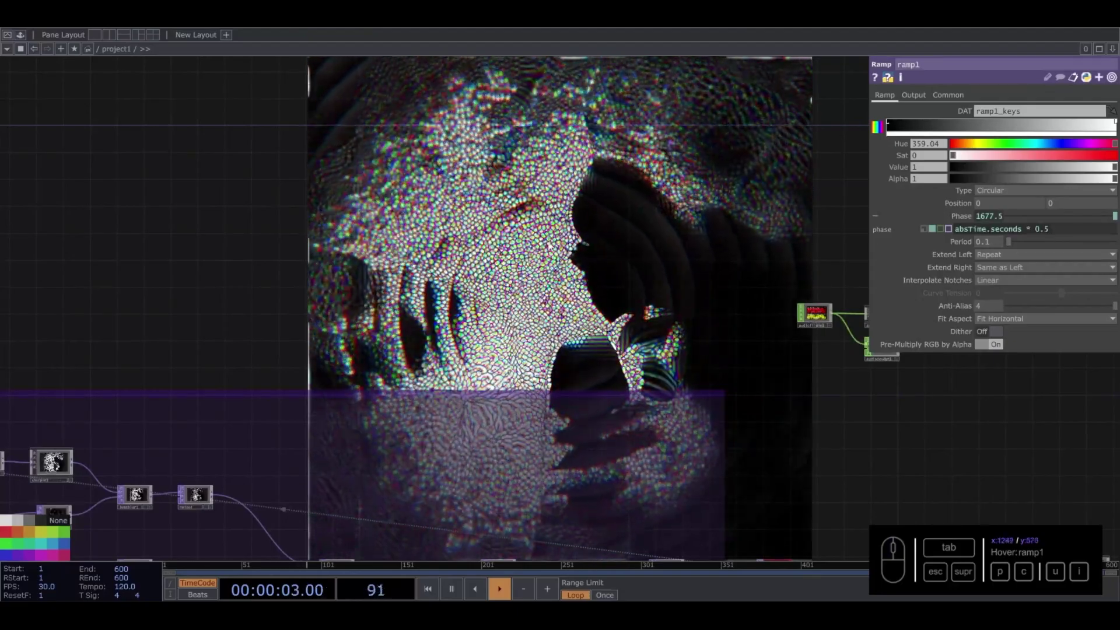
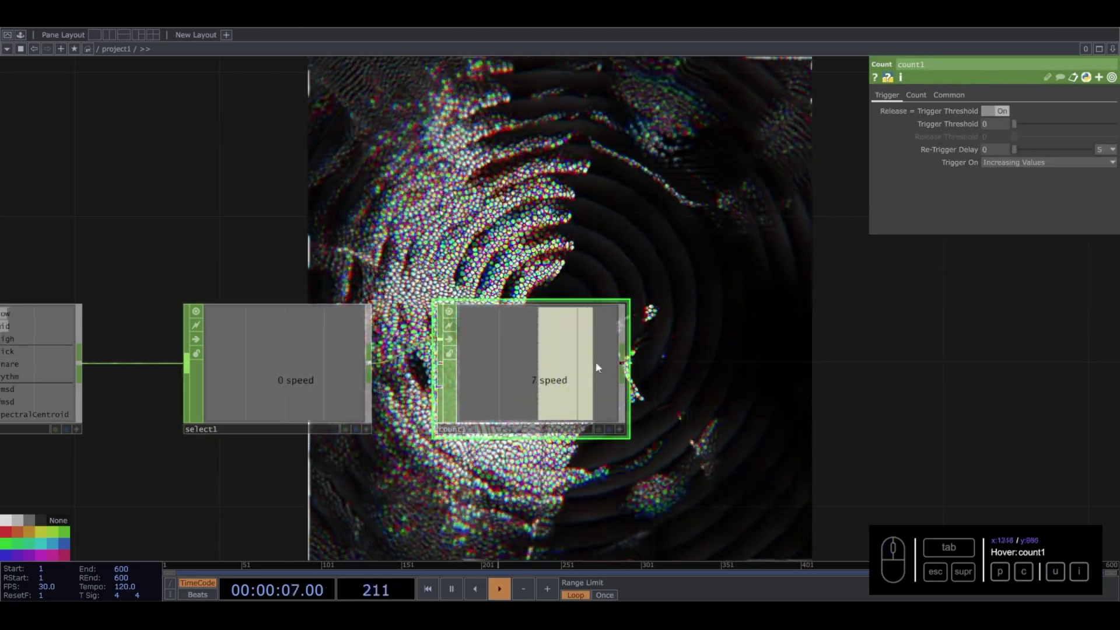
- Insert a Lag CHOP with 0.2-second lag after count1 in the speed chain
left_click_drag(304, 382, 332, 339)
left_click_drag(332, 339, 438, 333)
key("Tab")
left_click(384, 437)
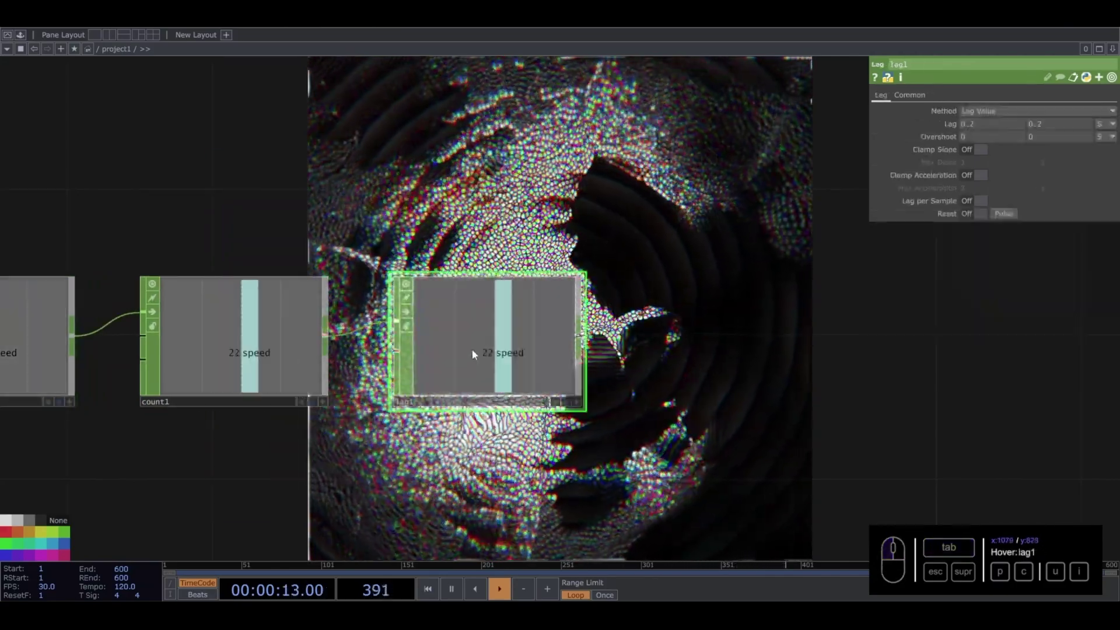
left_click(978, 130)
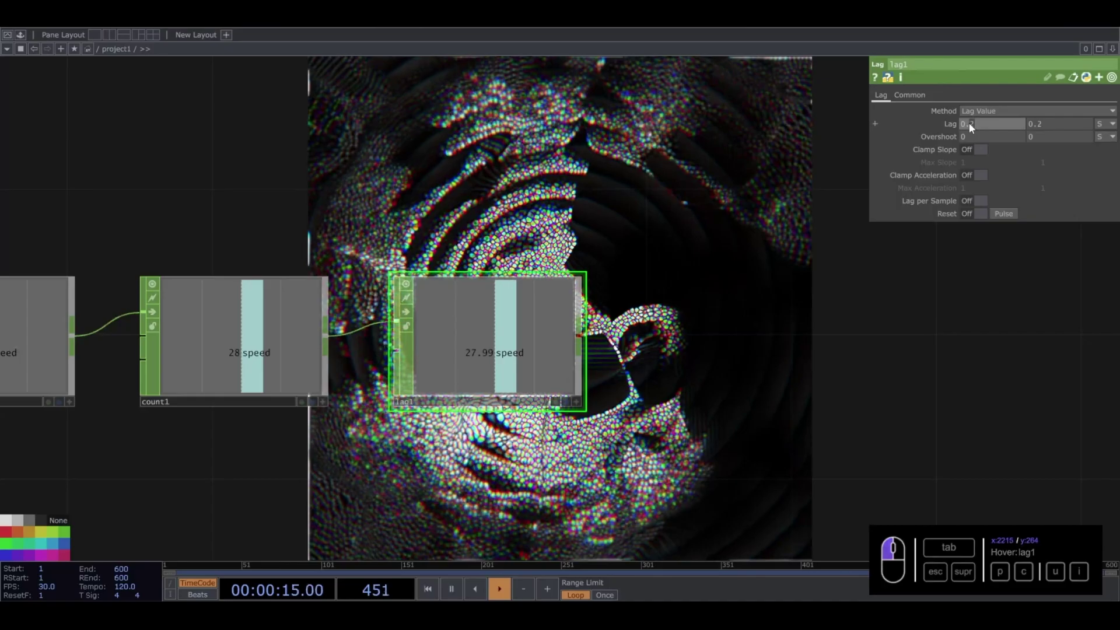
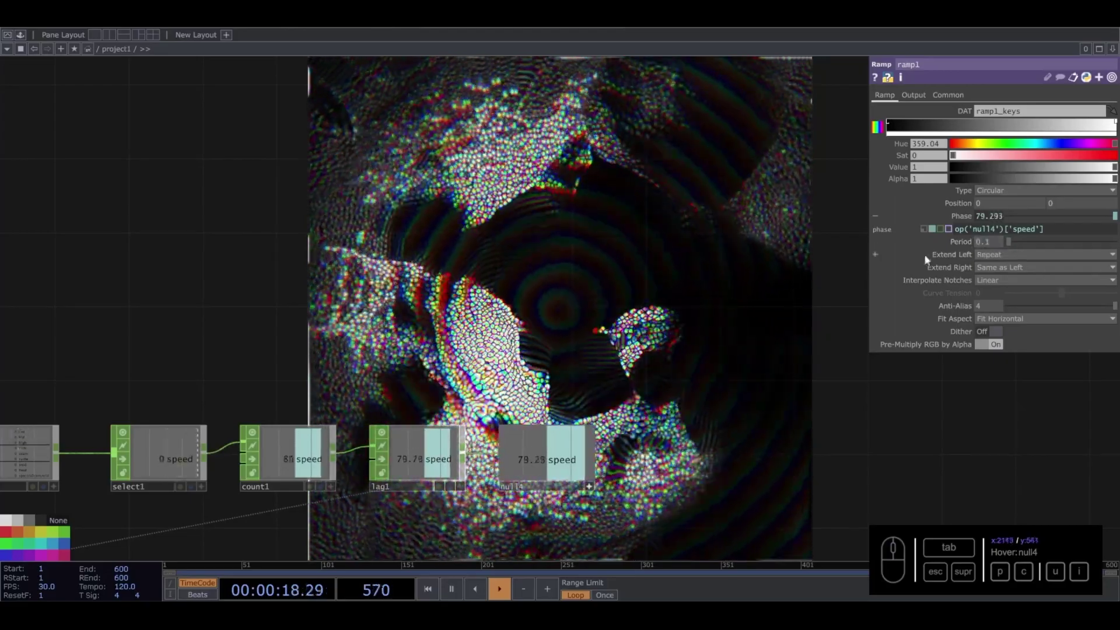
- Edit ramp1 Phase to absTime.seconds * 0.1 + op('null4')['speed']
left_click_drag(1065, 230, 1065, 230)
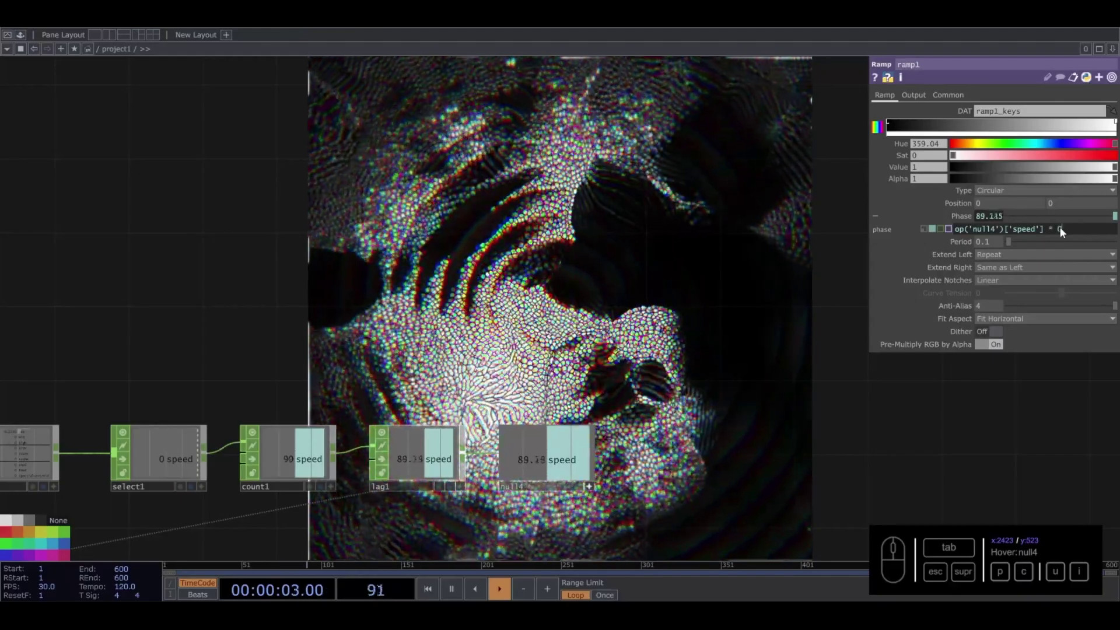
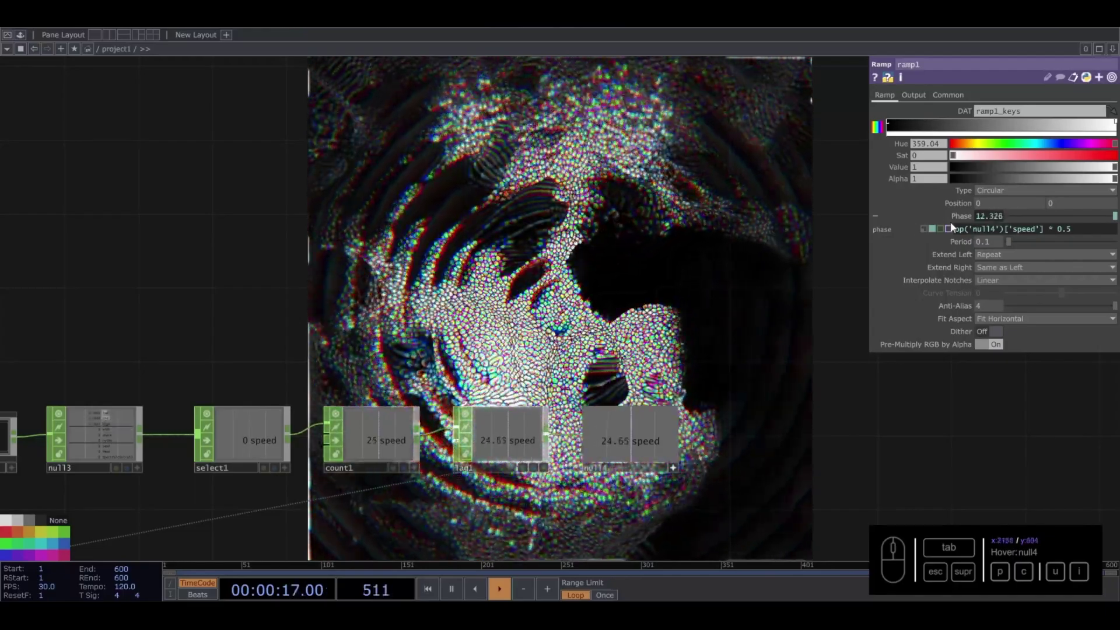
left_click(959, 231)
left_click_drag(963, 234, 965, 225)
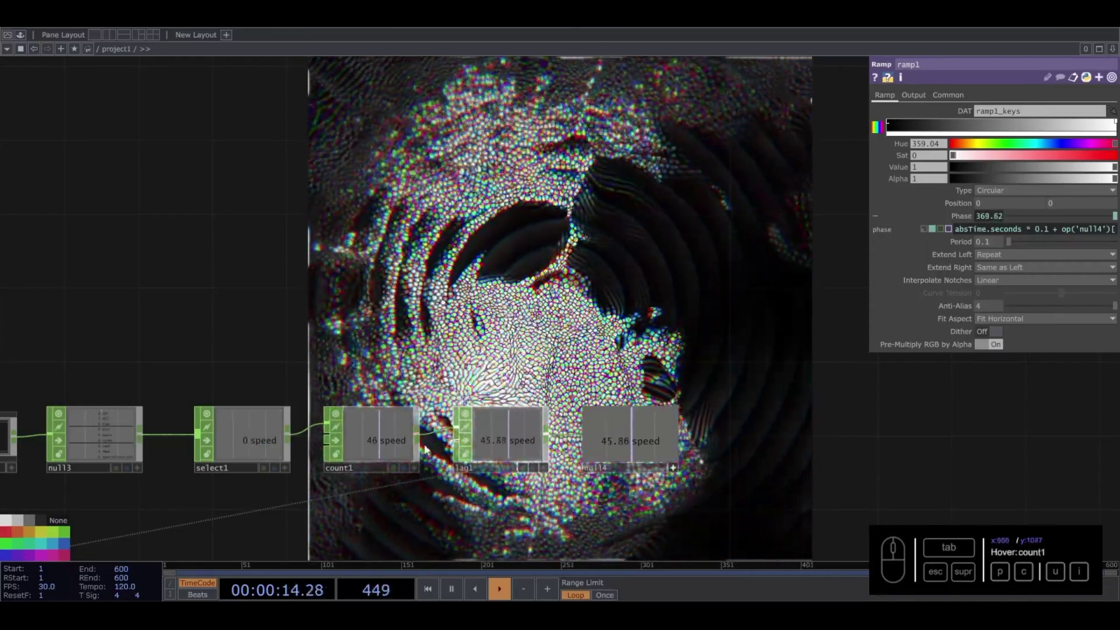
- Tidy the speed chain layout and add a Keyboard In CHOP beside it
left_click_drag(537, 325, 515, 317)
left_click_drag(516, 317, 198, 289)
left_click(198, 290)
left_click(166, 429)
left_click(555, 310)
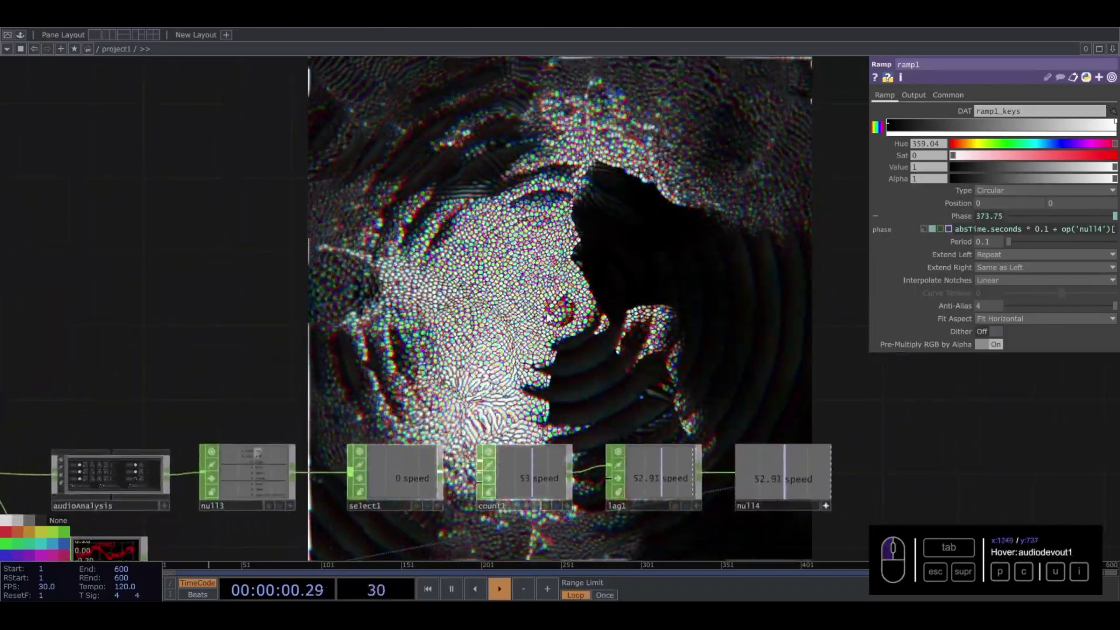
left_click(648, 315)
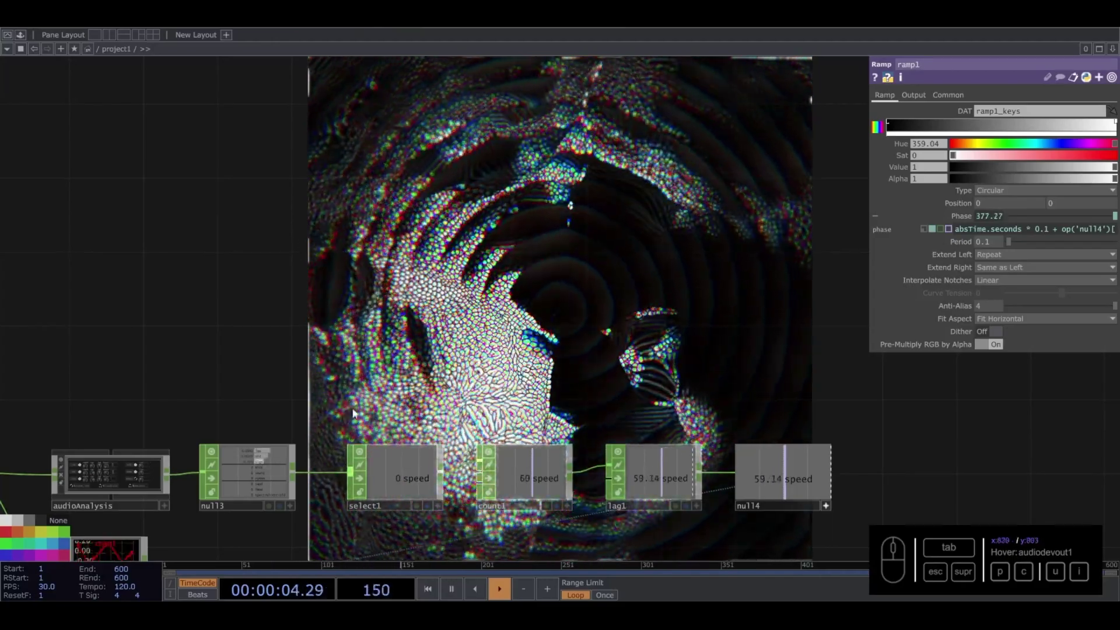
left_click_drag(347, 371, 109, 461)
left_click_drag(108, 461, 493, 325)
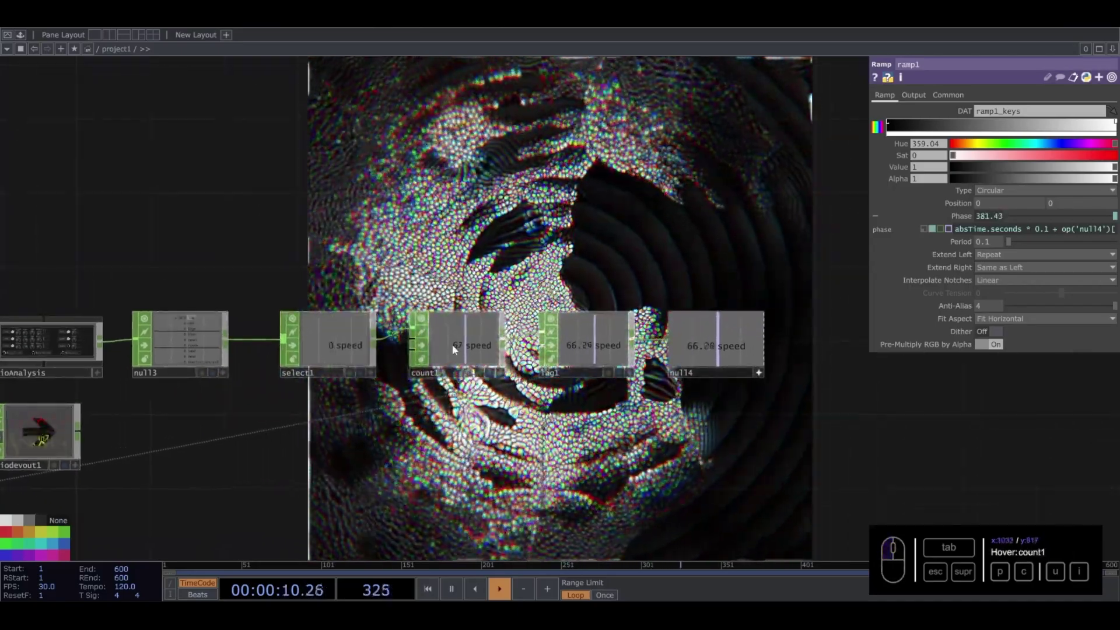
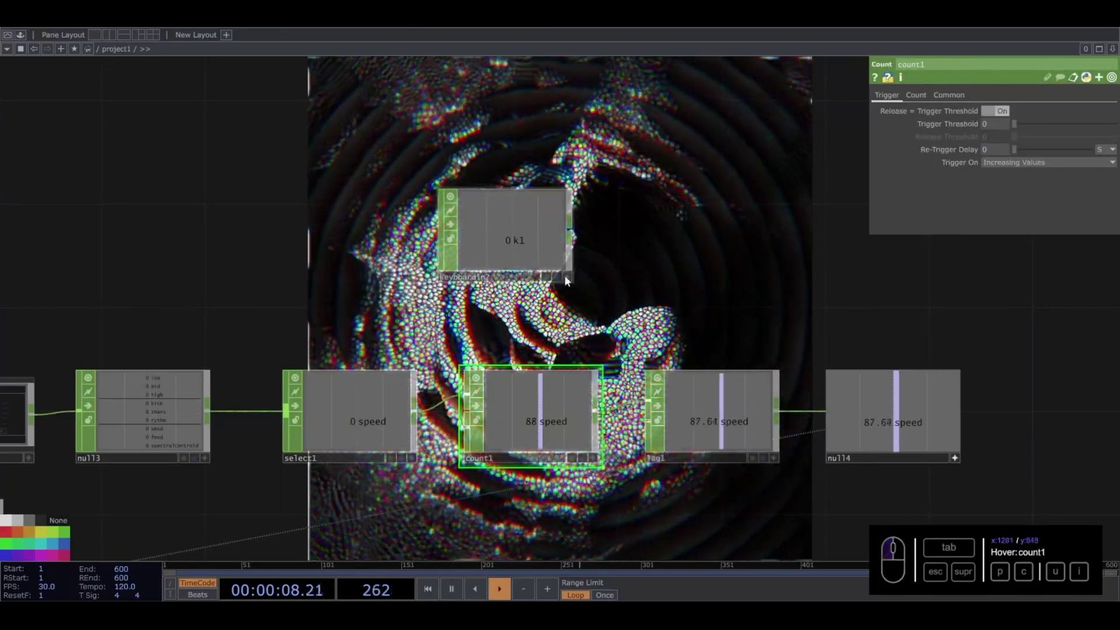
- Move keyboardin2 up beside count1 in the speed chain
left_click_drag(568, 281, 954, 102)
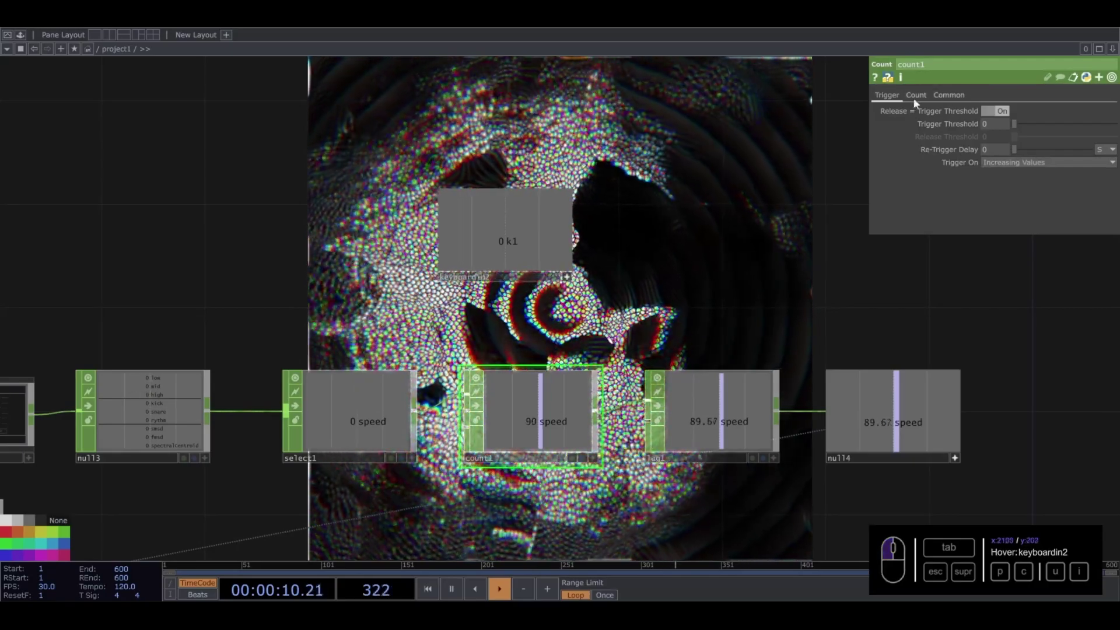
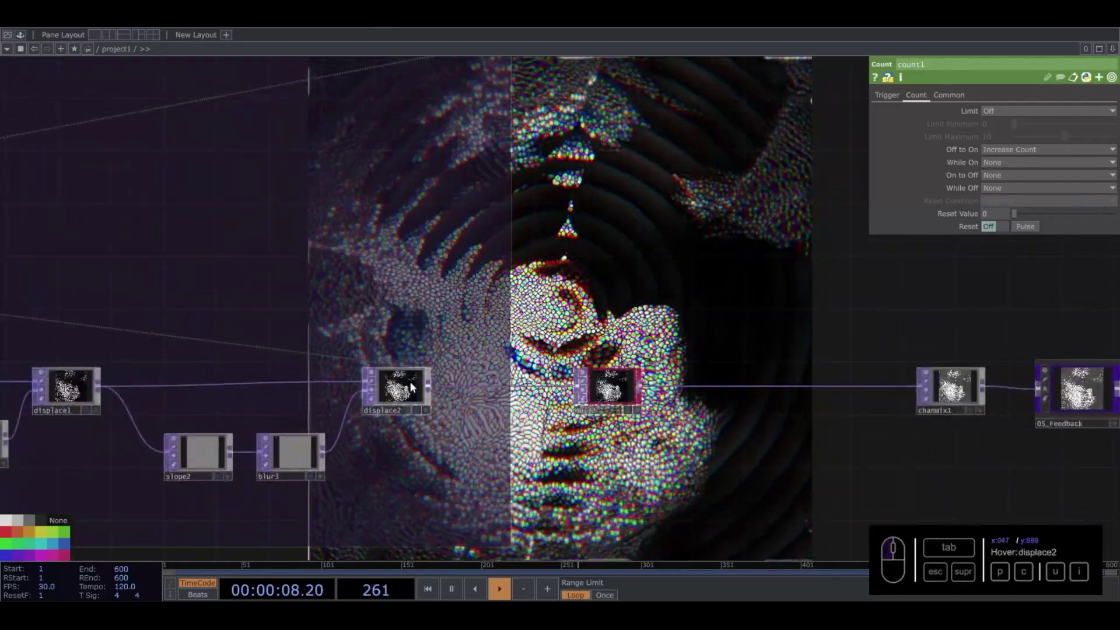
- Inspect displace2 and its neighbours along the displacement chain
left_click(579, 318)
left_click(642, 295)
left_click(702, 261)
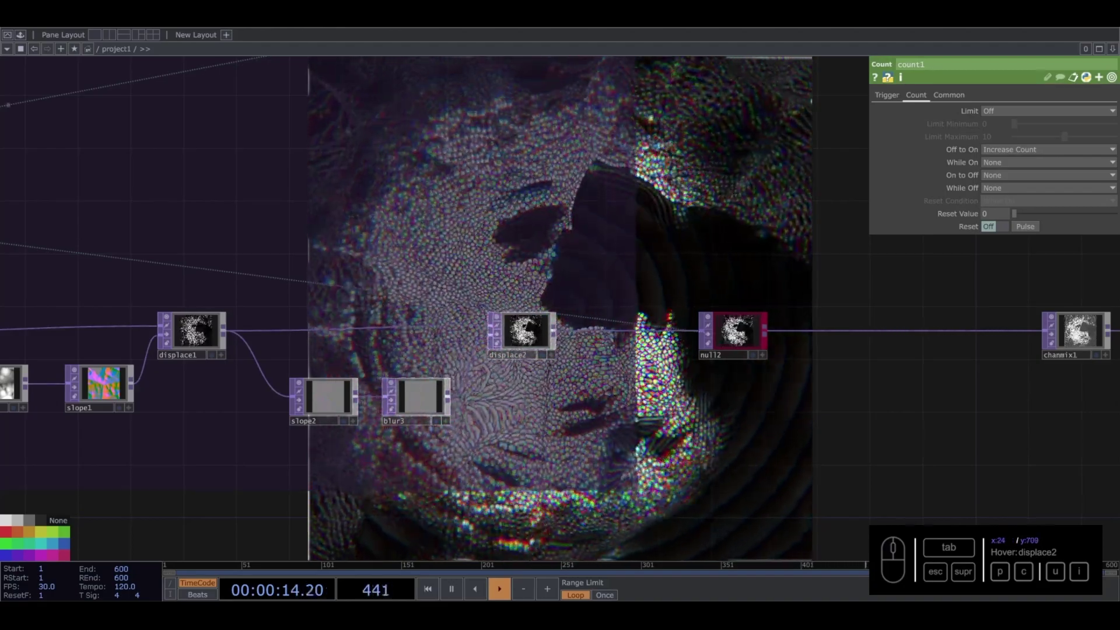
left_click(687, 446)
left_click_drag(706, 467, 701, 454)
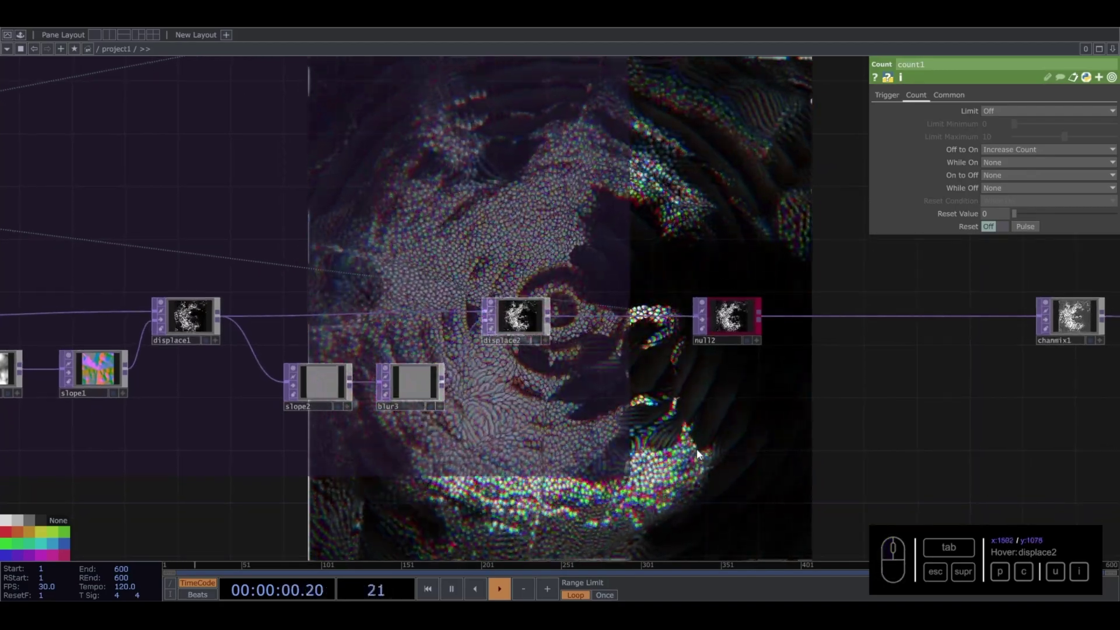
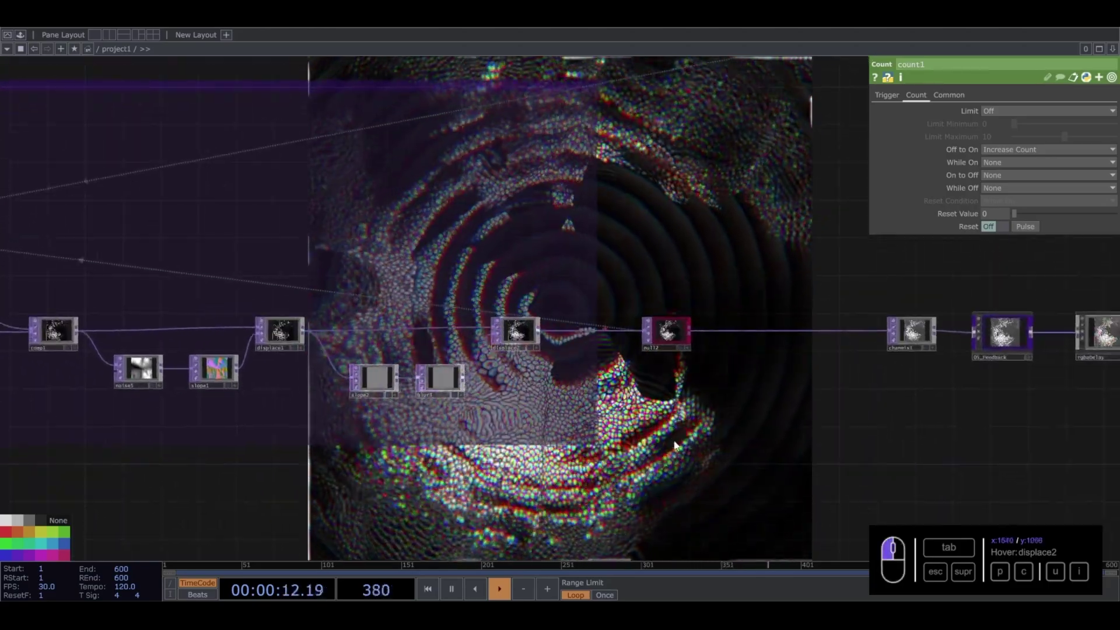
- Set displace2 UV Weight to 0.988 and Offset Weight to 0.012
left_click(676, 445)
left_click_drag(522, 329, 1116, 164)
left_click(1116, 165)
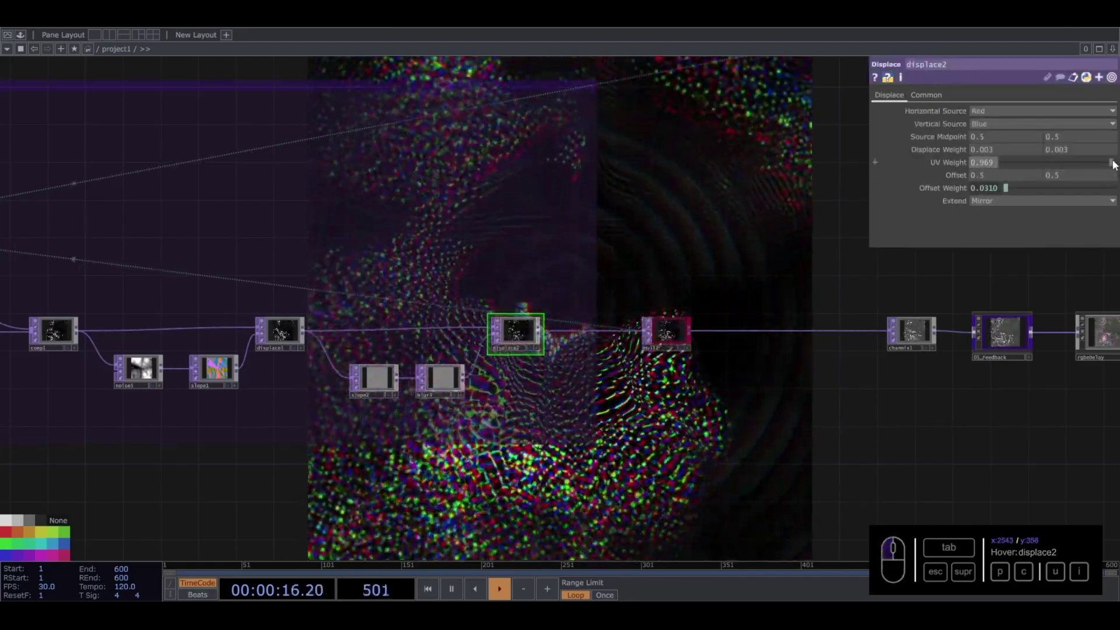
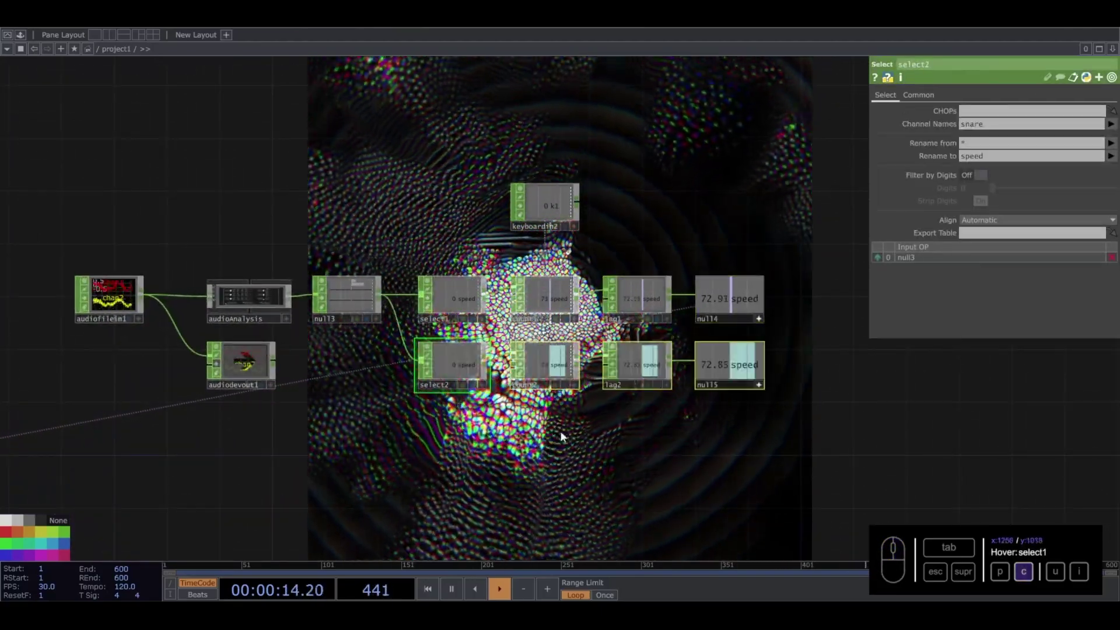
- Duplicate the speed branch into a second row and delete its Count CHOP
key("c")
left_click(584, 452)
left_click(562, 364)
key("Delete")
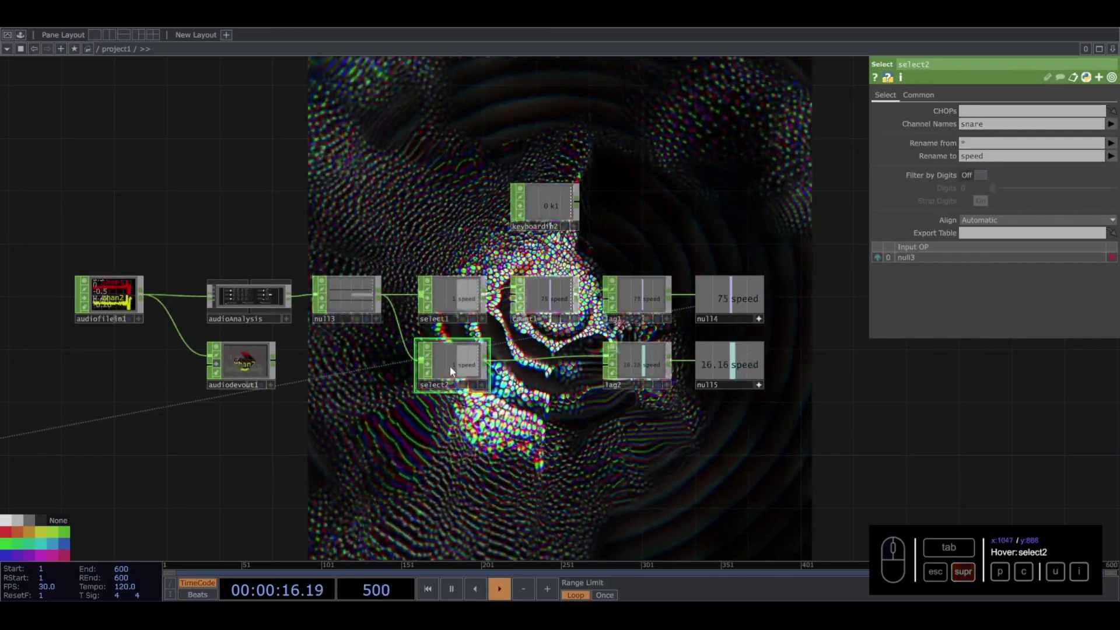
- Insert a Math CHOP between select2 and lag2 and set its output range
left_click(452, 371)
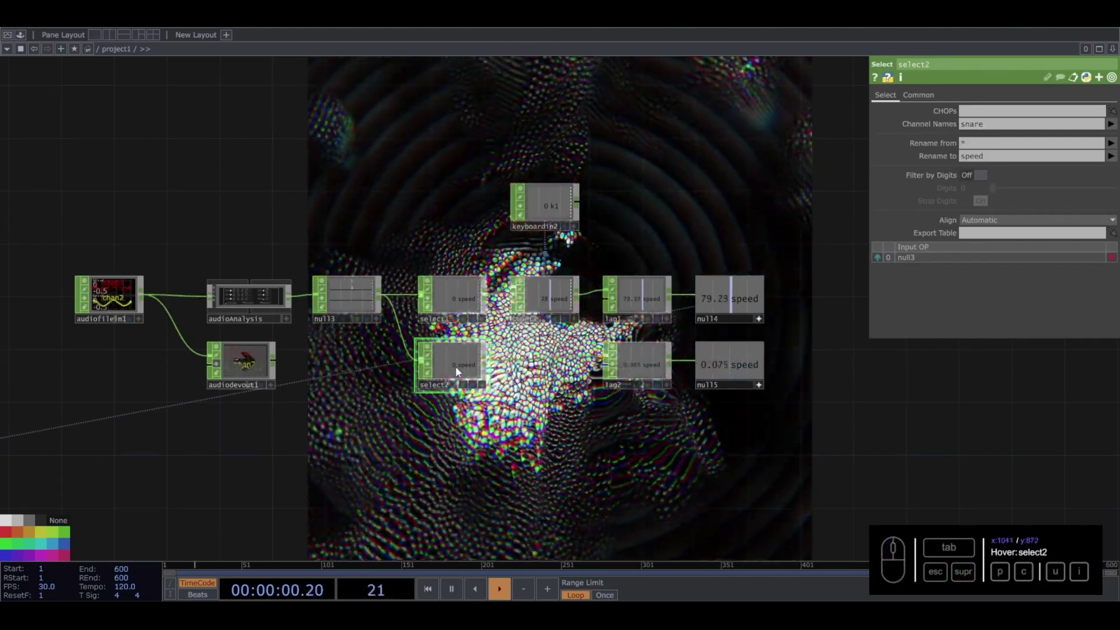
left_click(527, 362)
right_click(529, 362)
left_click(543, 351)
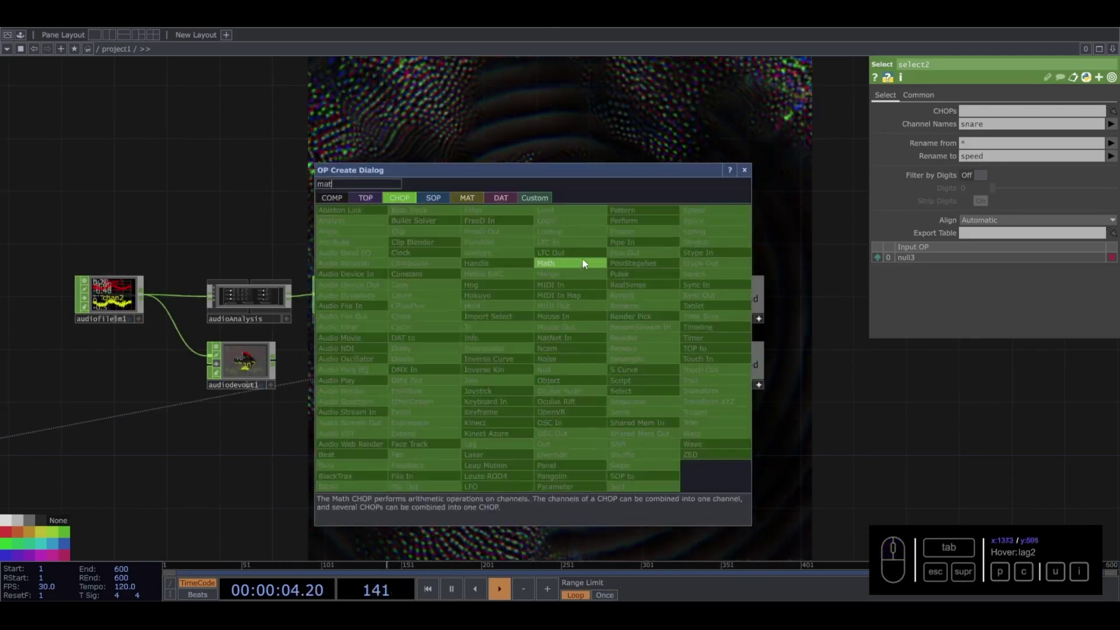
left_click(567, 266)
double_click(552, 367)
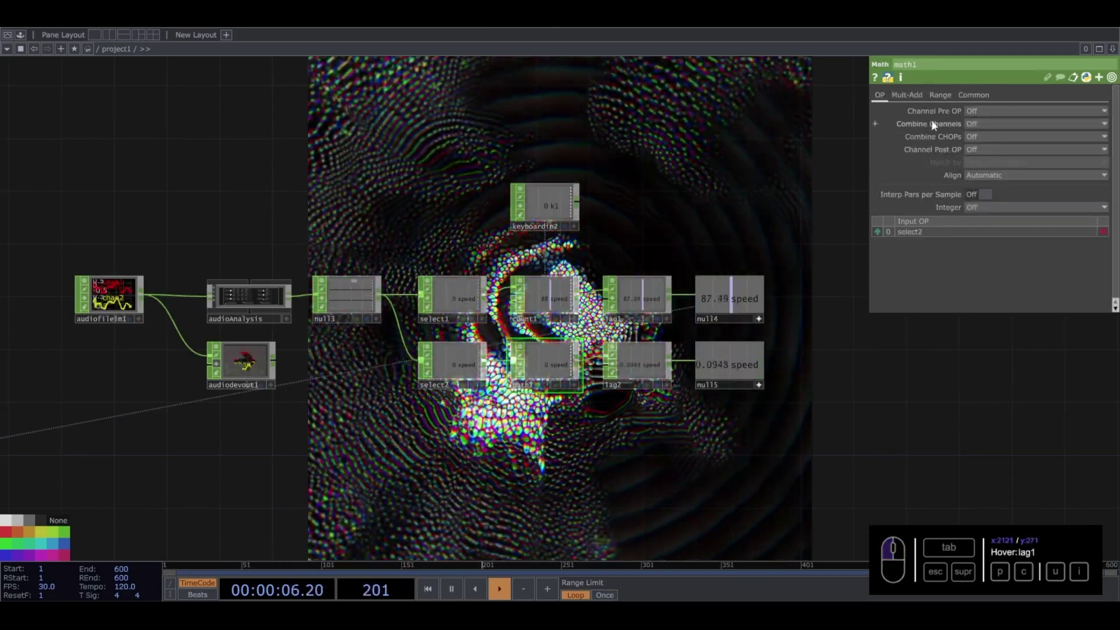
left_click(948, 102)
left_click(979, 128)
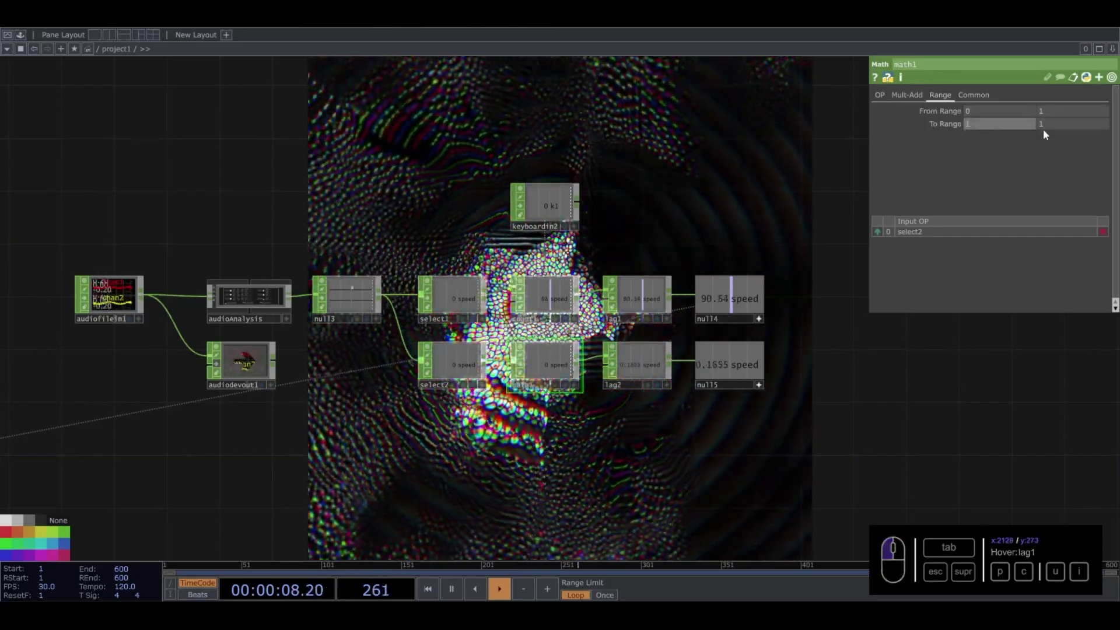
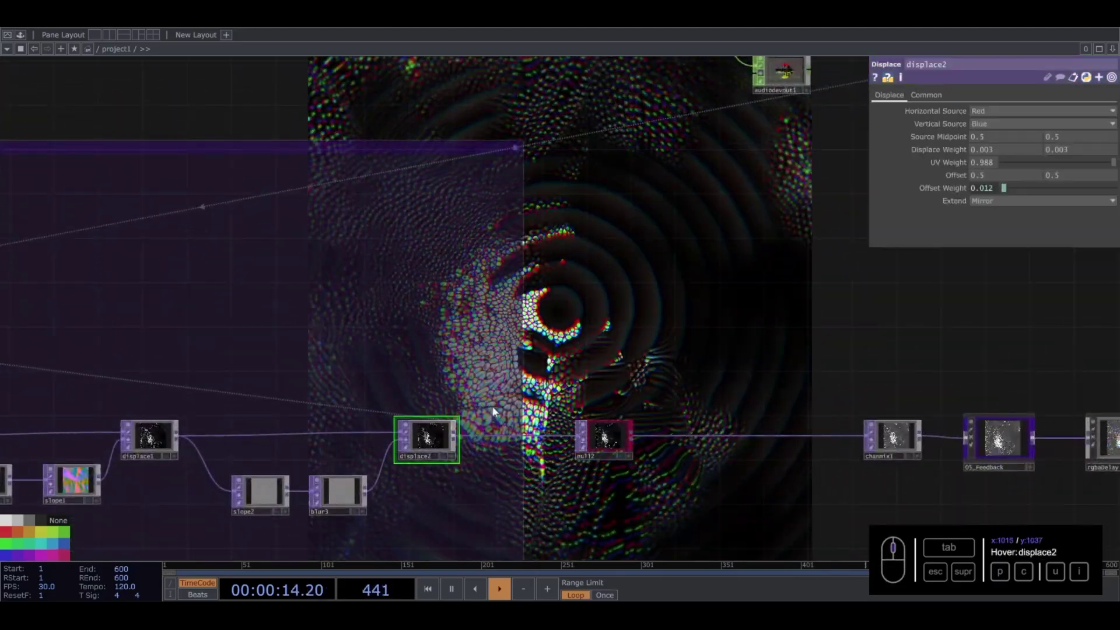
left_click(997, 162)
left_click(770, 230)
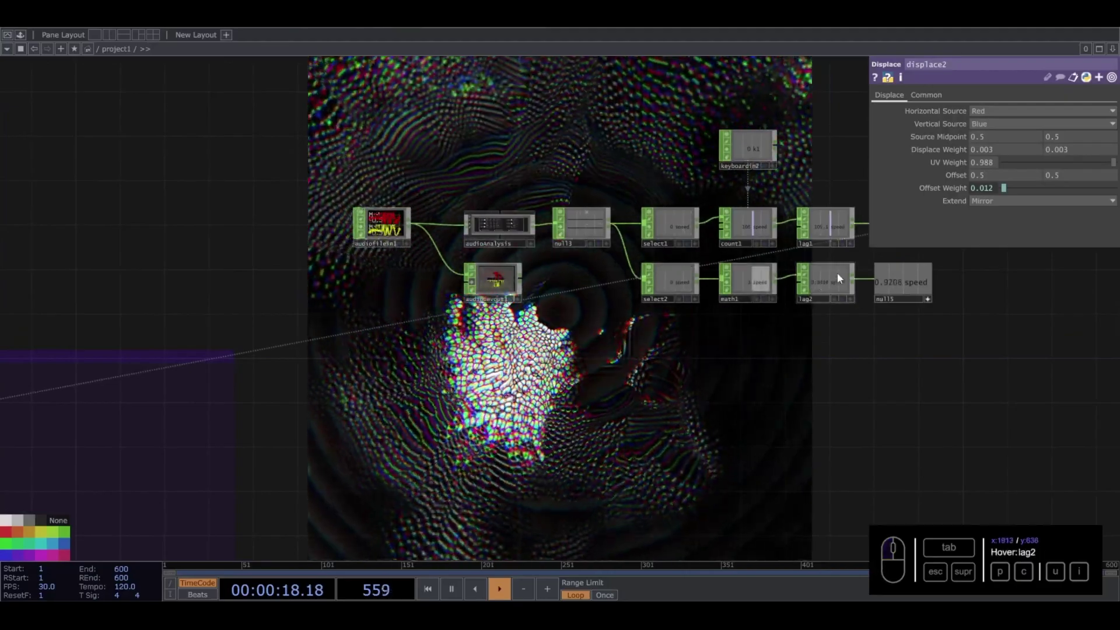
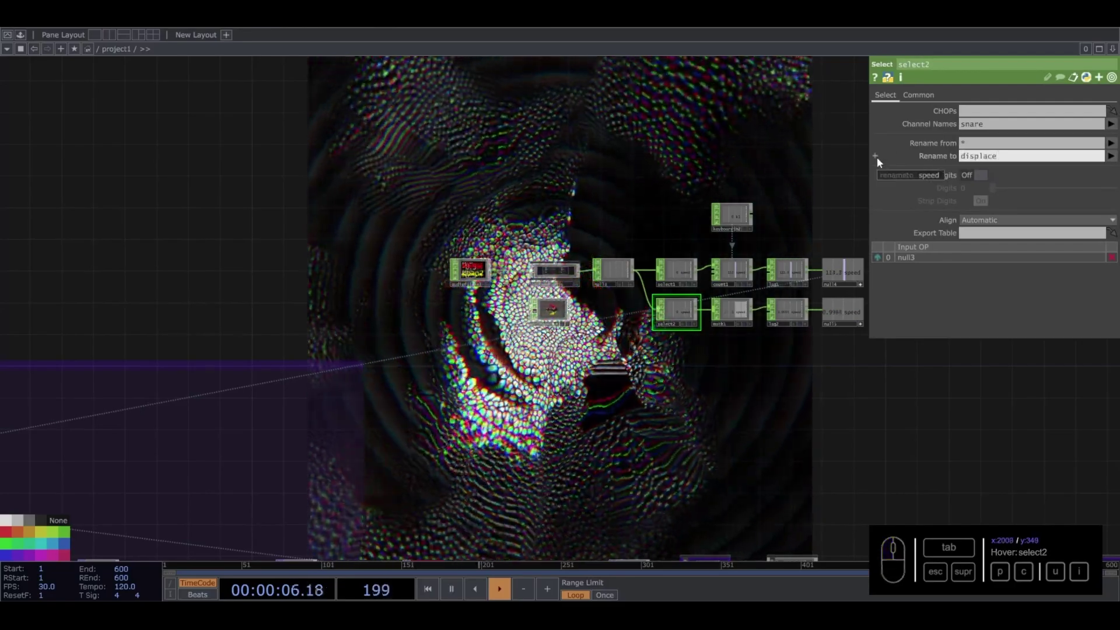
- Rename select2's channel to displace2 and bring the branch into view
left_click(718, 418)
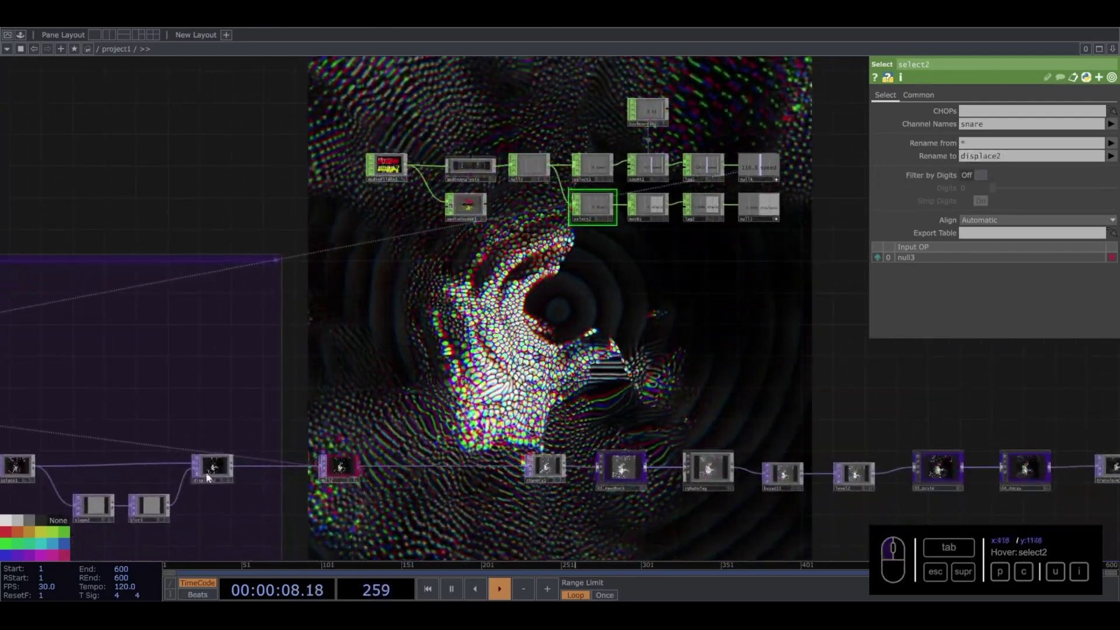
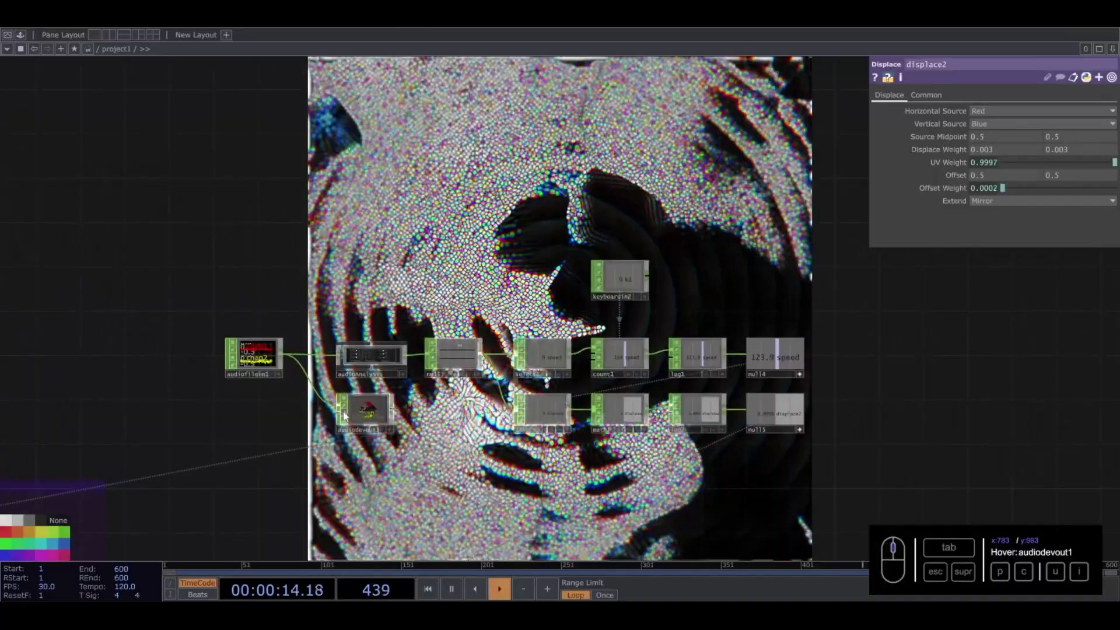
left_click_drag(348, 415, 486, 249)
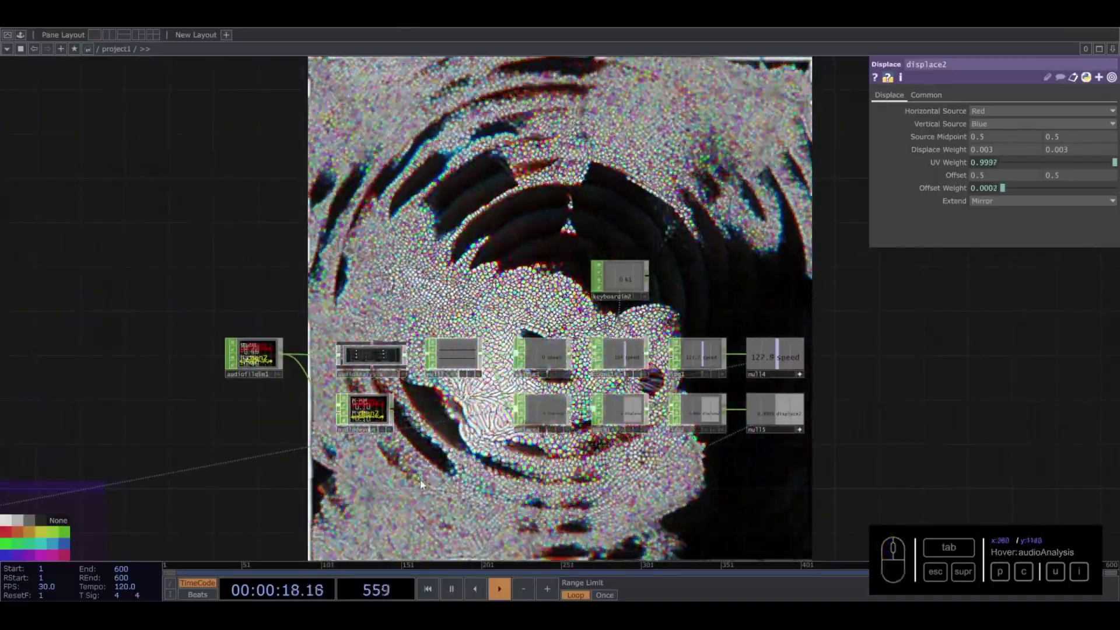
left_click_drag(711, 409, 719, 417)
left_click_drag(719, 417, 743, 185)
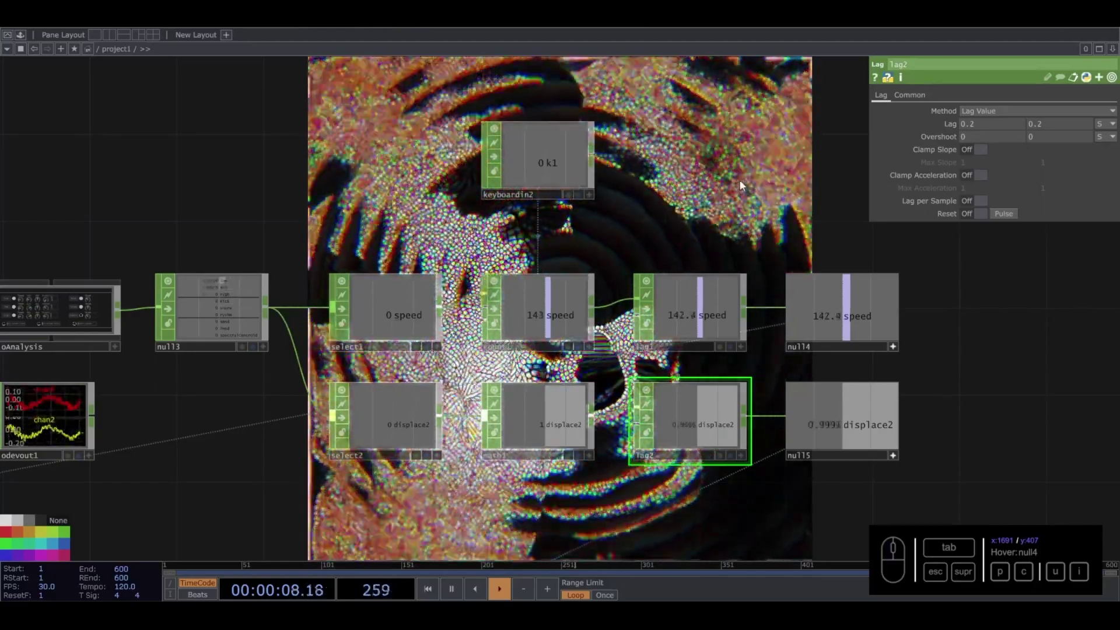
- Lower math1's upper output range and raise lag2's Lag to 0.9
left_click(976, 127)
left_click(1044, 130)
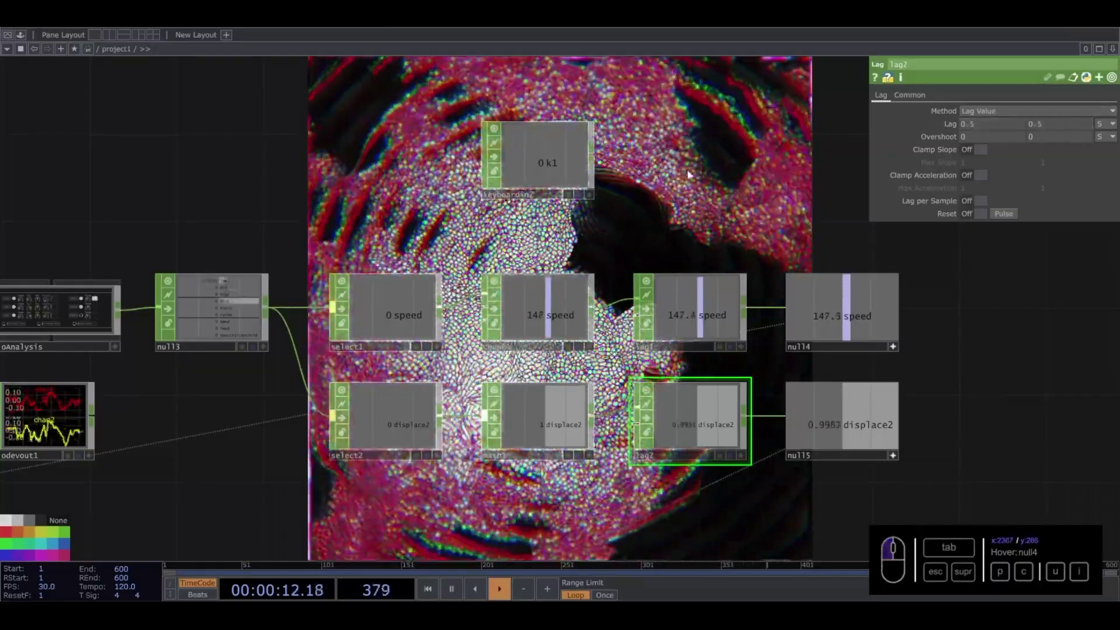
left_click(554, 439)
left_click_drag(1068, 126, 780, 151)
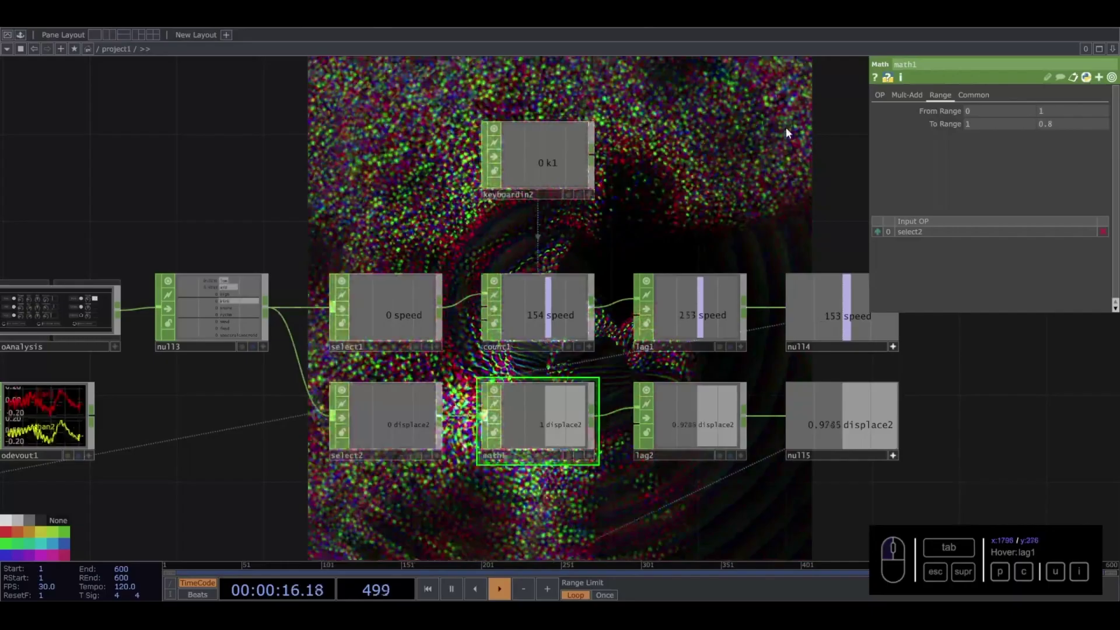
left_click(791, 132)
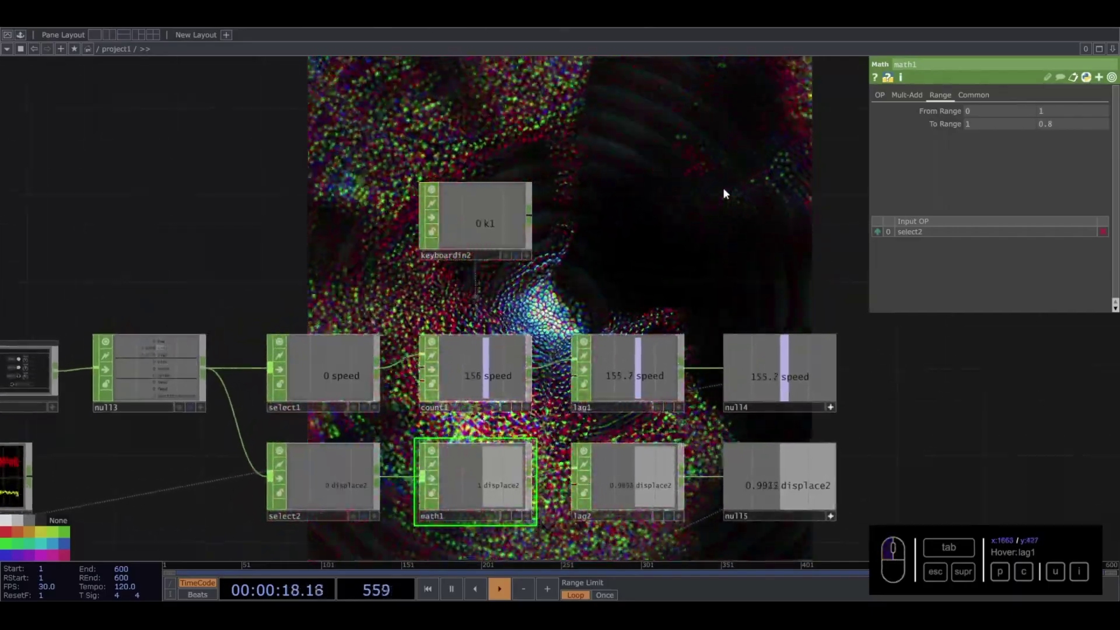
left_click(619, 483)
left_click(982, 131)
left_click_drag(1047, 127, 660, 276)
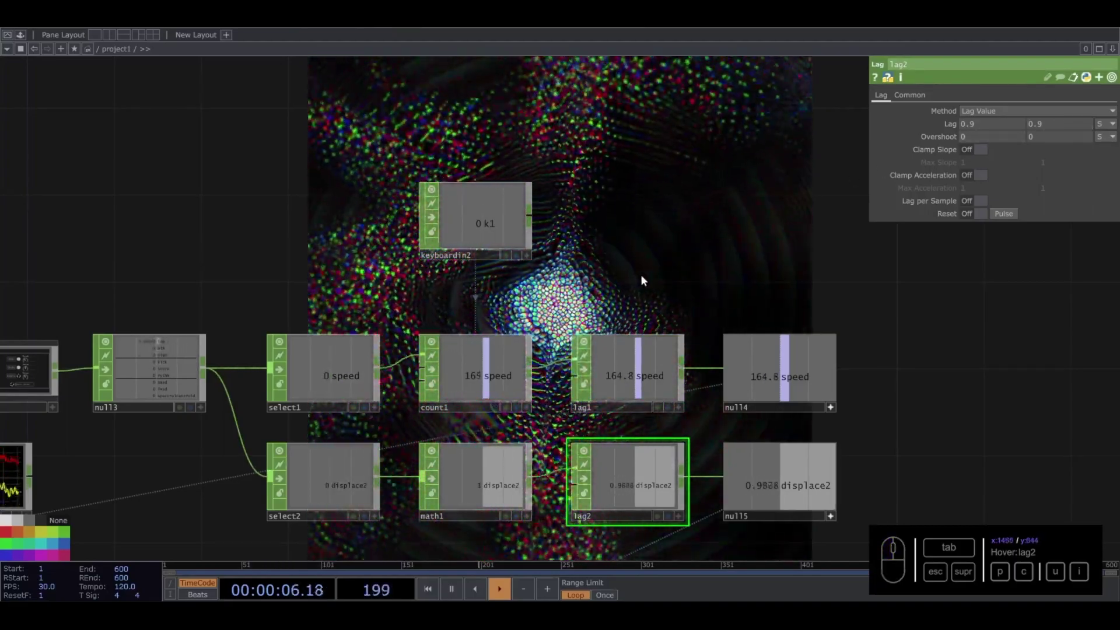
- Switch select2 to the kick channel and set math1 To Range to 1 and 0.97
left_click(344, 483)
left_click(1088, 79)
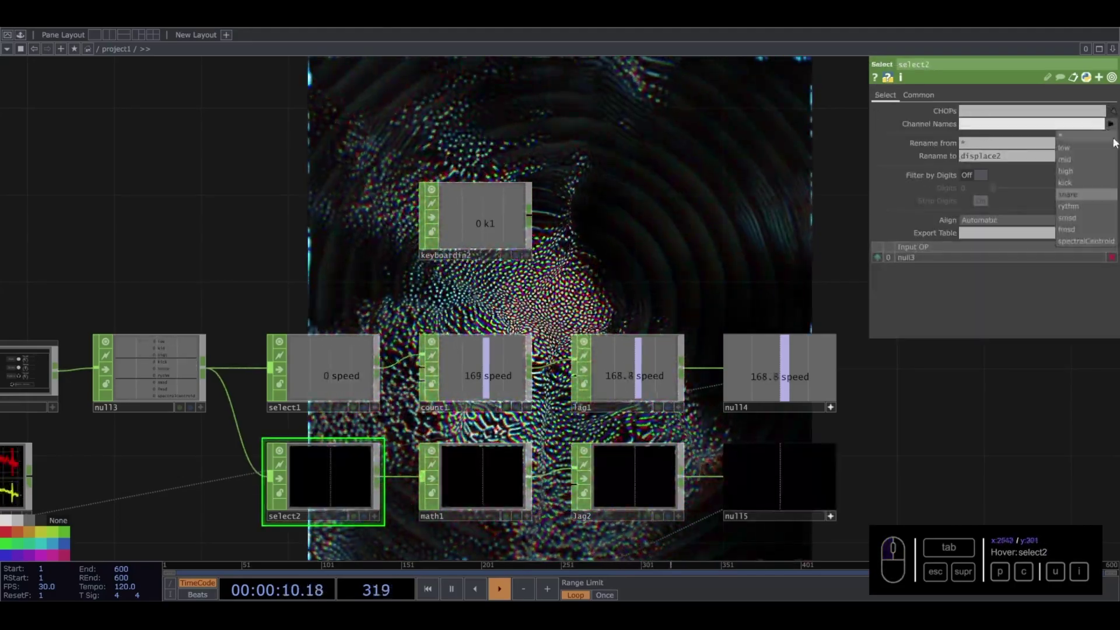
left_click(1069, 187)
left_click(714, 227)
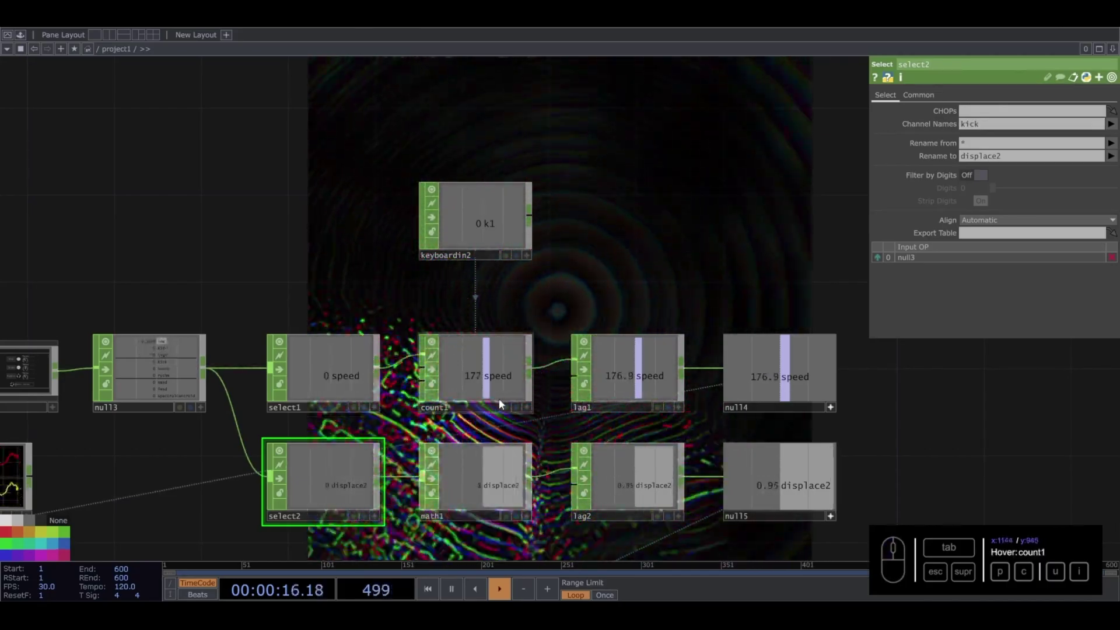
left_click(501, 470)
left_click(1058, 125)
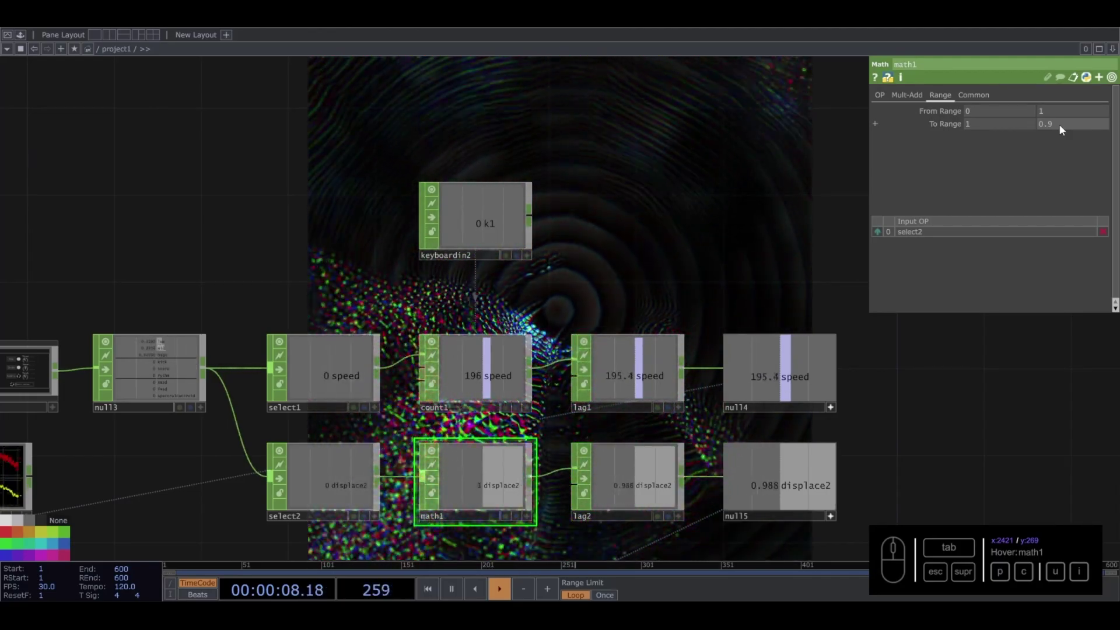
left_click(1062, 130)
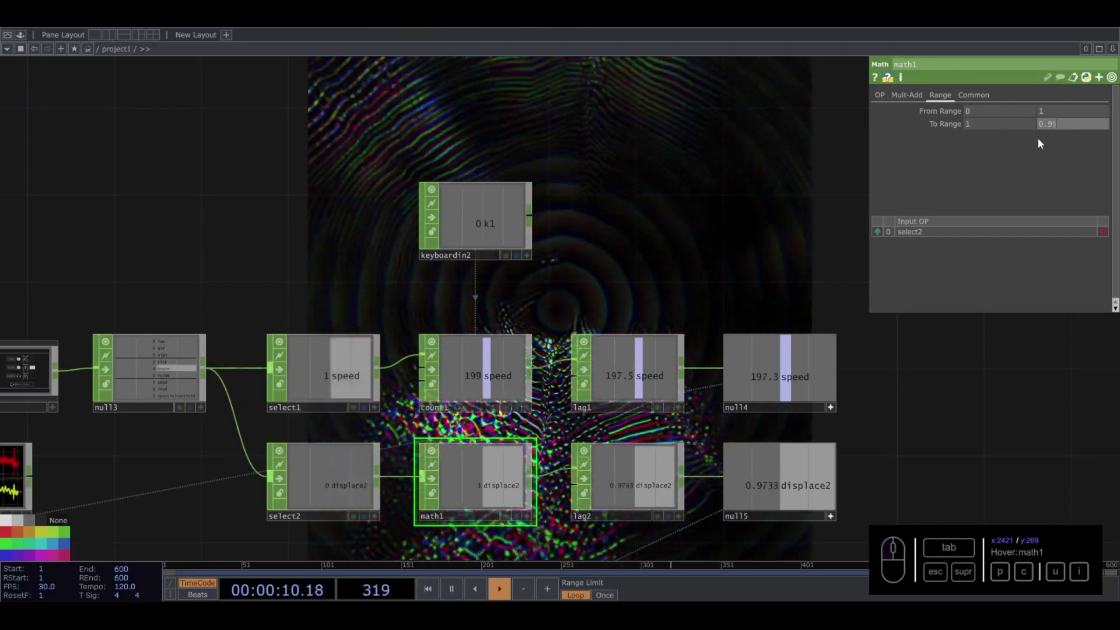
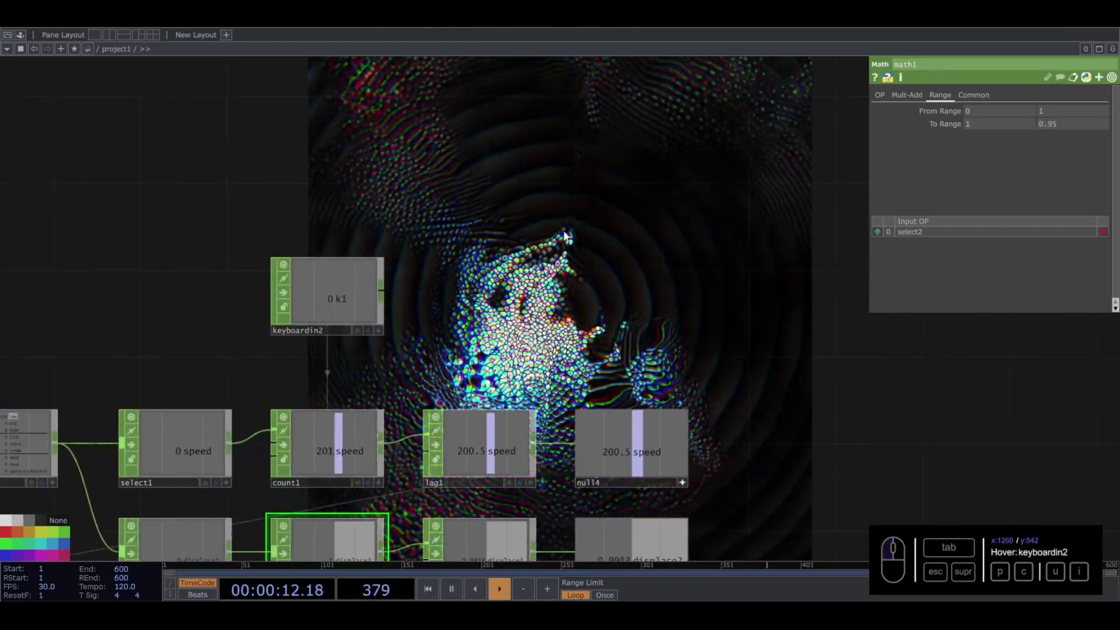
left_click_drag(1060, 127, 735, 274)
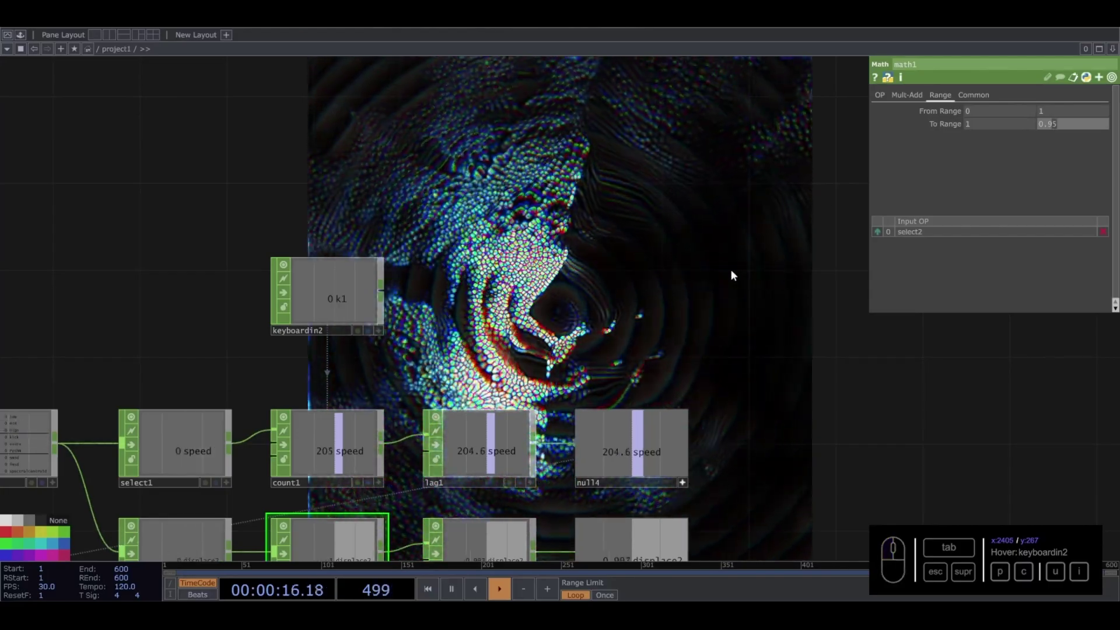
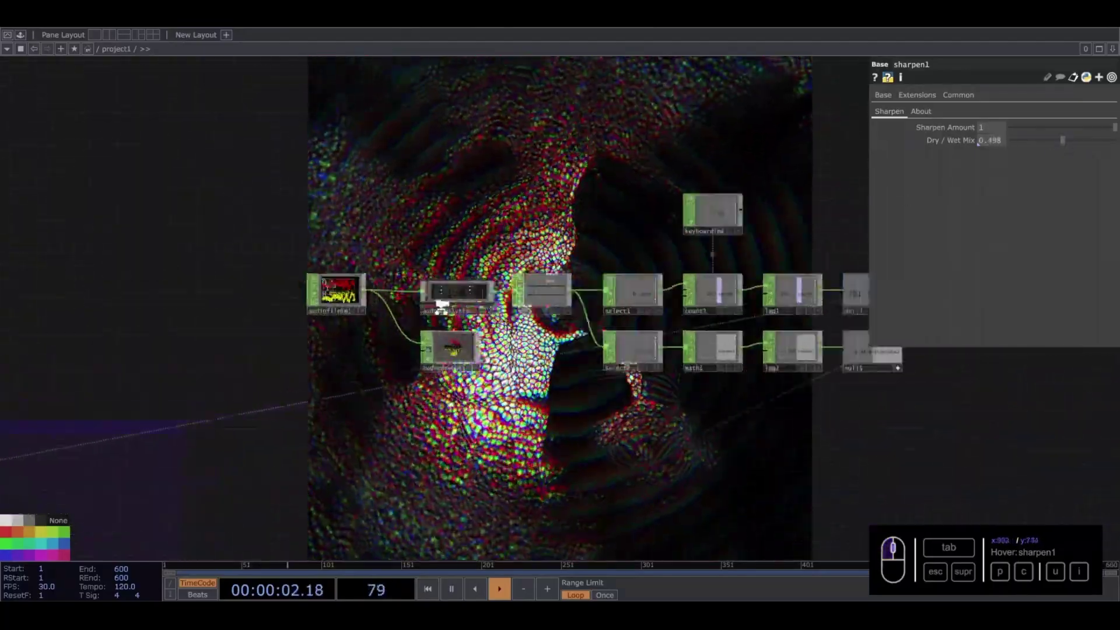
- Pan and inspect the audio channel list around the third select/math/lag/null branch
left_click_drag(584, 347, 505, 347)
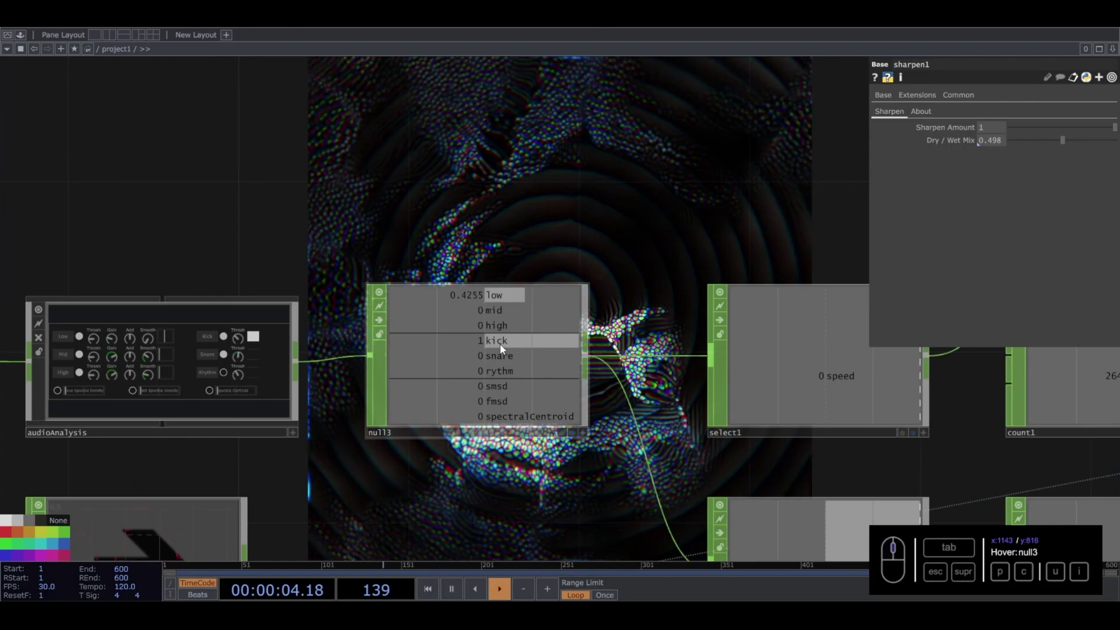
middle_click(505, 347)
middle_click(503, 341)
left_click_drag(489, 316, 503, 370)
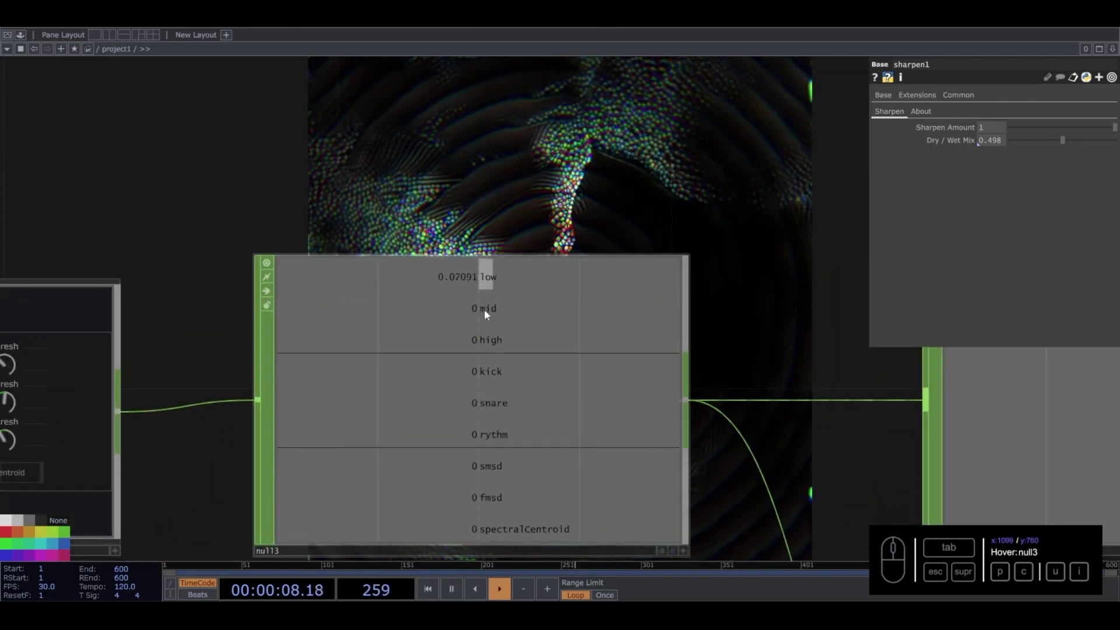
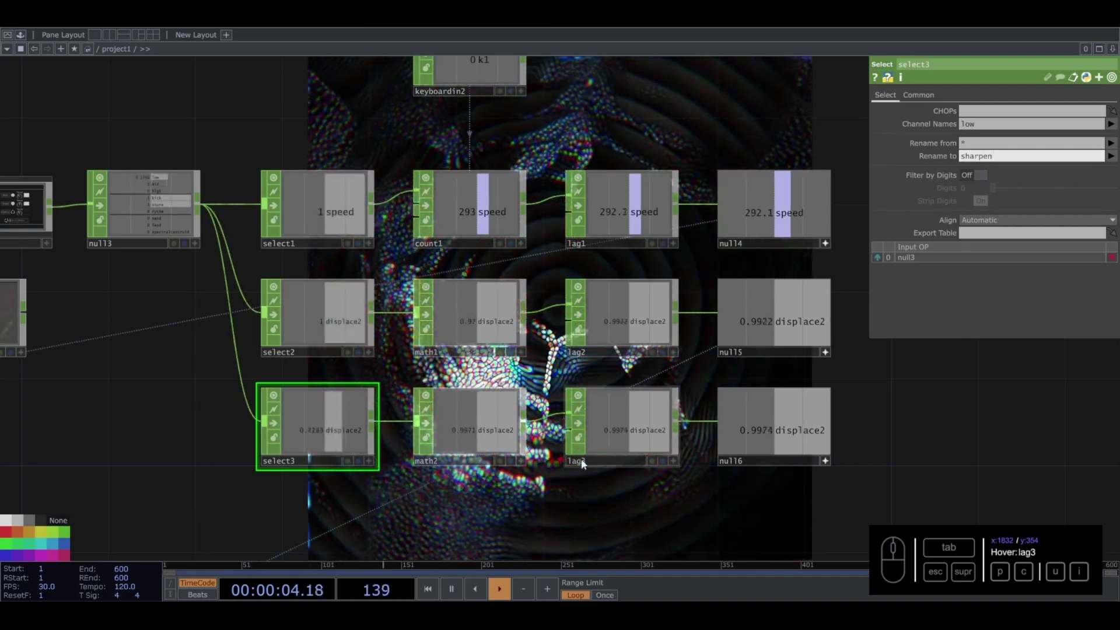
- Frame the three audio branches and the audio analysis nodes more closely in the network view
left_click_drag(533, 489, 367, 459)
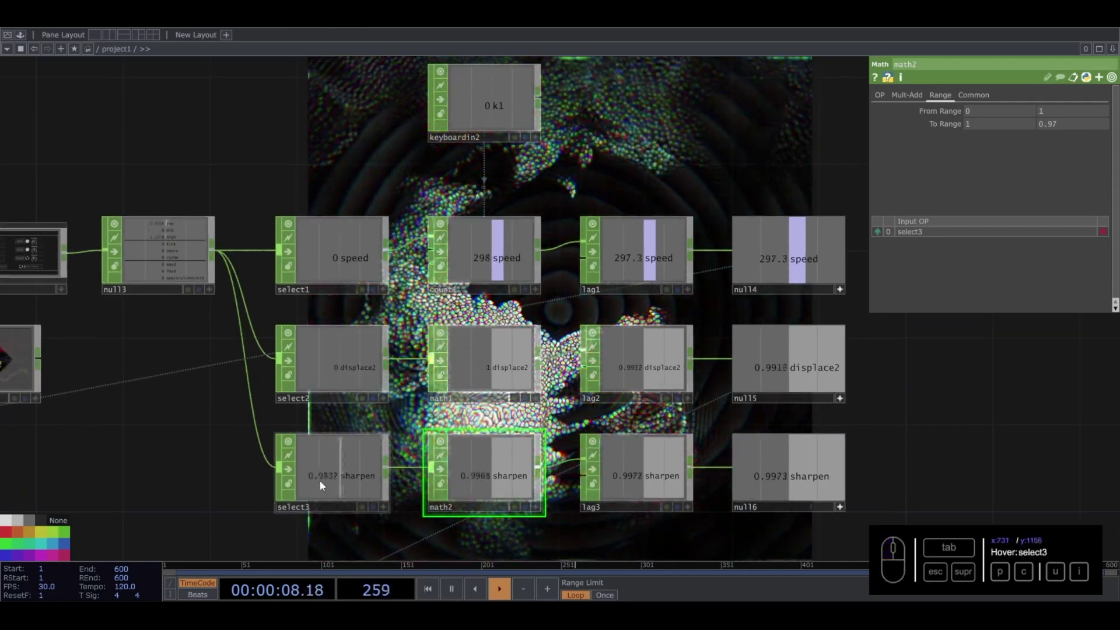
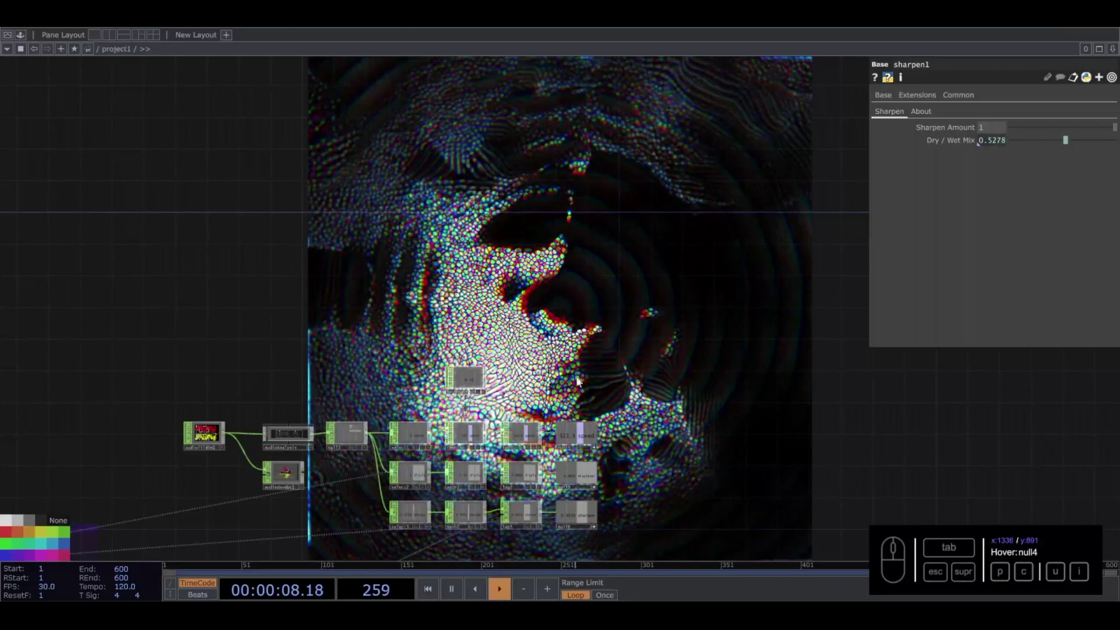
left_click_drag(269, 473, 276, 473)
left_click_drag(276, 473, 595, 261)
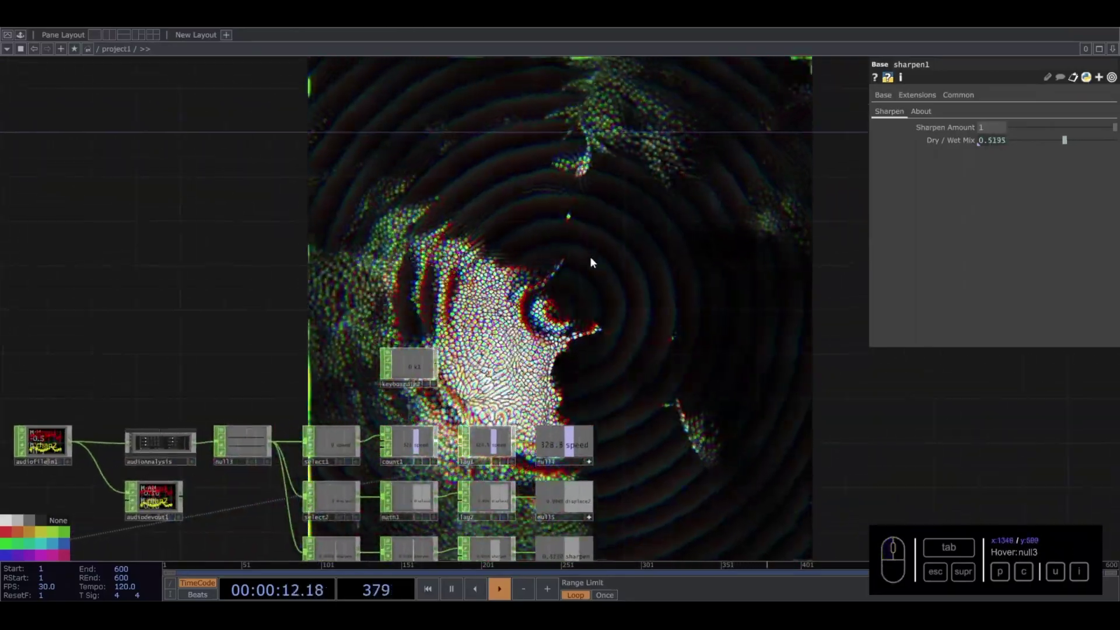
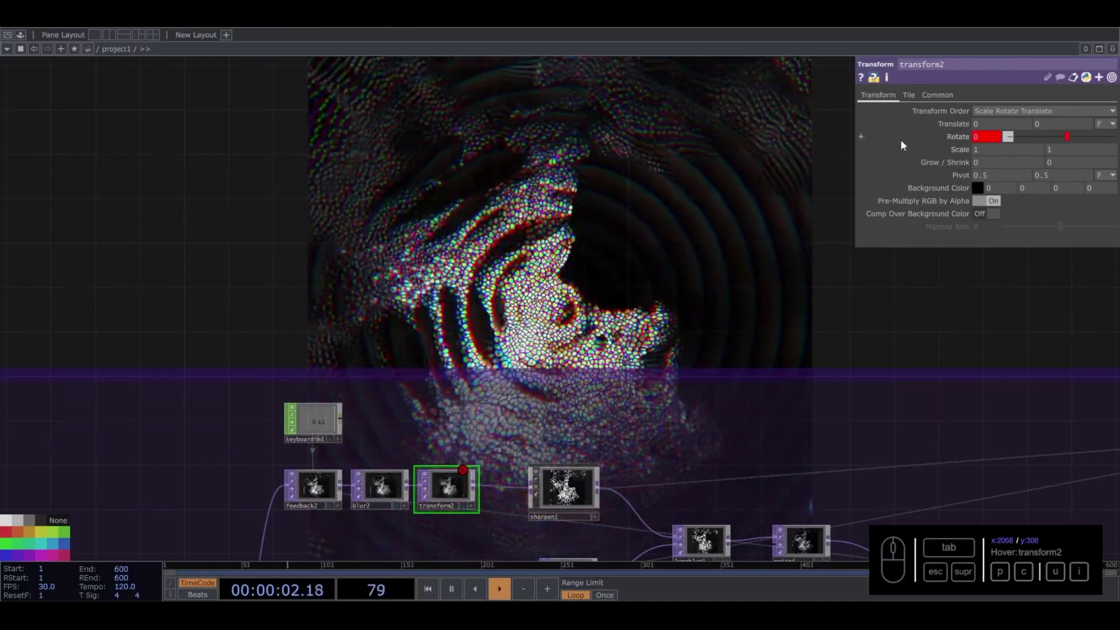
- Start editing transform2's Rotate expression field
left_click(993, 134)
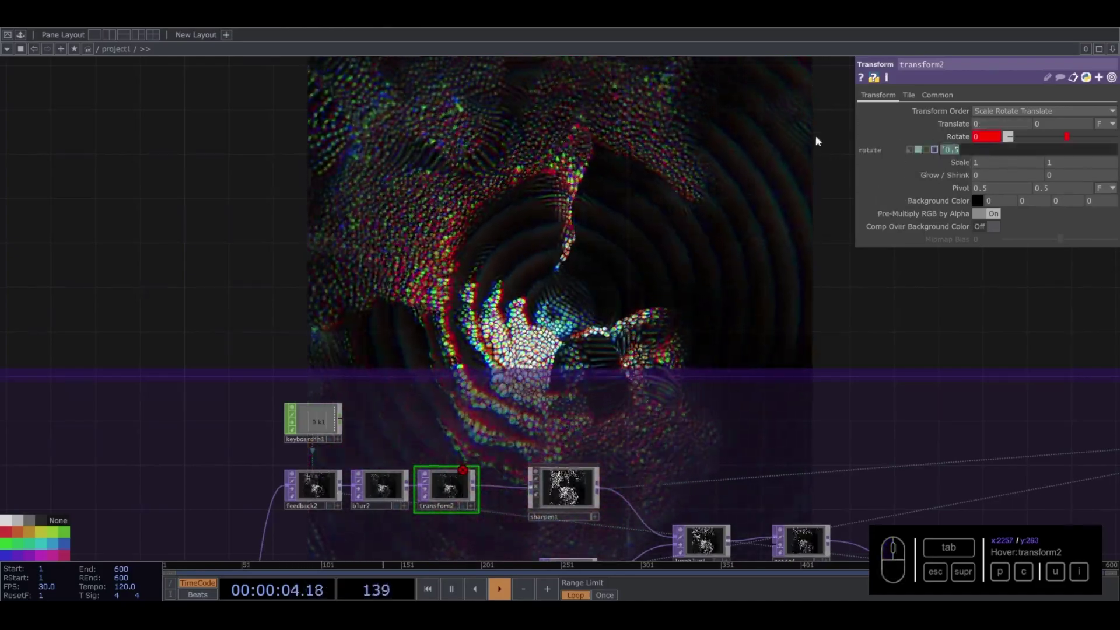
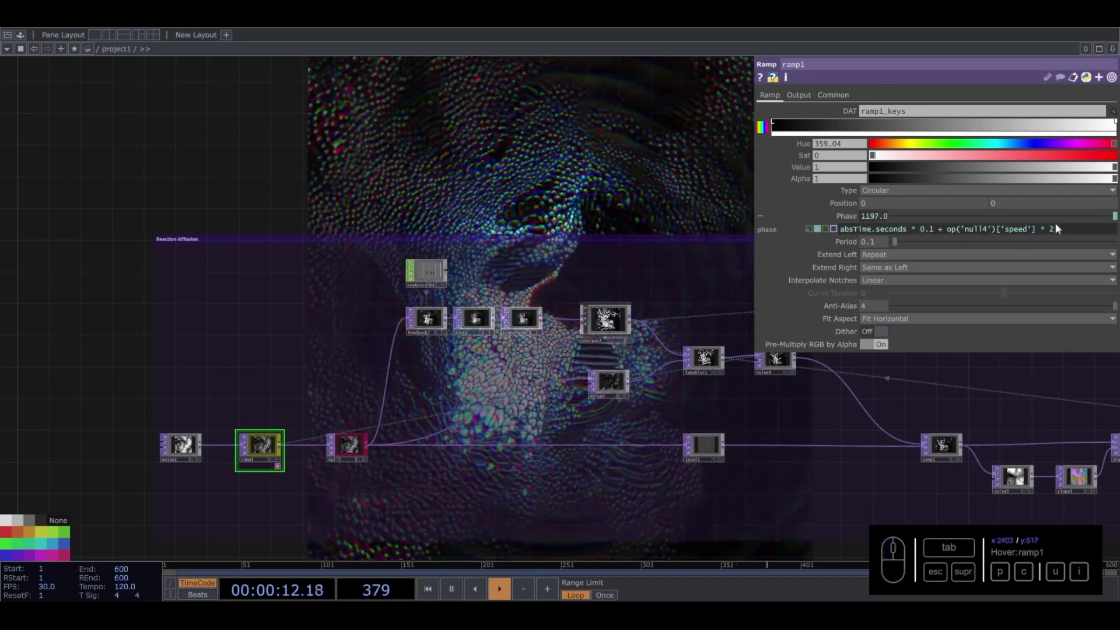
- Change the multiplier at the end of ramp1's Phase expression and hide its parameters
left_click_drag(1063, 234, 881, 221)
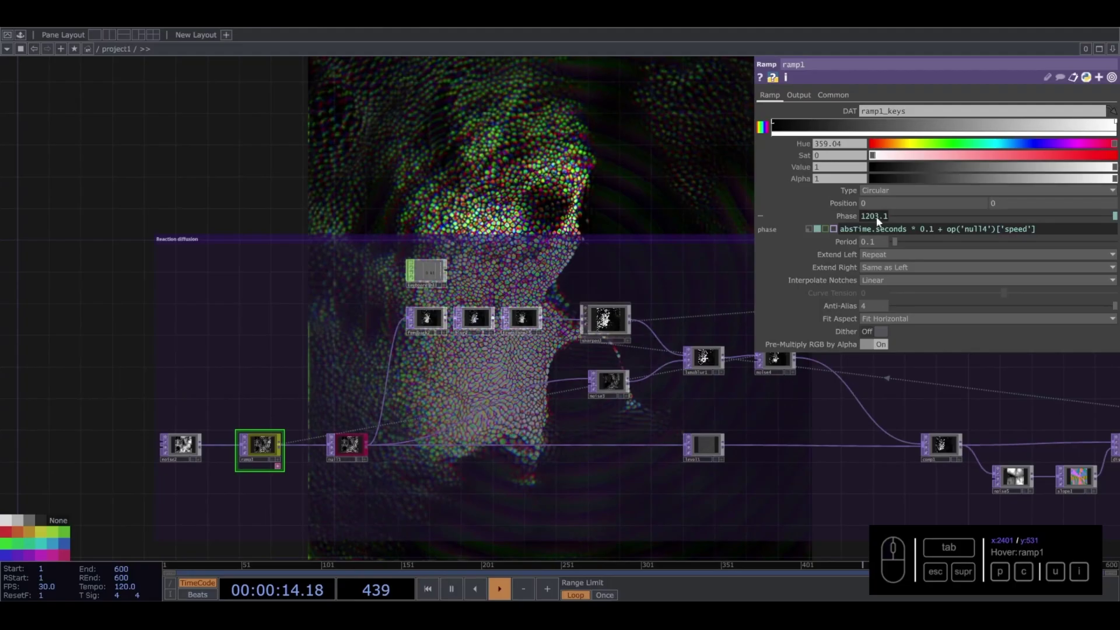
left_click(559, 191)
middle_click(610, 169)
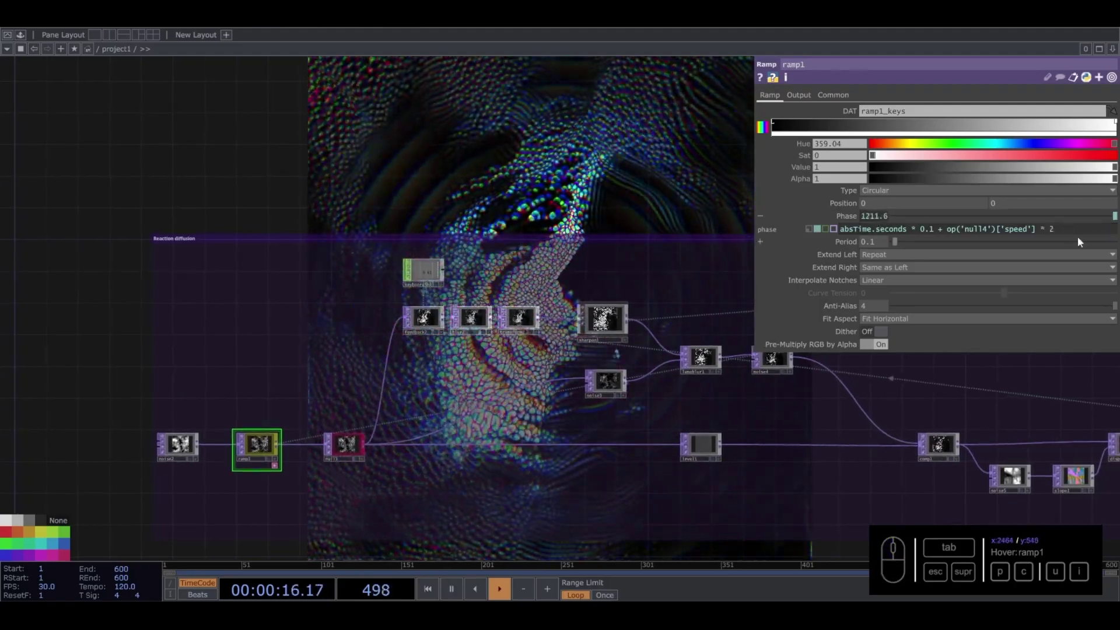
left_click_drag(540, 181, 710, 256)
key("p")
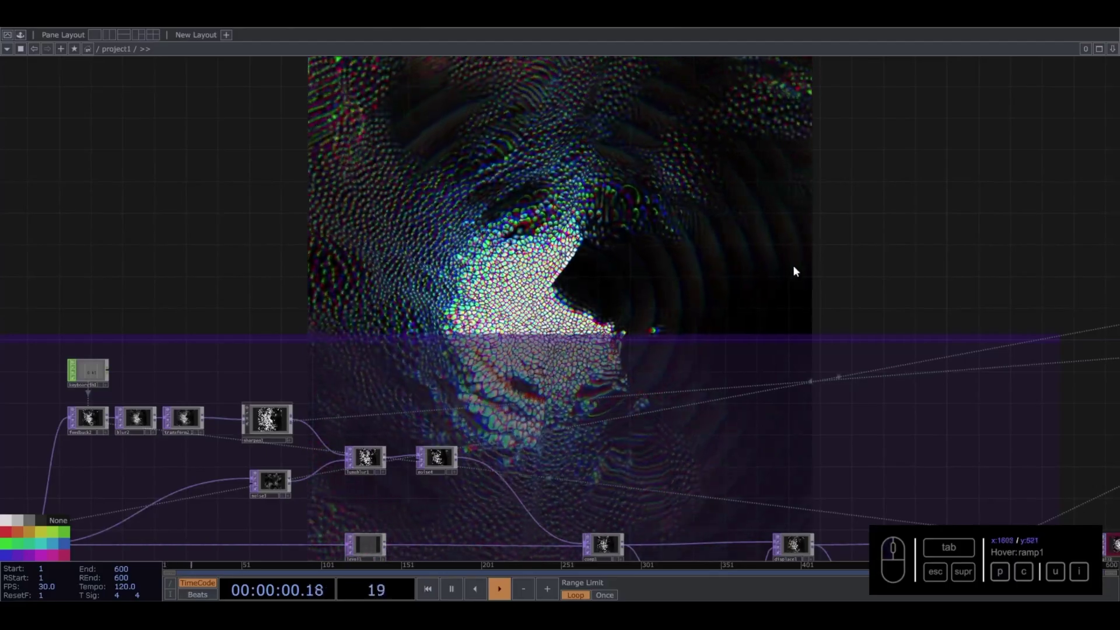
- Select the 05_Feedback component and show its parameters
left_click_drag(807, 271, 737, 325)
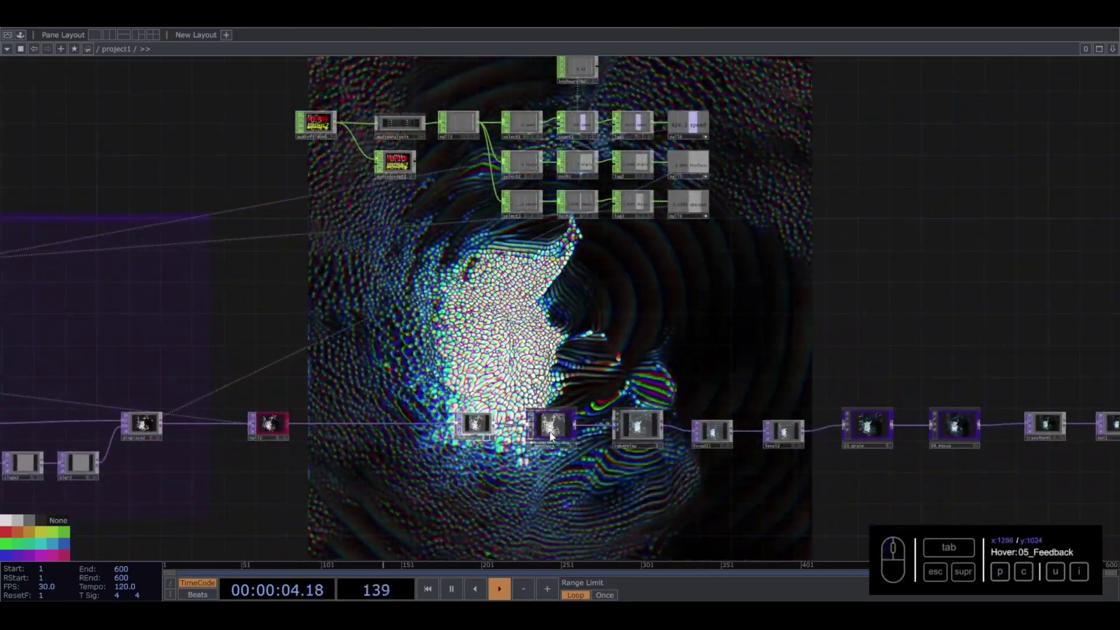
left_click(559, 431)
key("p")
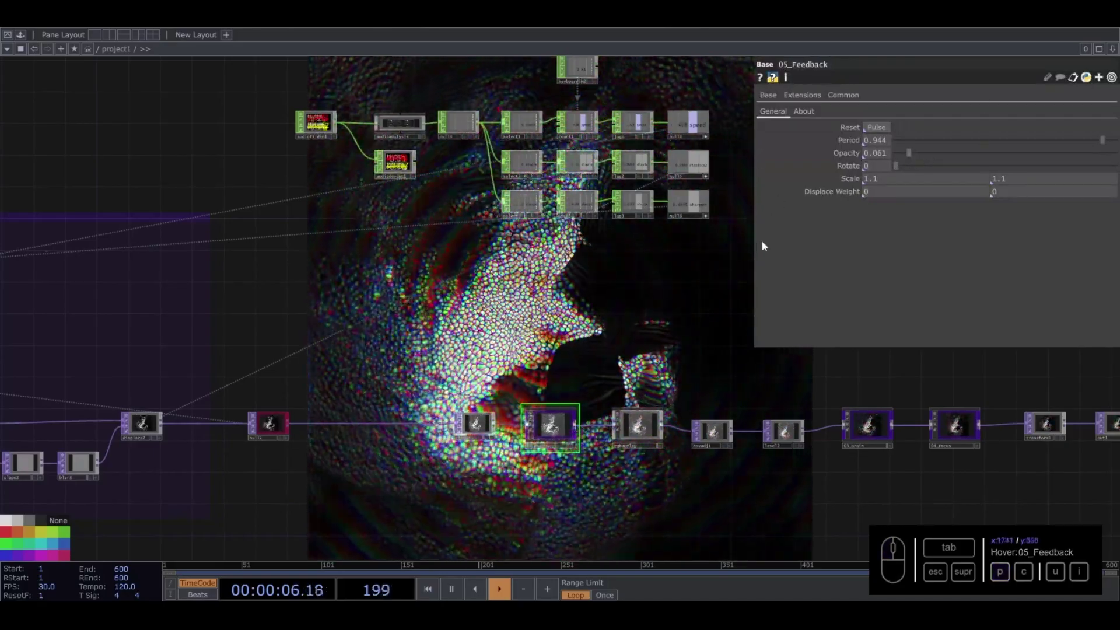
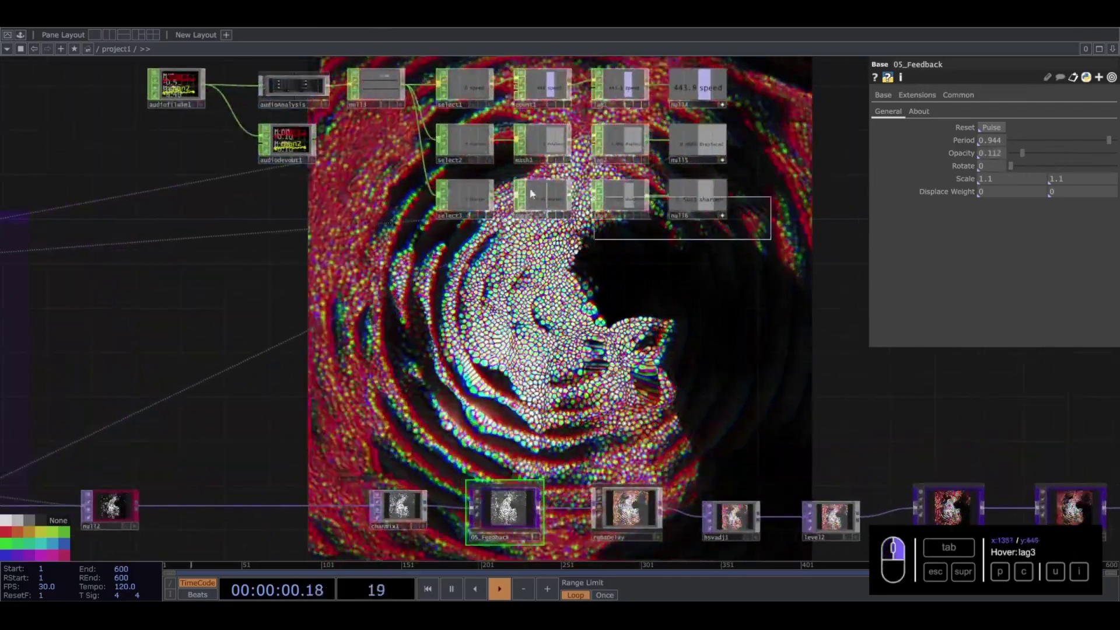
- Duplicate the sharpen branch into a feedback row and set math3's To Range to 0.2–0.6
middle_click(411, 195)
key("c")
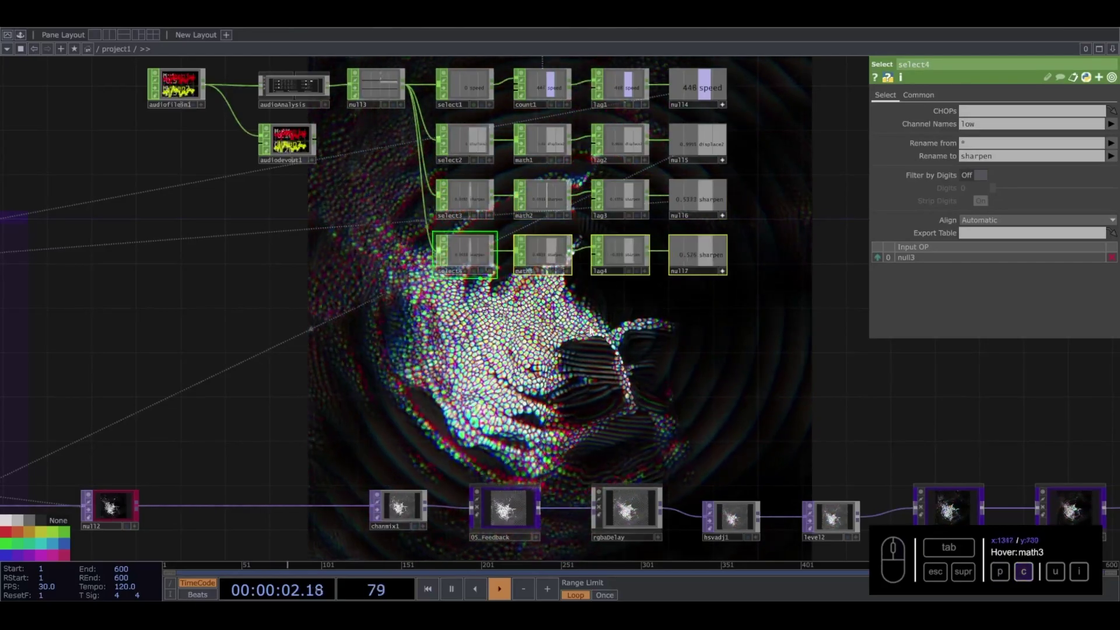
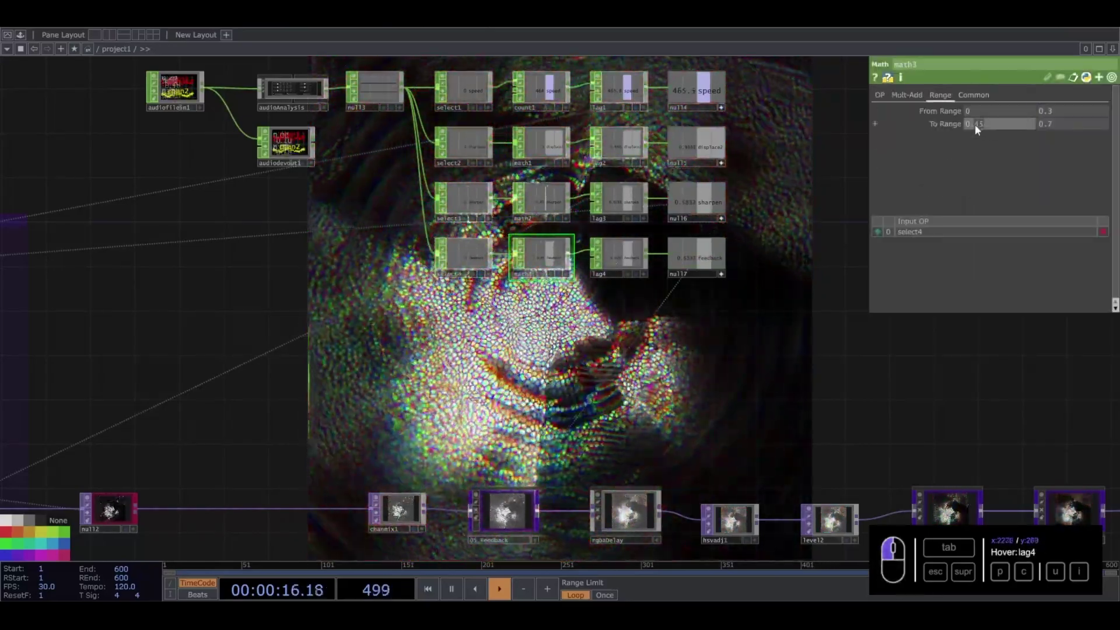
left_click(1059, 129)
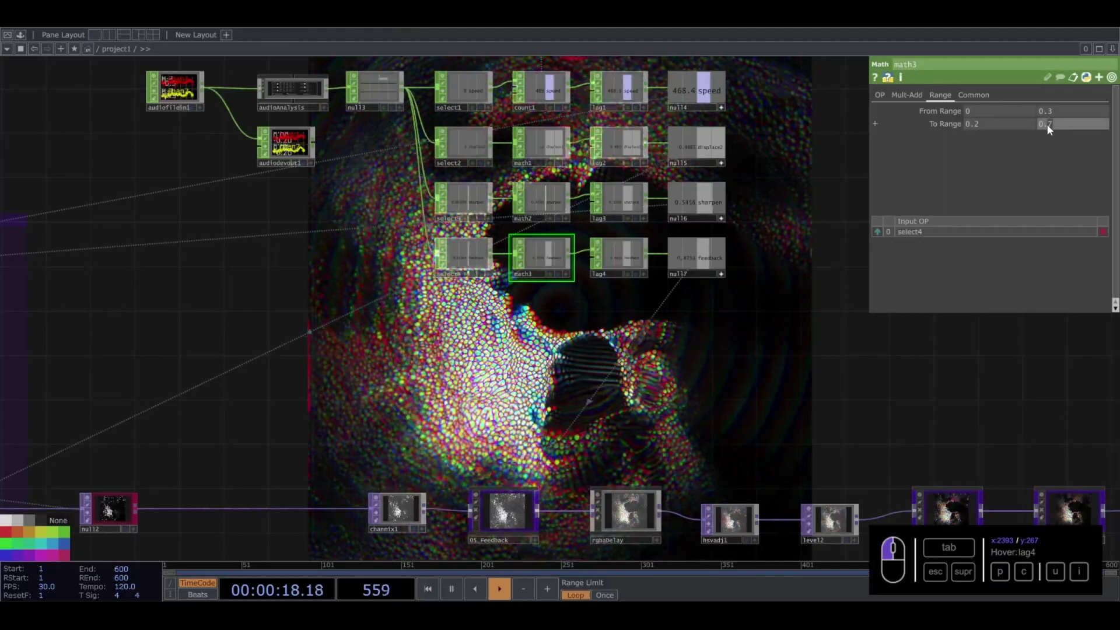
left_click_drag(688, 353, 661, 262)
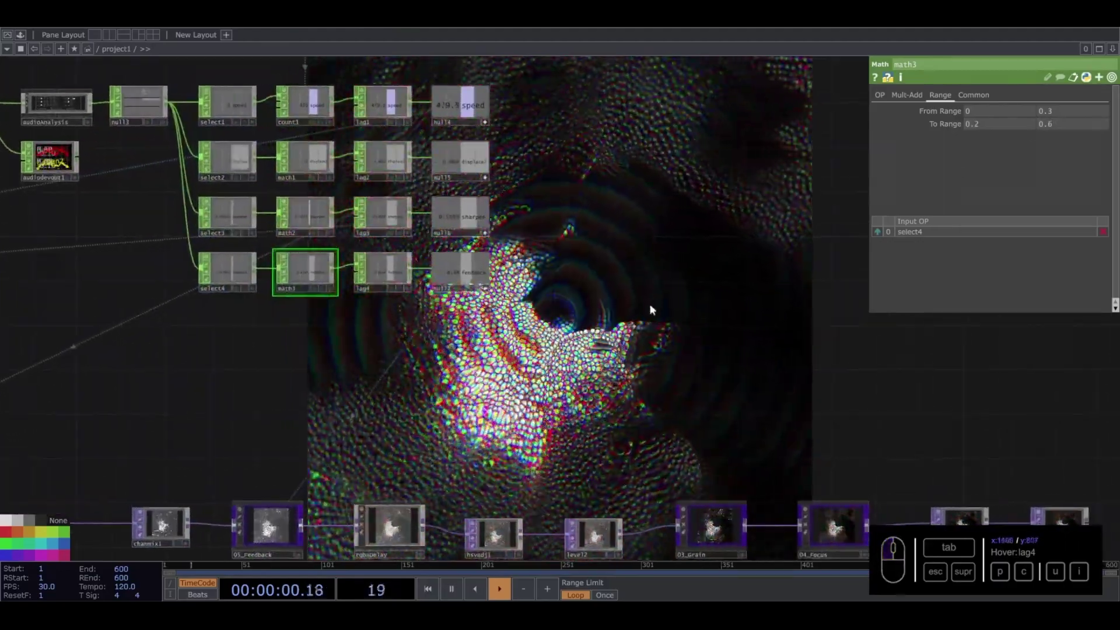
left_click_drag(438, 444, 670, 311)
- Zoom out to see all four audio branches alongside the image chain
middle_click(669, 311)
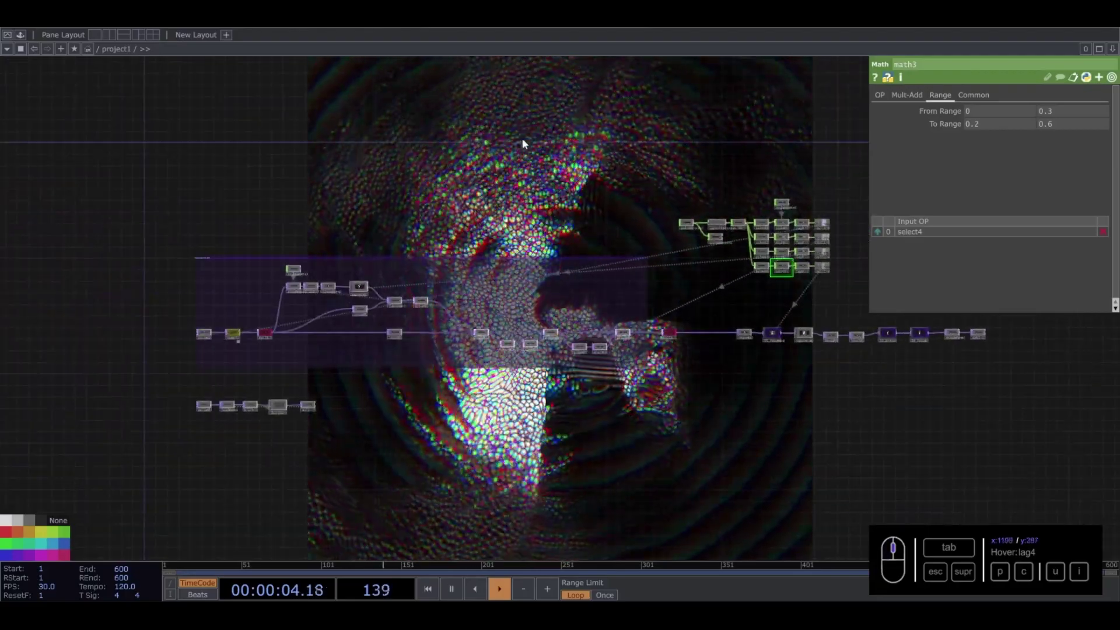
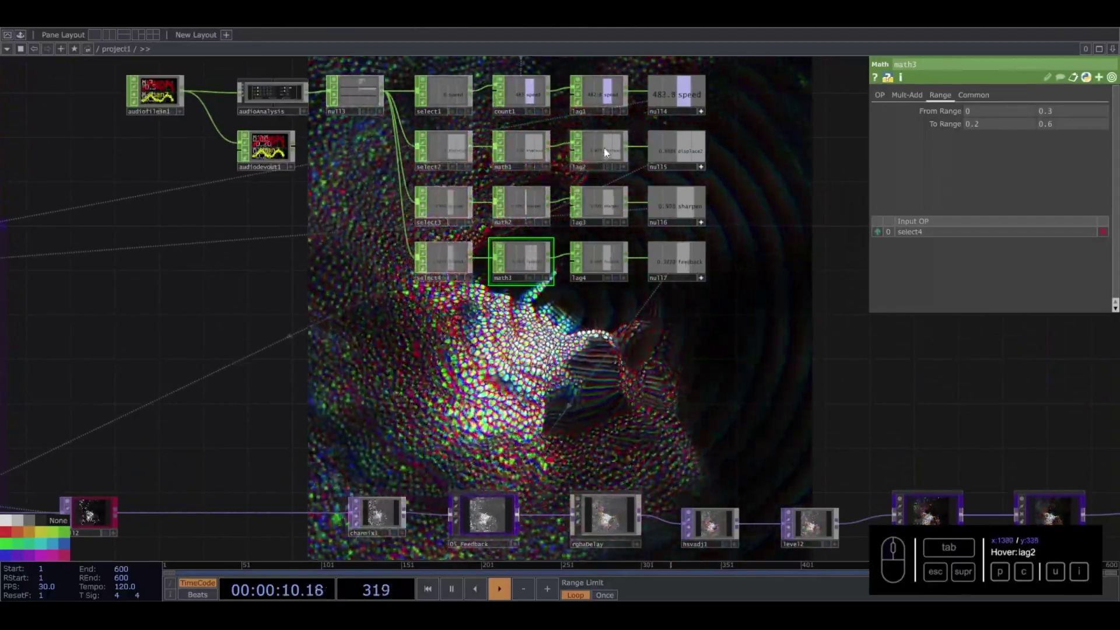
left_click_drag(519, 149, 904, 219)
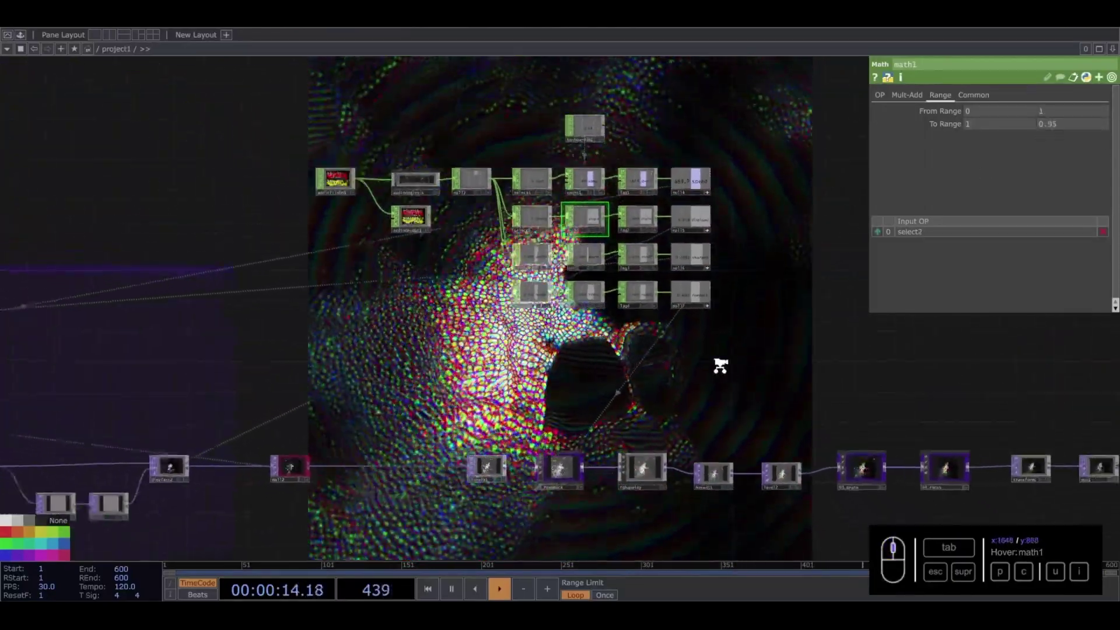
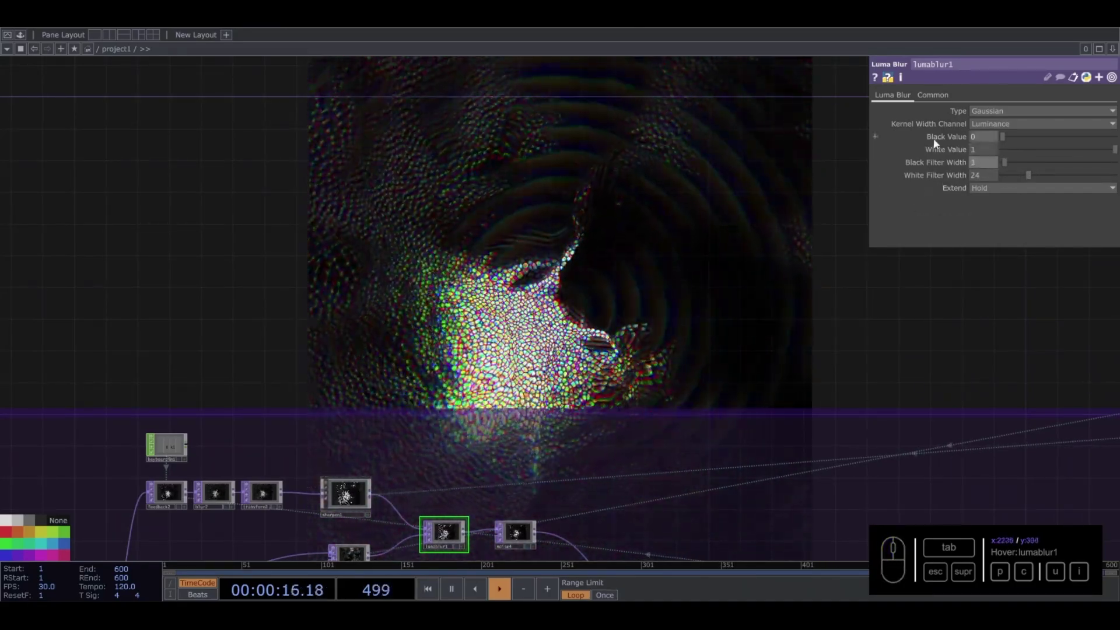
- Set transform2's Rotate to -0.5 and slope2's Sample Step to 3
left_click(301, 378)
left_click_drag(353, 366, 865, 165)
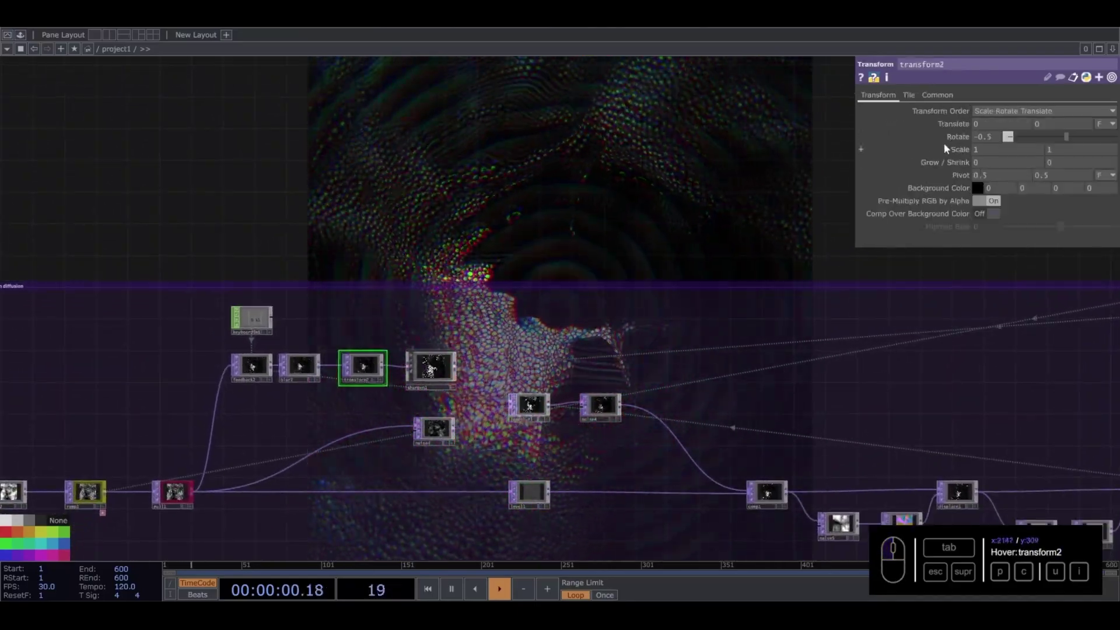
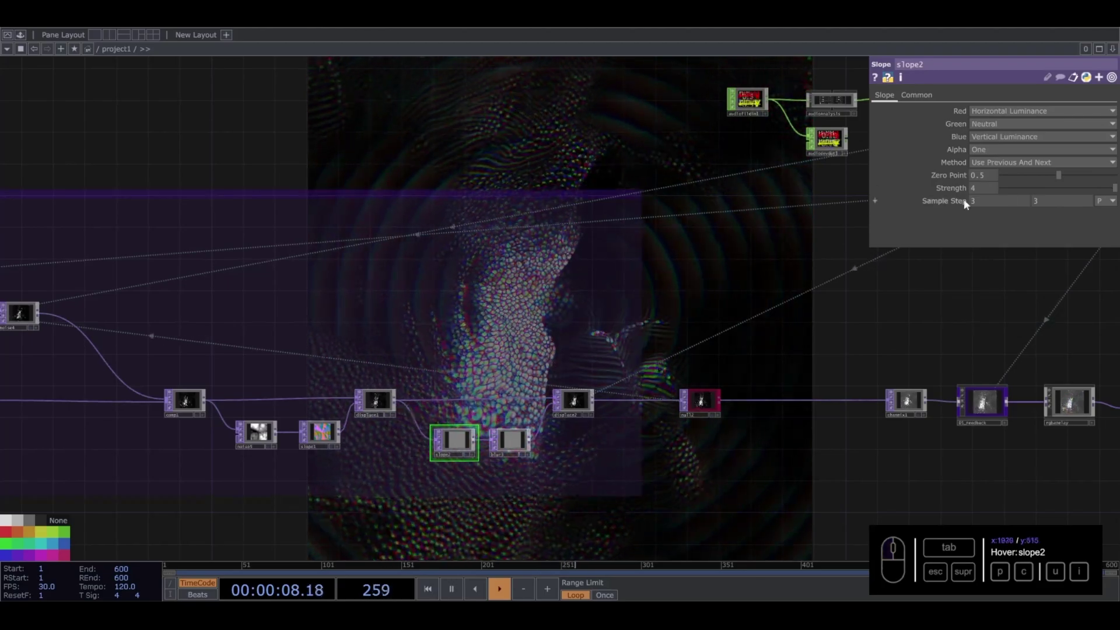
left_click_drag(1114, 190, 1005, 187)
- Select displace2 and drag its Displace Weight toward a small negative value
left_click_drag(485, 149, 271, 139)
left_click(269, 138)
left_click(808, 404)
left_click_drag(748, 140, 950, 148)
- Retune displace2's horizontal and vertical Displace Weight to about 0.003
middle_click(950, 149)
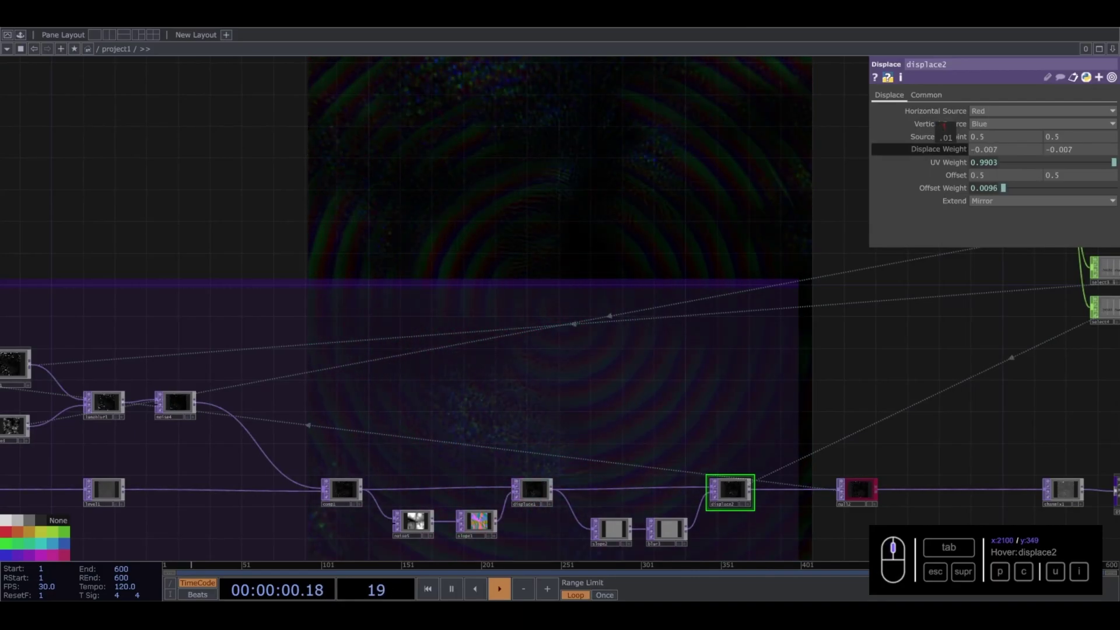
middle_click(950, 148)
left_click_drag(1009, 156, 722, 173)
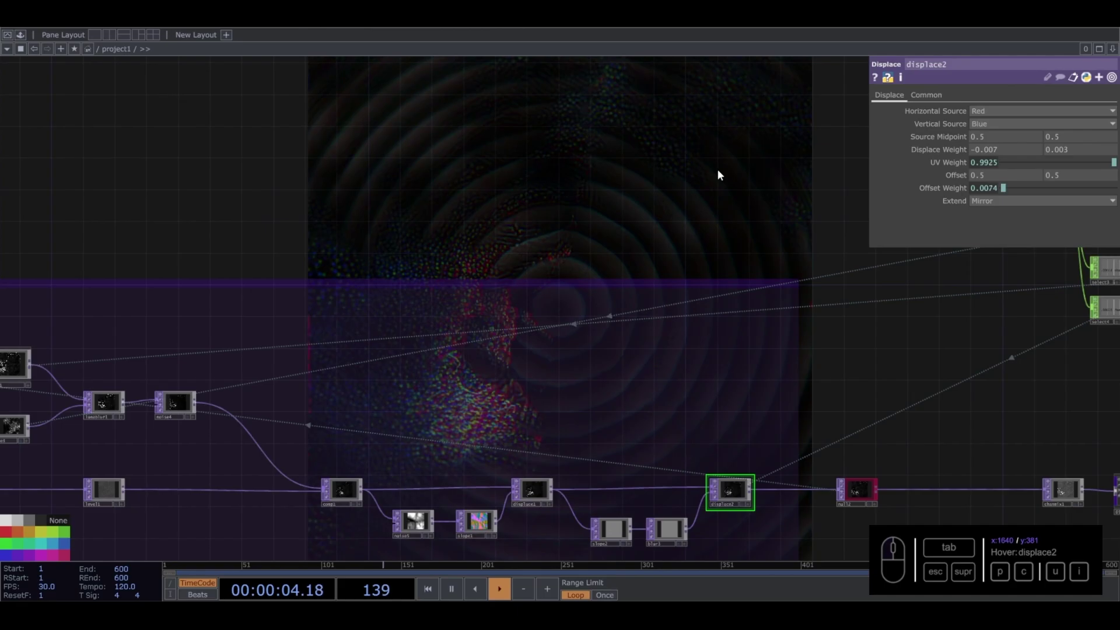
left_click_drag(1005, 150, 901, 155)
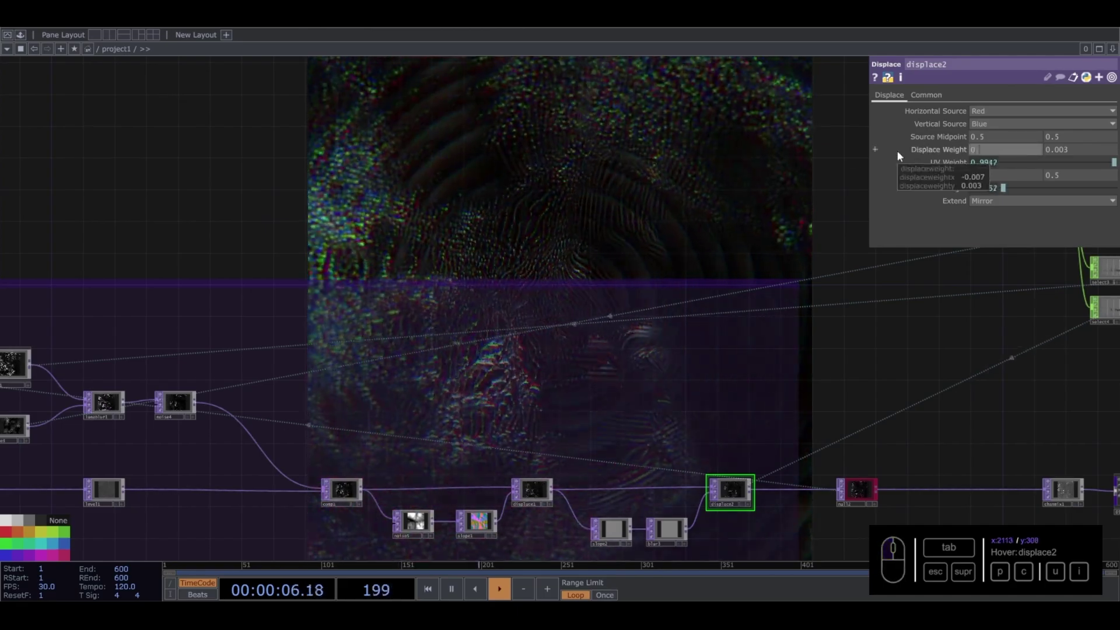
- Pan to displace1 and select it to adjust its Displace Weight
left_click_drag(599, 180, 590, 436)
left_click_drag(592, 435, 960, 149)
left_click_drag(961, 149, 1005, 151)
left_click(1006, 151)
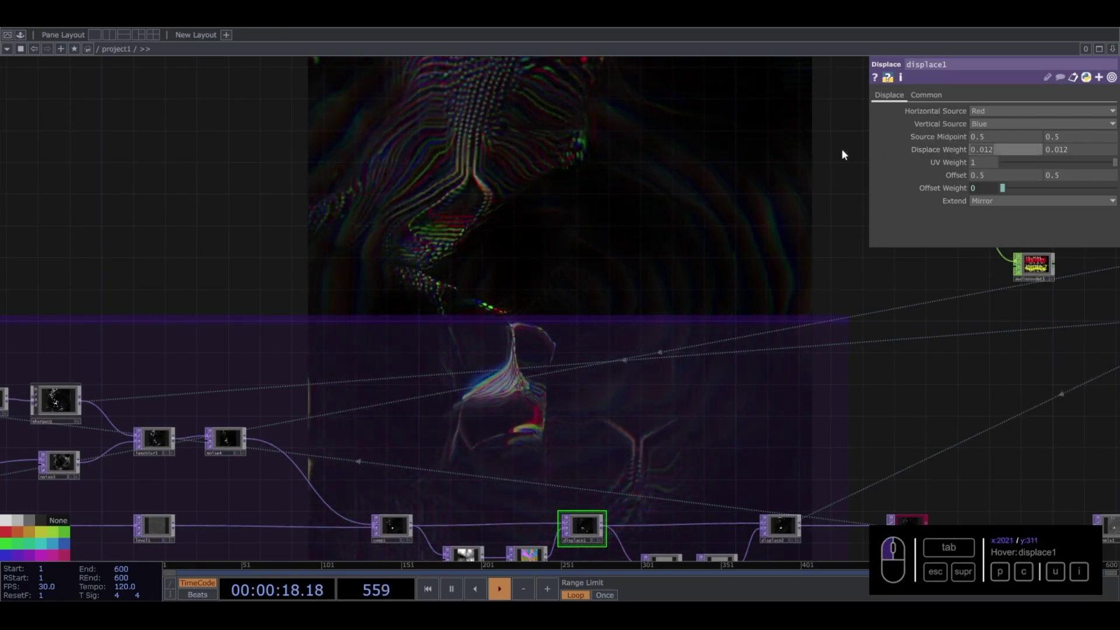
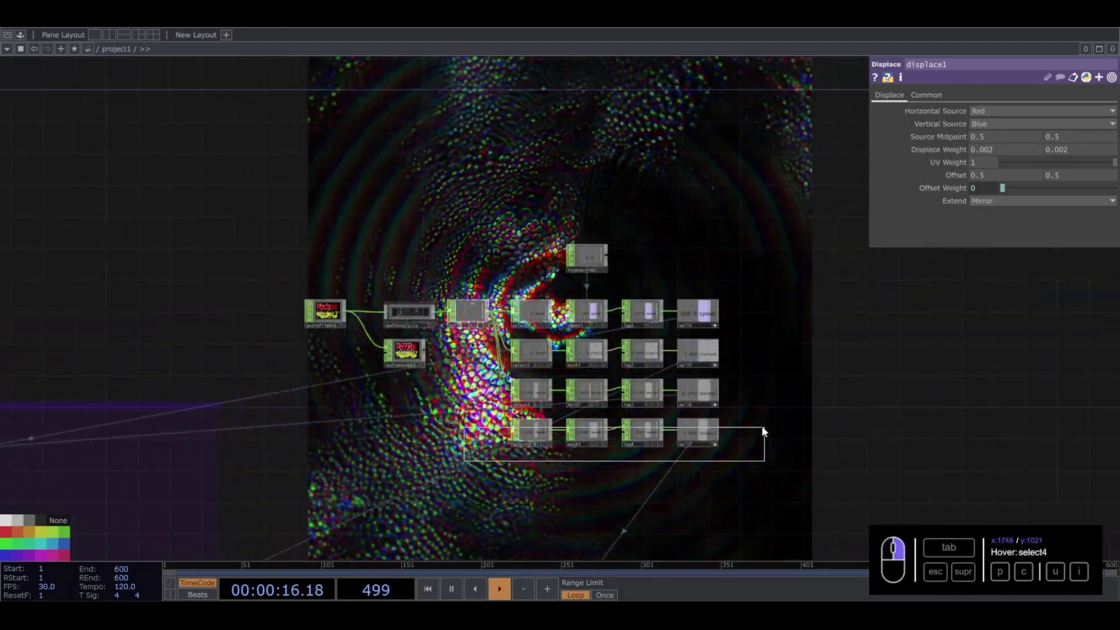
- Set the feedback branch's math4 To Range to 0.002 and 0.005 and inspect the node
key("c")
left_click(453, 526)
left_click_drag(492, 428, 535, 426)
left_click_drag(535, 426, 820, 133)
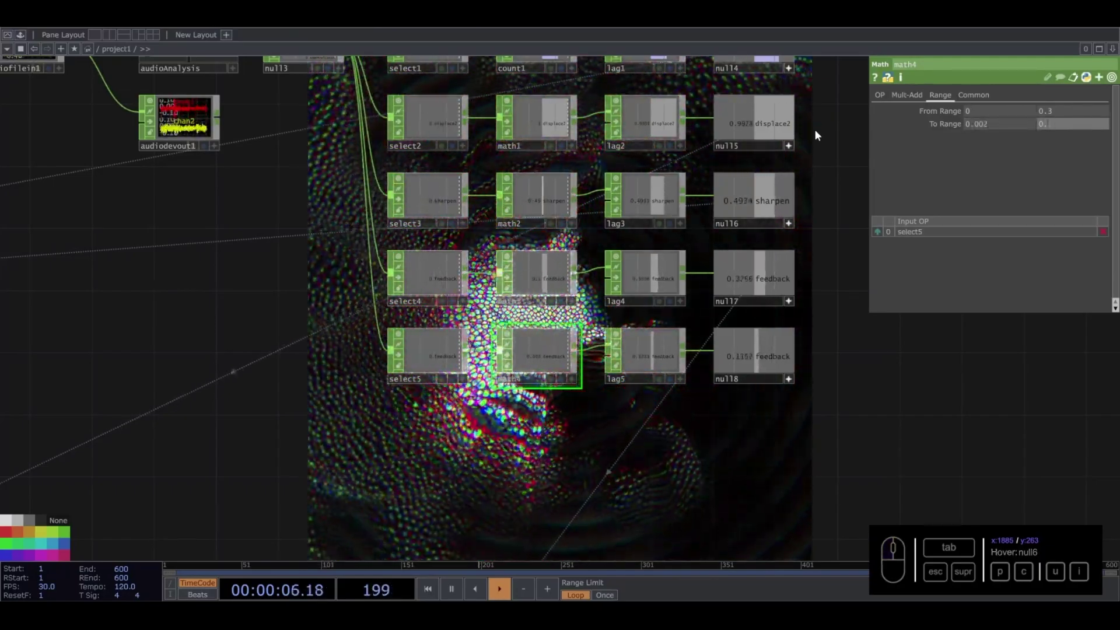
middle_click(287, 488)
left_click(173, 446)
middle_click(404, 370)
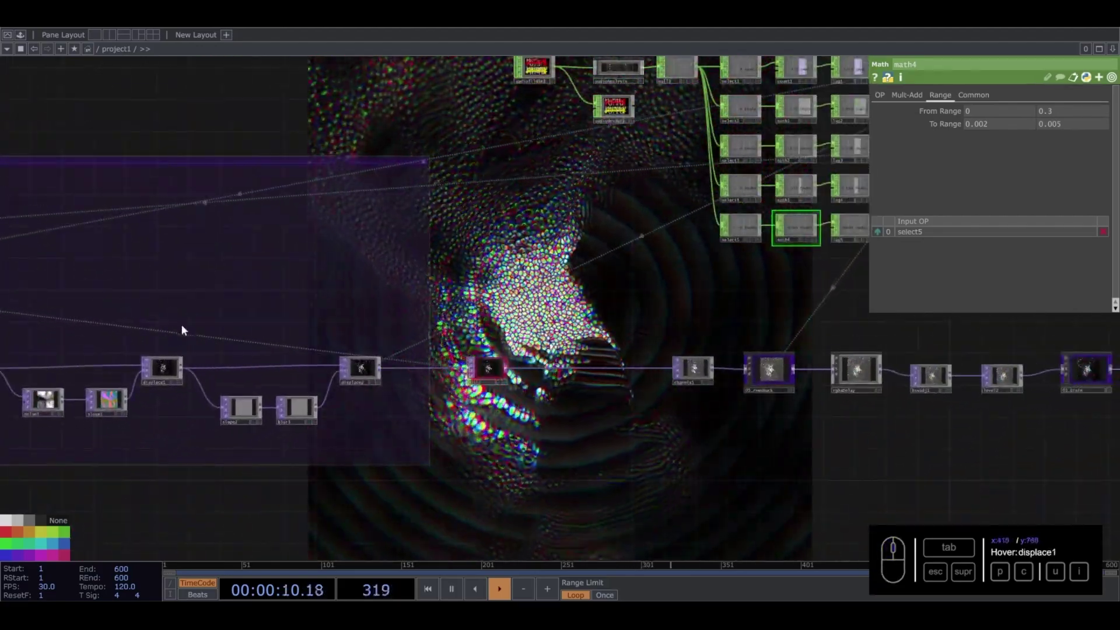
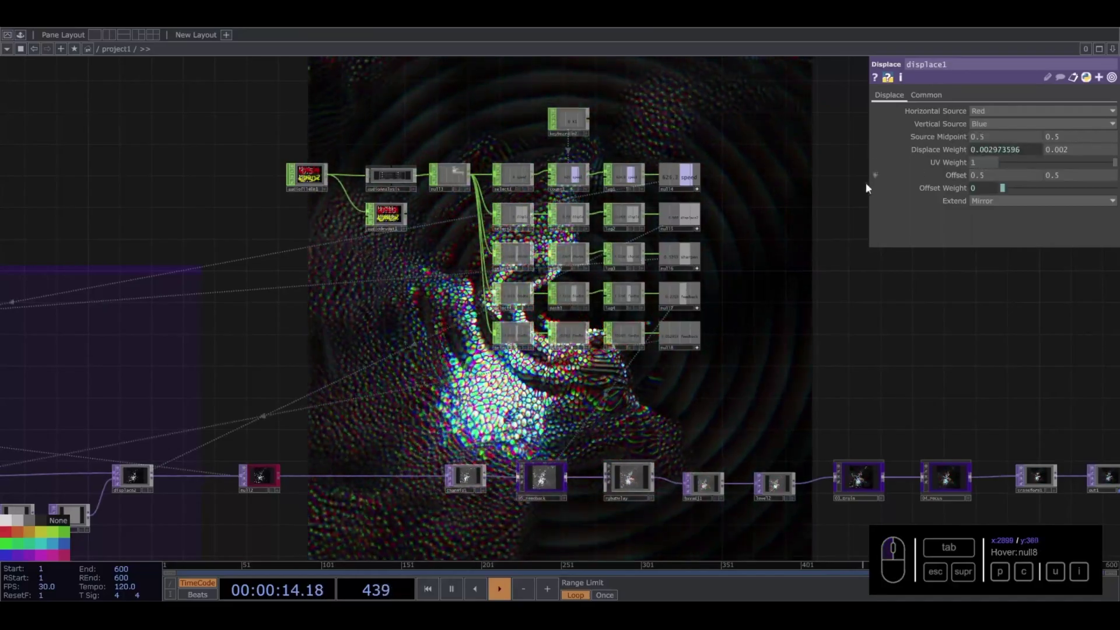
- Select displace1 and check its audio-driven Displace Weight against the preview
left_click(766, 281)
left_click(682, 286)
left_click_drag(665, 419, 583, 368)
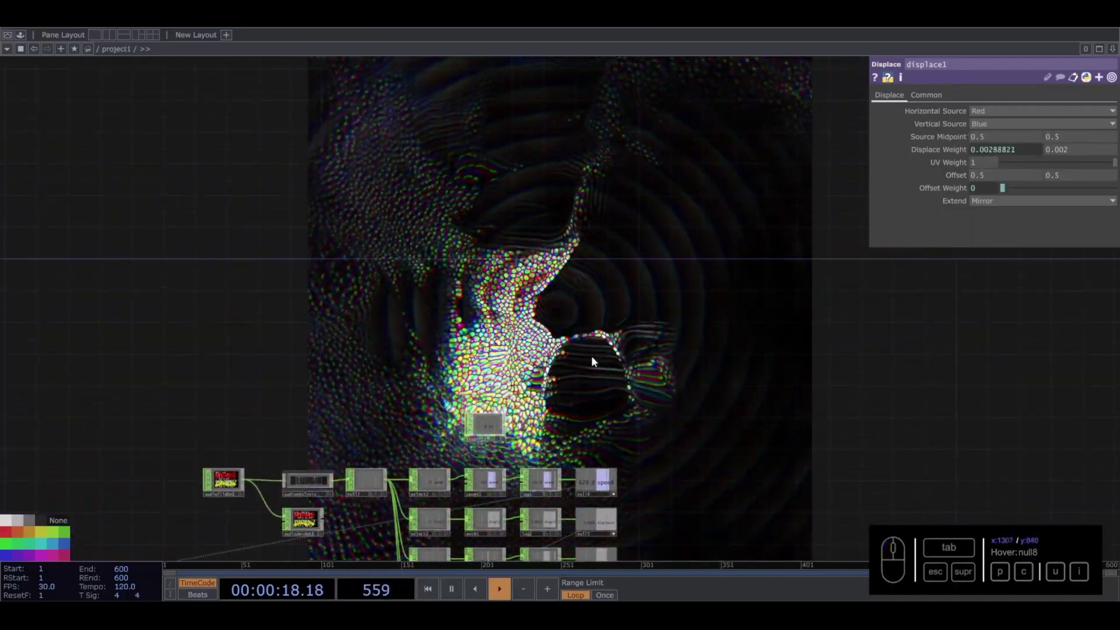
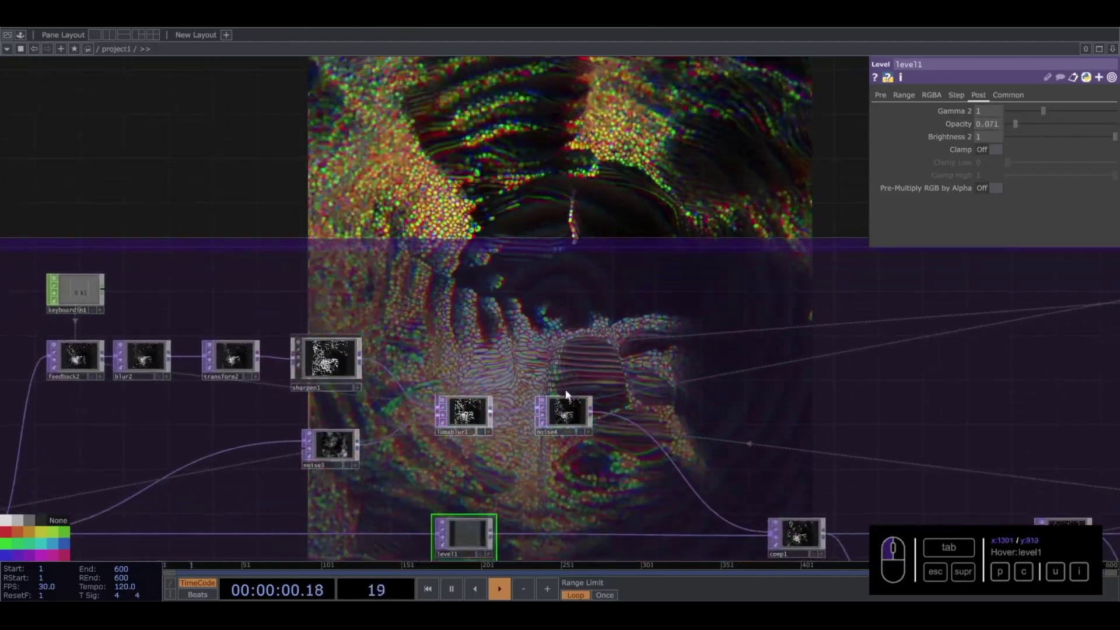
- Adjust noise4's Offset and drive its Translate Z with absTime.seconds * 0.1
left_click(572, 413)
left_click_drag(1034, 216, 1068, 229)
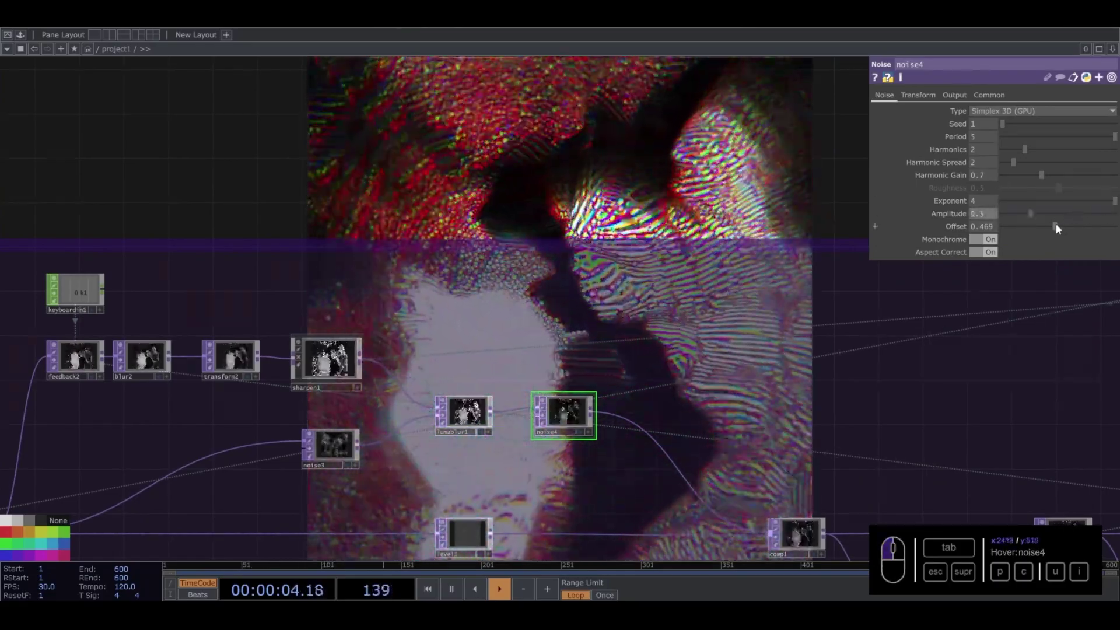
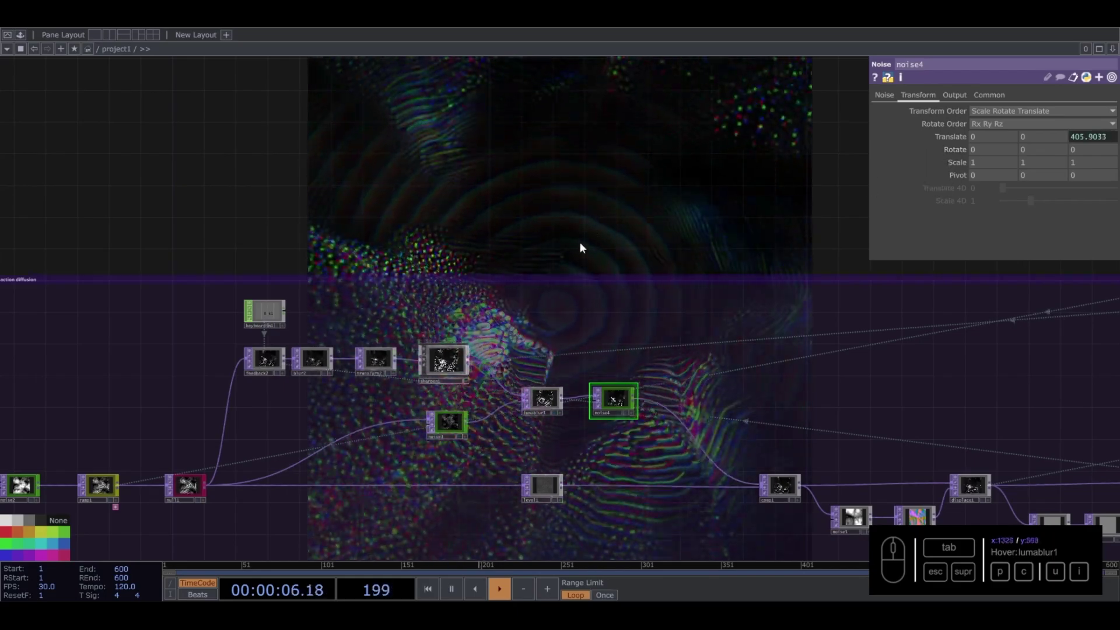
left_click_drag(588, 229, 522, 368)
scroll("up", 3)
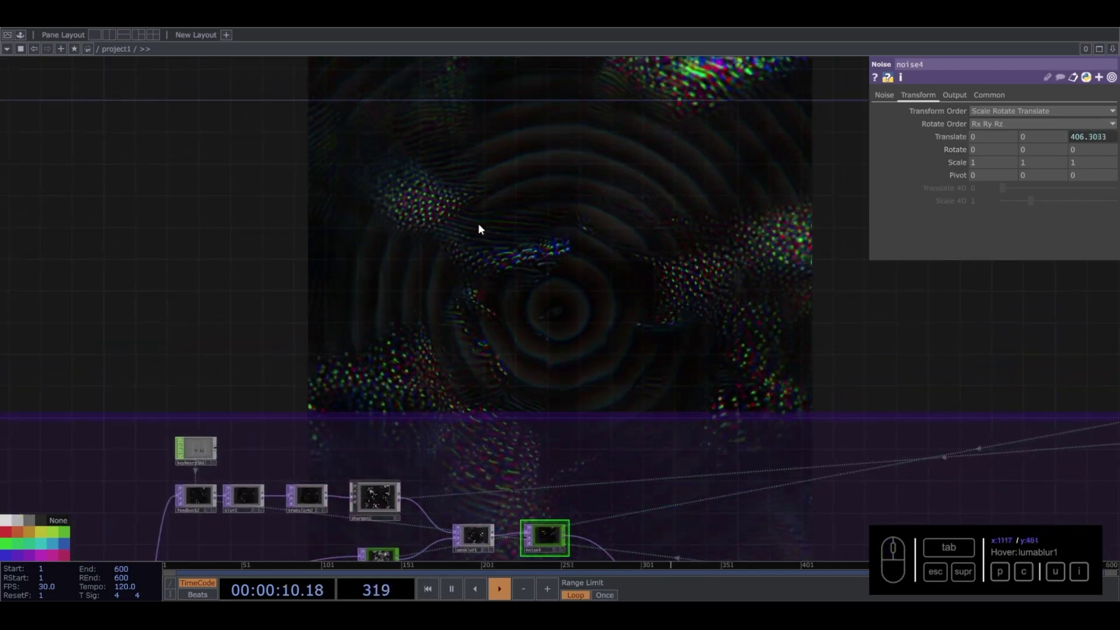
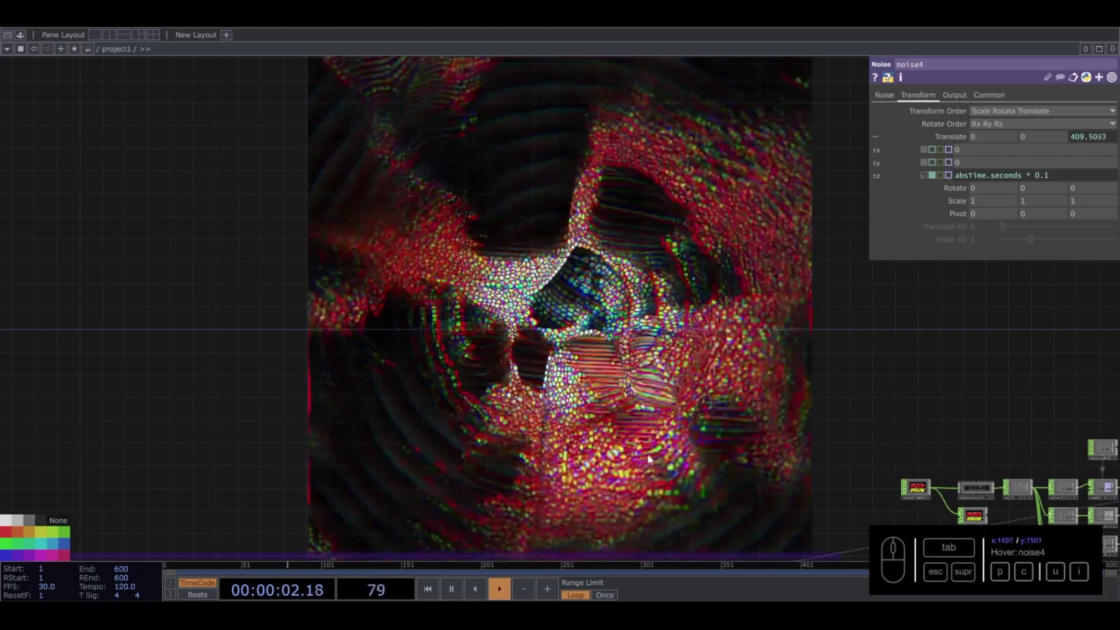
left_click_drag(935, 136, 411, 380)
left_click_drag(477, 209, 491, 264)
left_click_drag(491, 263, 347, 425)
middle_click(348, 424)
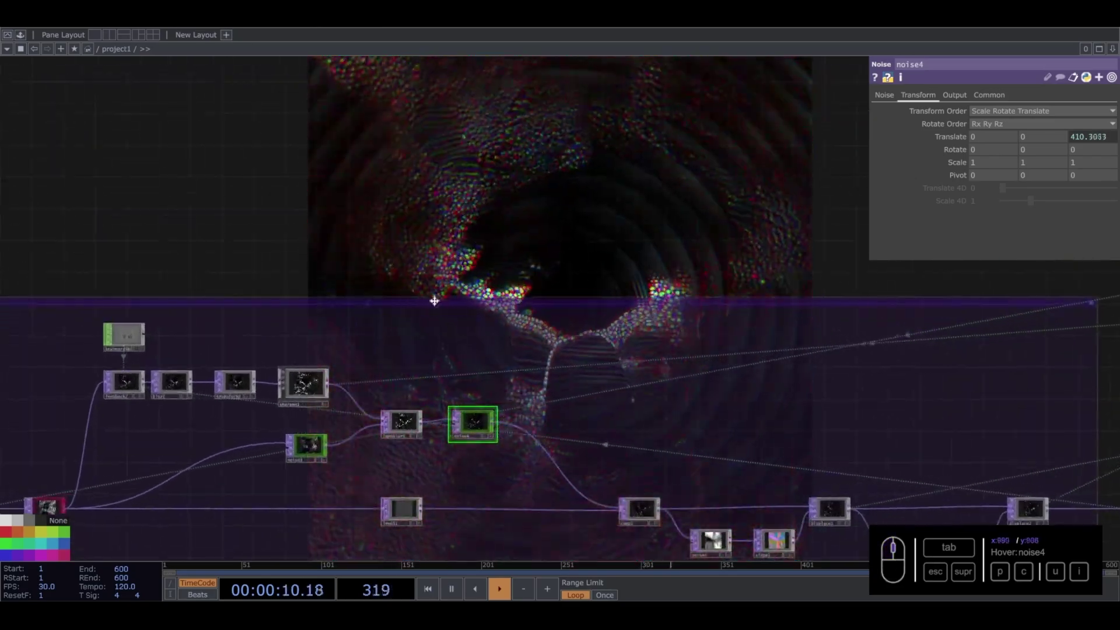
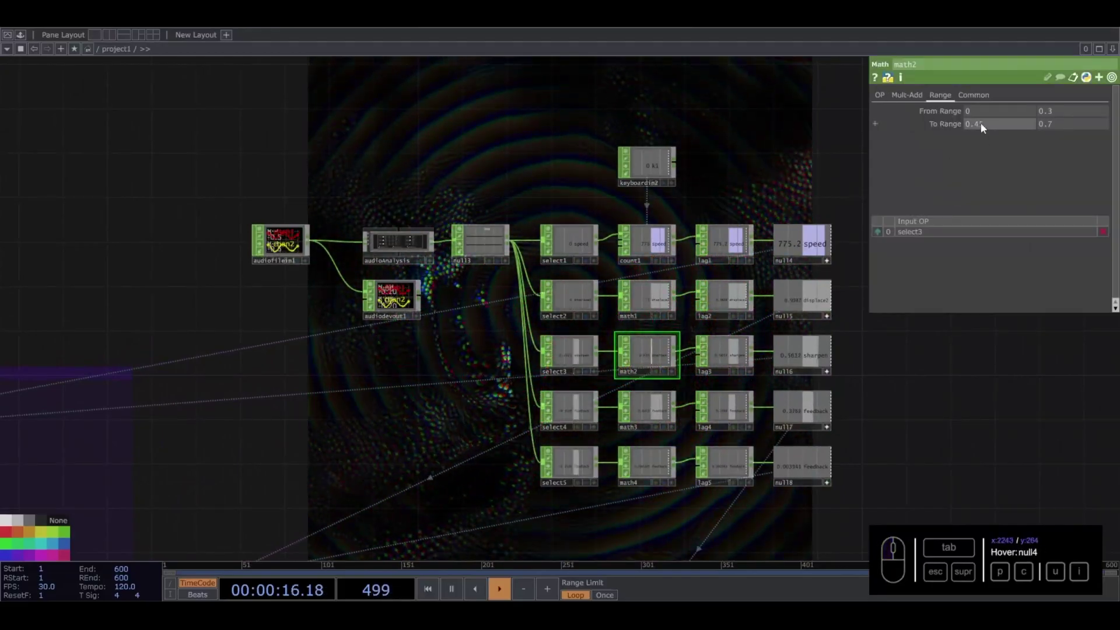
- Set the sharpen branch's math2 To Range to 0.5–0.7 and bring the audio branch grid back into view
left_click_drag(989, 128, 692, 166)
left_click_drag(751, 160, 696, 311)
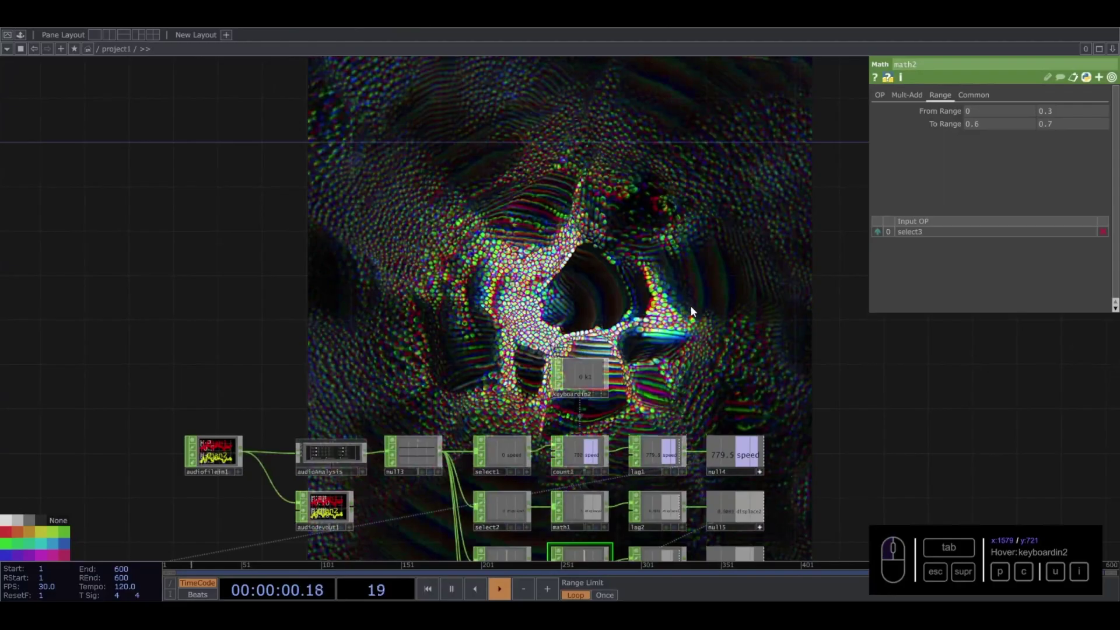
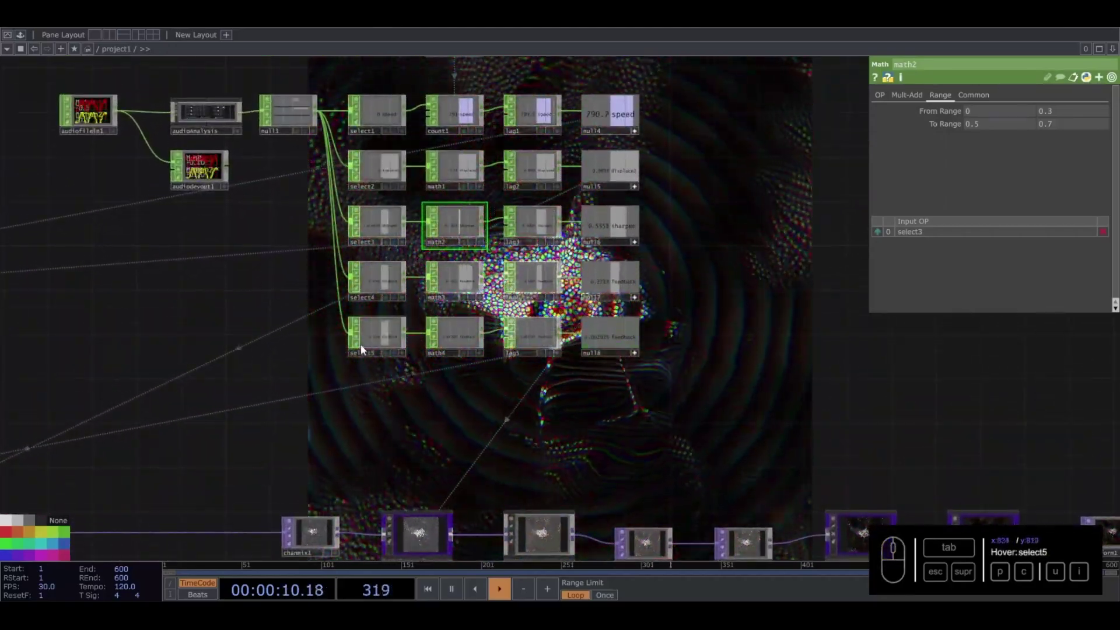
left_click_drag(371, 340, 616, 334)
left_click_drag(599, 342, 965, 156)
left_click_drag(647, 321, 1001, 162)
- Inspect the fifth branch's channel selector, then widen math4's To Range to 0.002–0.01 for Displace Weight
left_click(1006, 158)
middle_click(1007, 158)
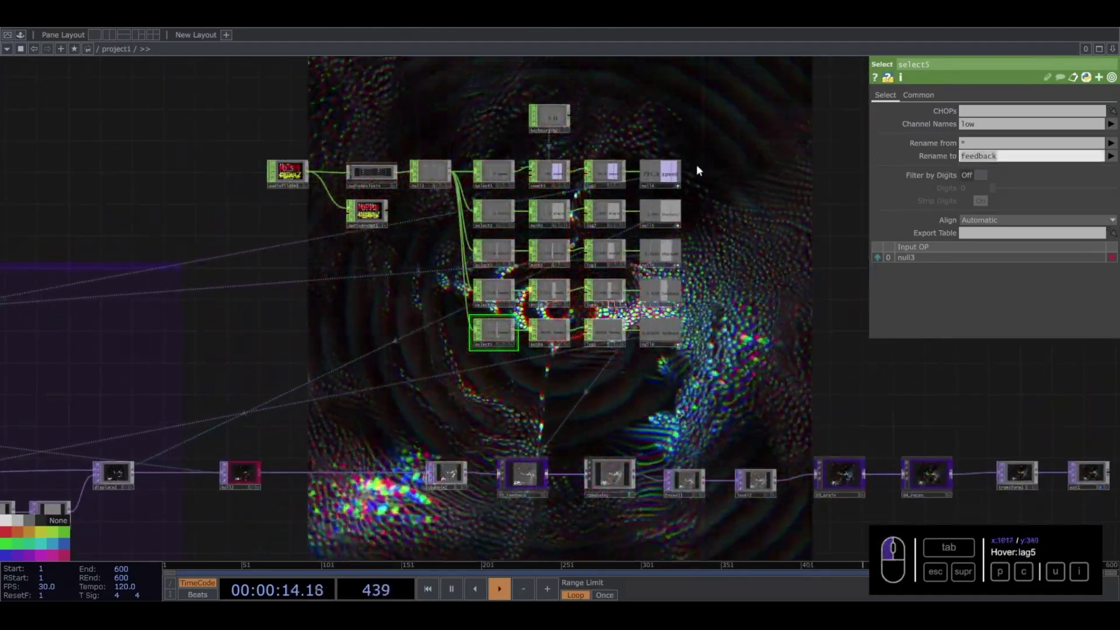
left_click(701, 169)
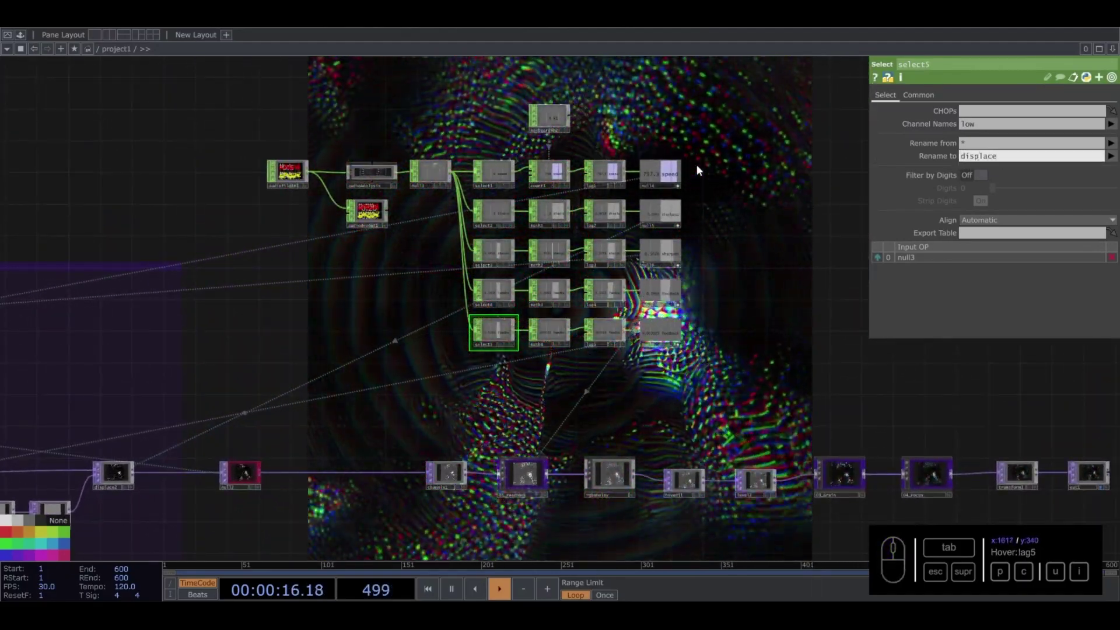
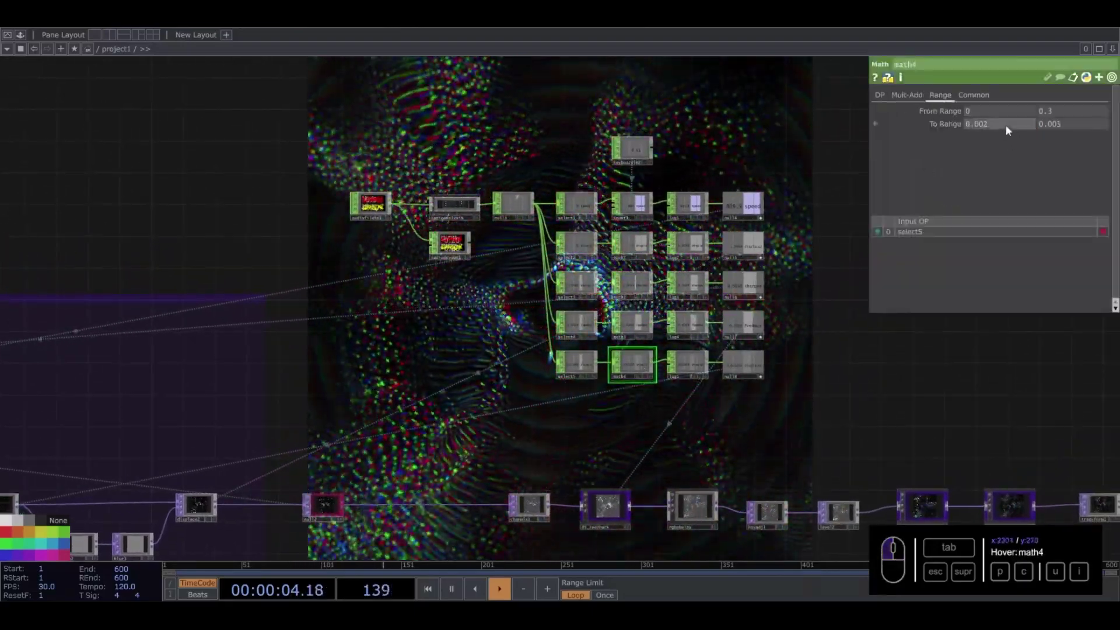
left_click_drag(1061, 124, 668, 385)
left_click_drag(669, 384, 567, 385)
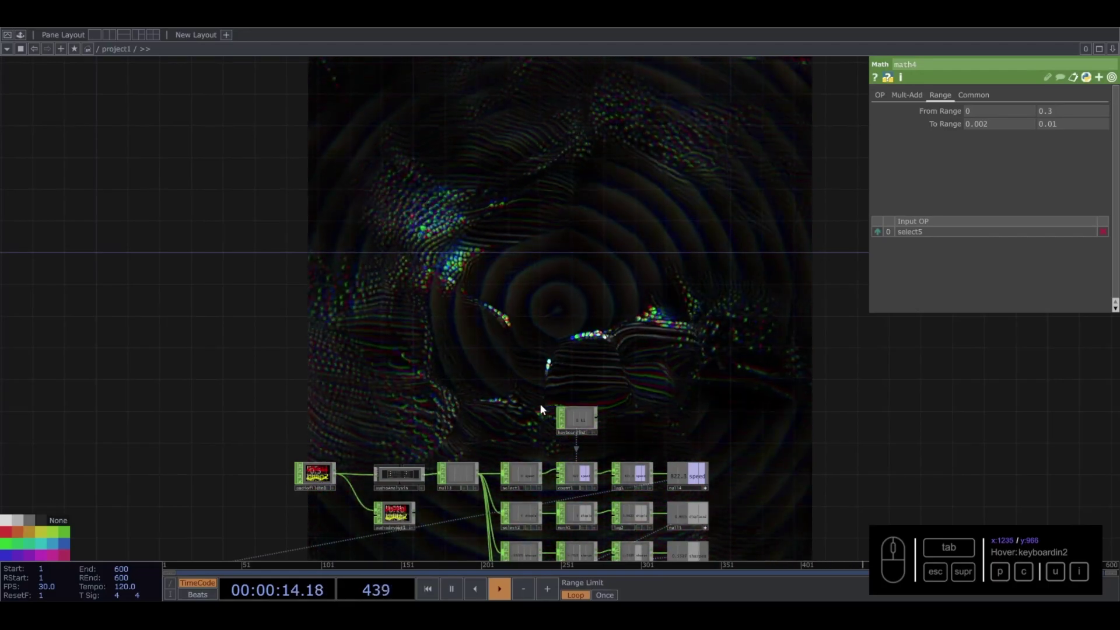
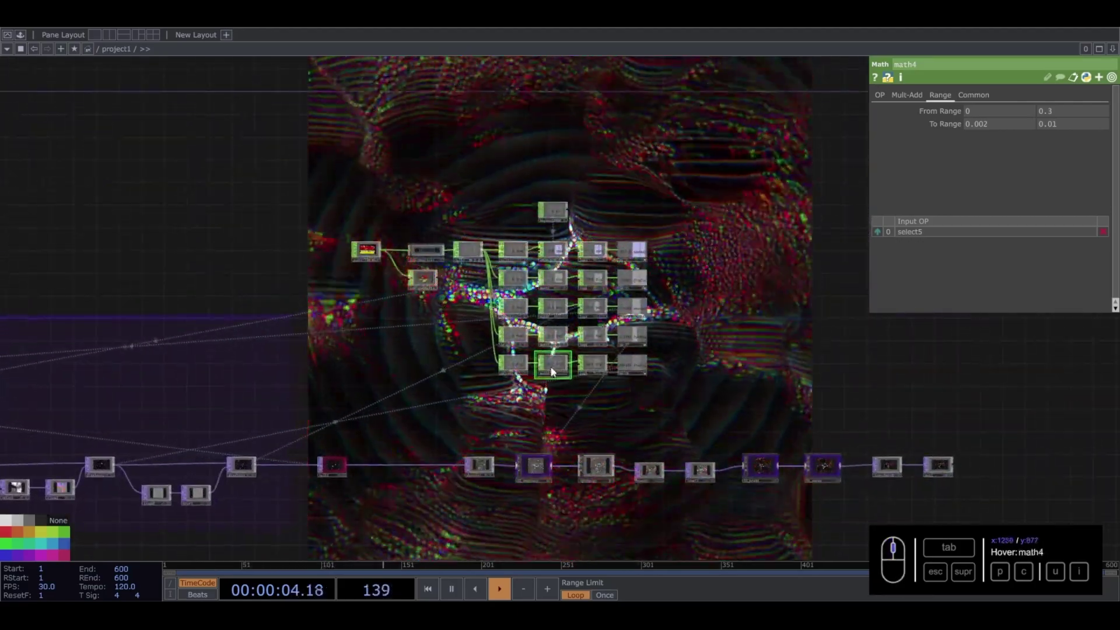
- Set the fourth branch's math3 To Range to 0.2–0.6
left_click(555, 332)
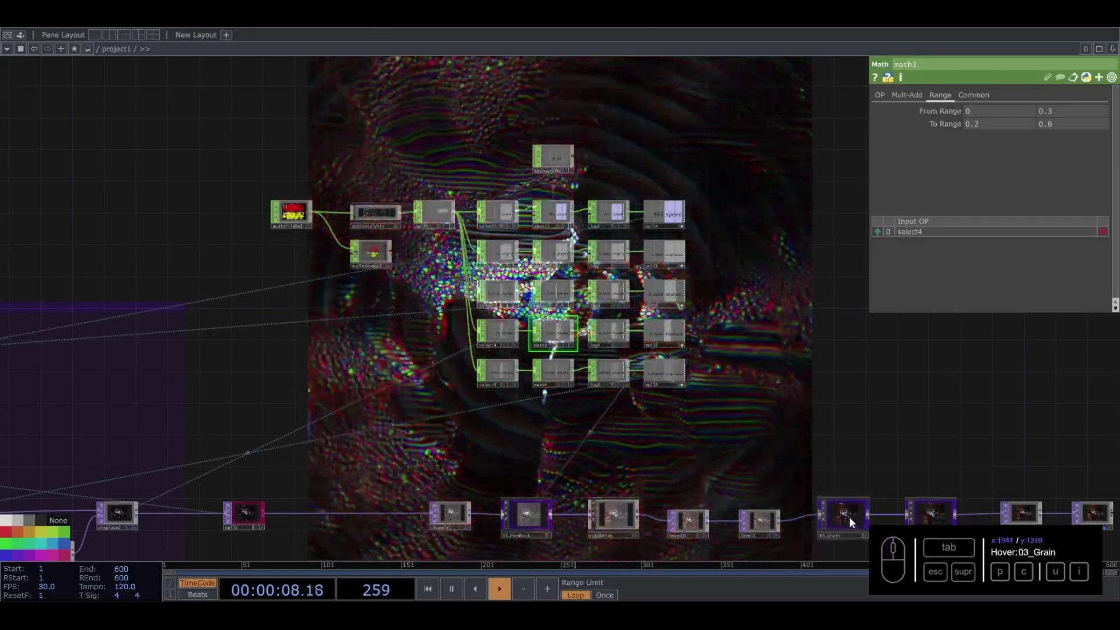
left_click(859, 451)
left_click(449, 425)
- Select the rgbaDelay component to review its Red -9, Green -6, Blue -3 delays against the preview
left_click_drag(385, 429, 491, 435)
left_click(490, 435)
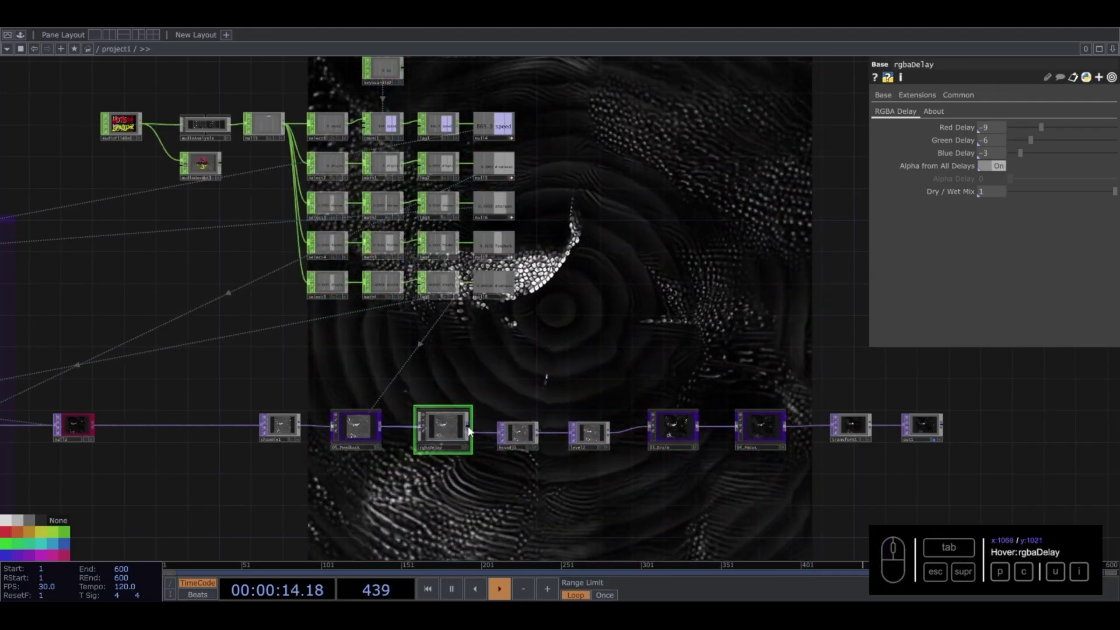
left_click_drag(573, 394, 334, 358)
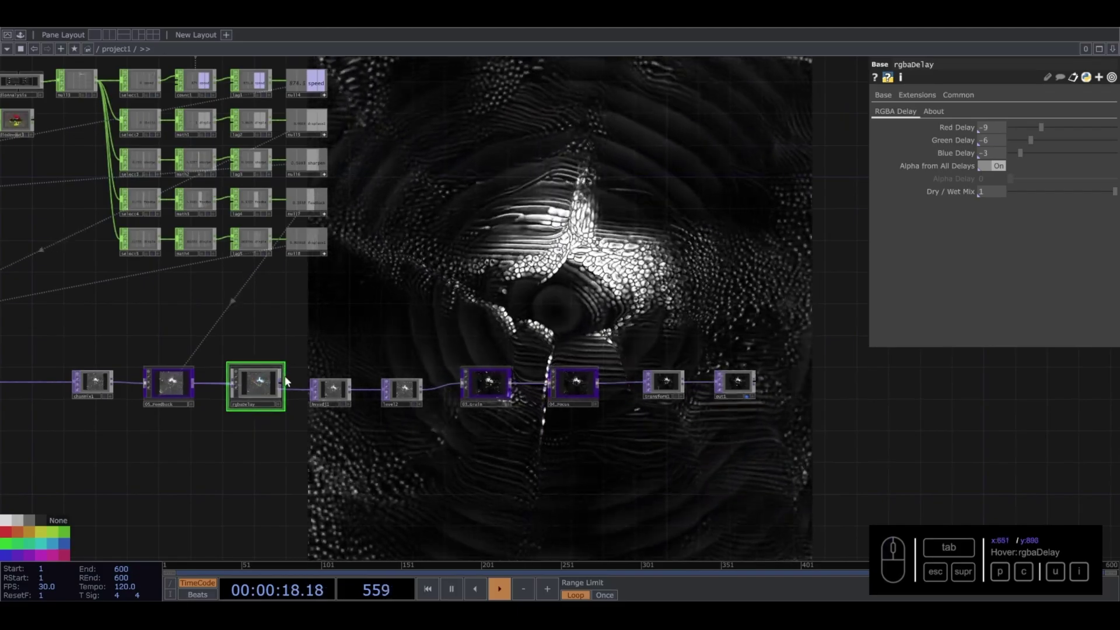
left_click_drag(286, 388, 617, 267)
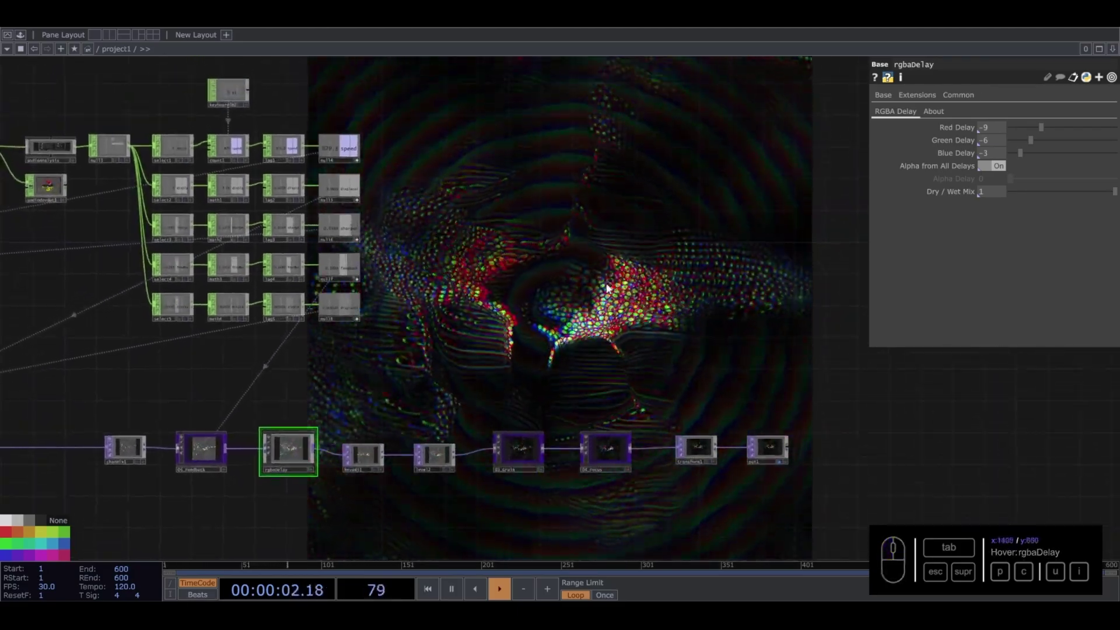
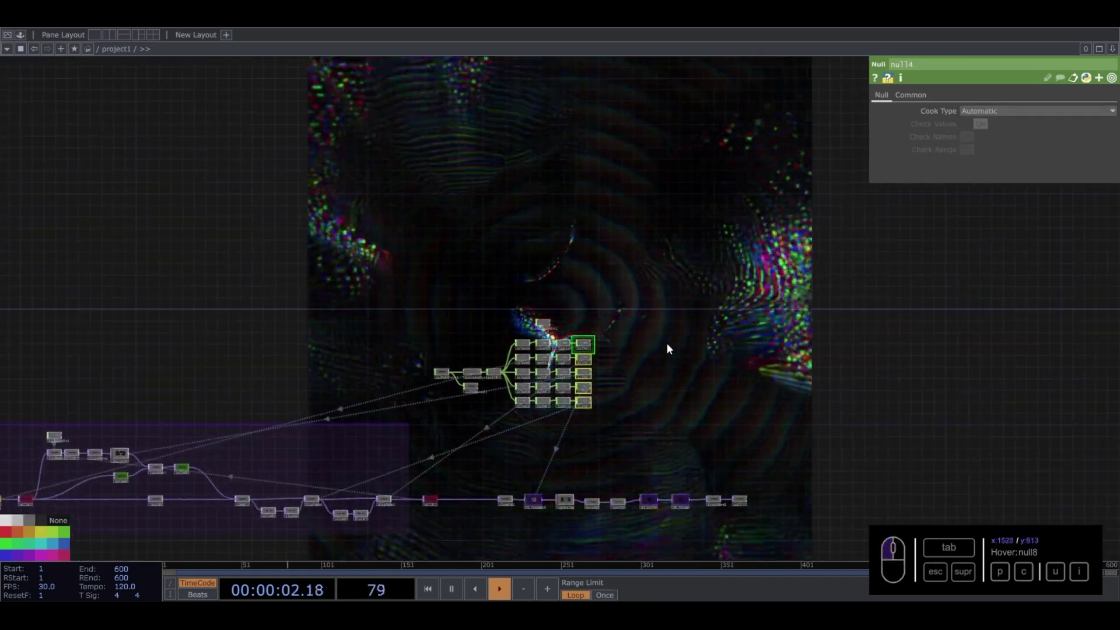
left_click_drag(670, 347, 663, 339)
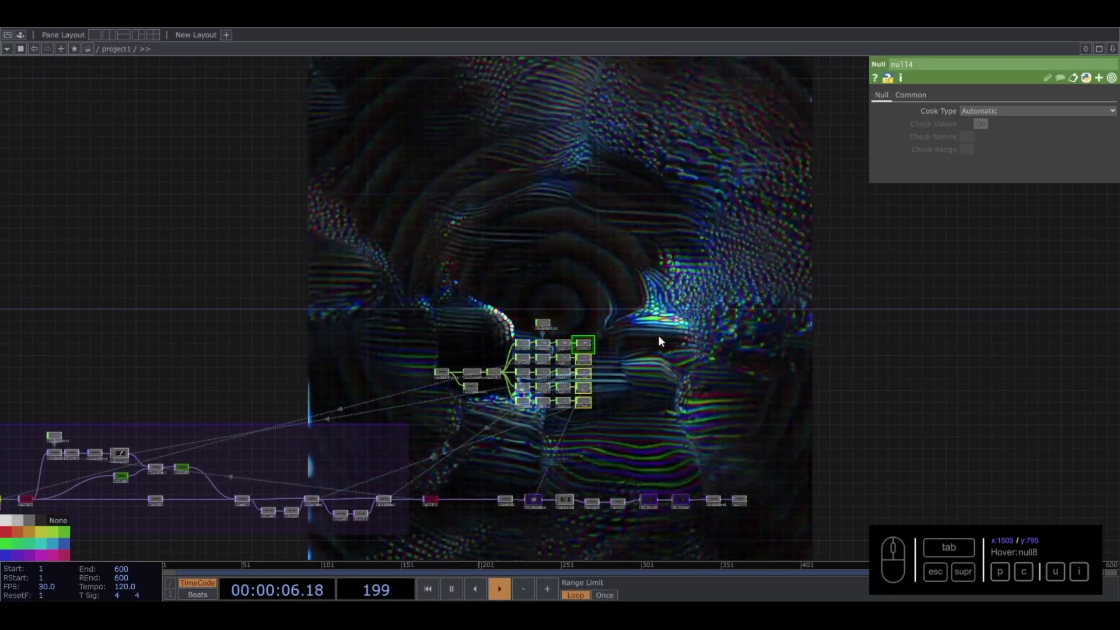